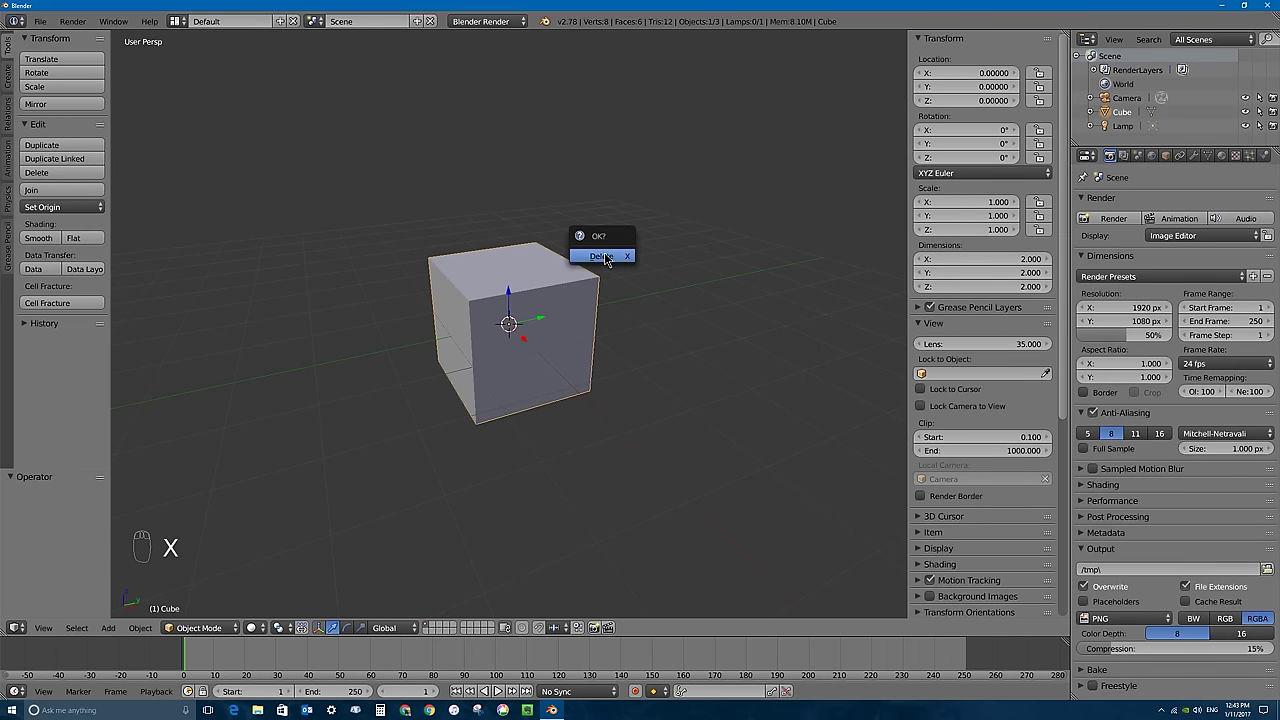
Add a 32-vertex circle mesh and fill its outline with a face to make a flat disc.
key("shift+a")
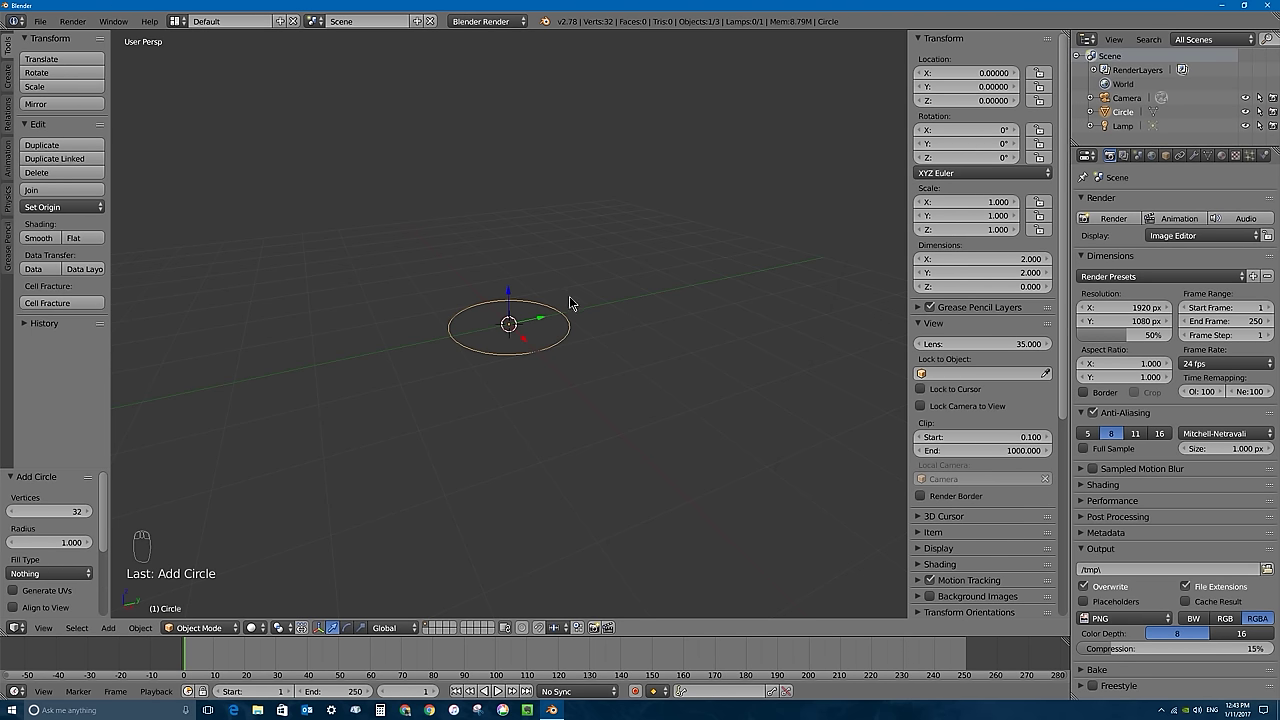
key("Tab")
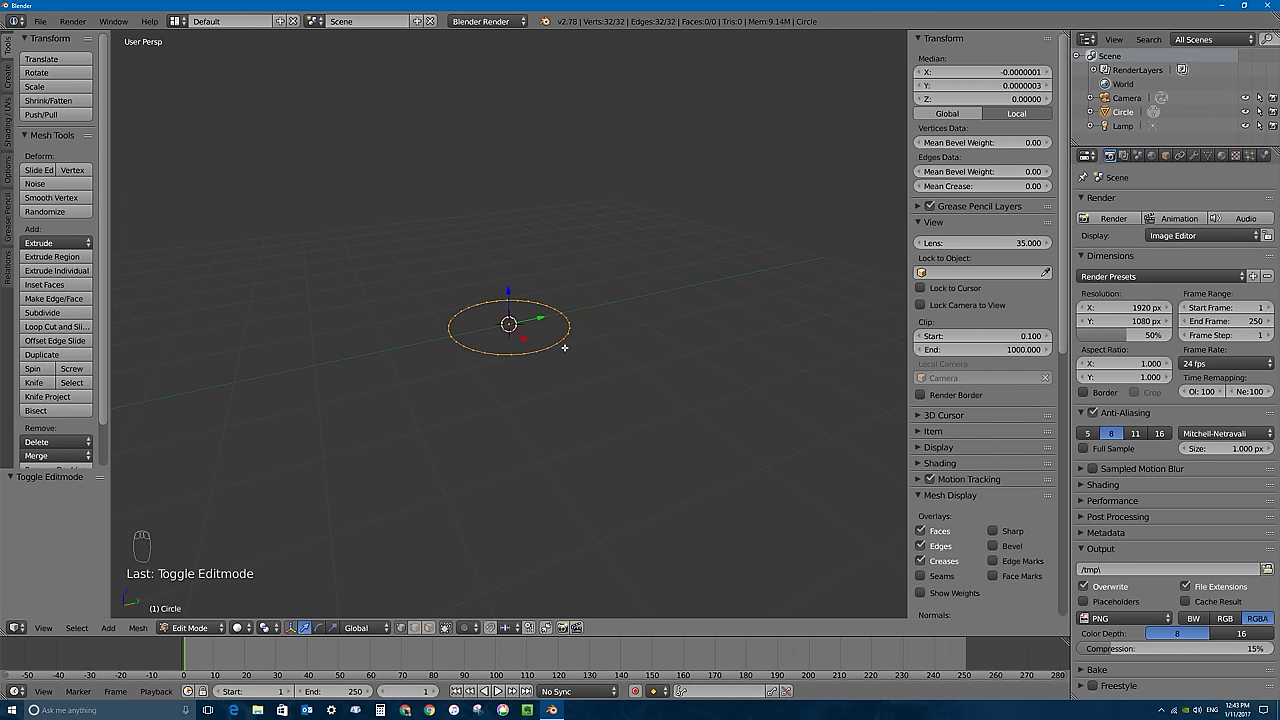
key("f")
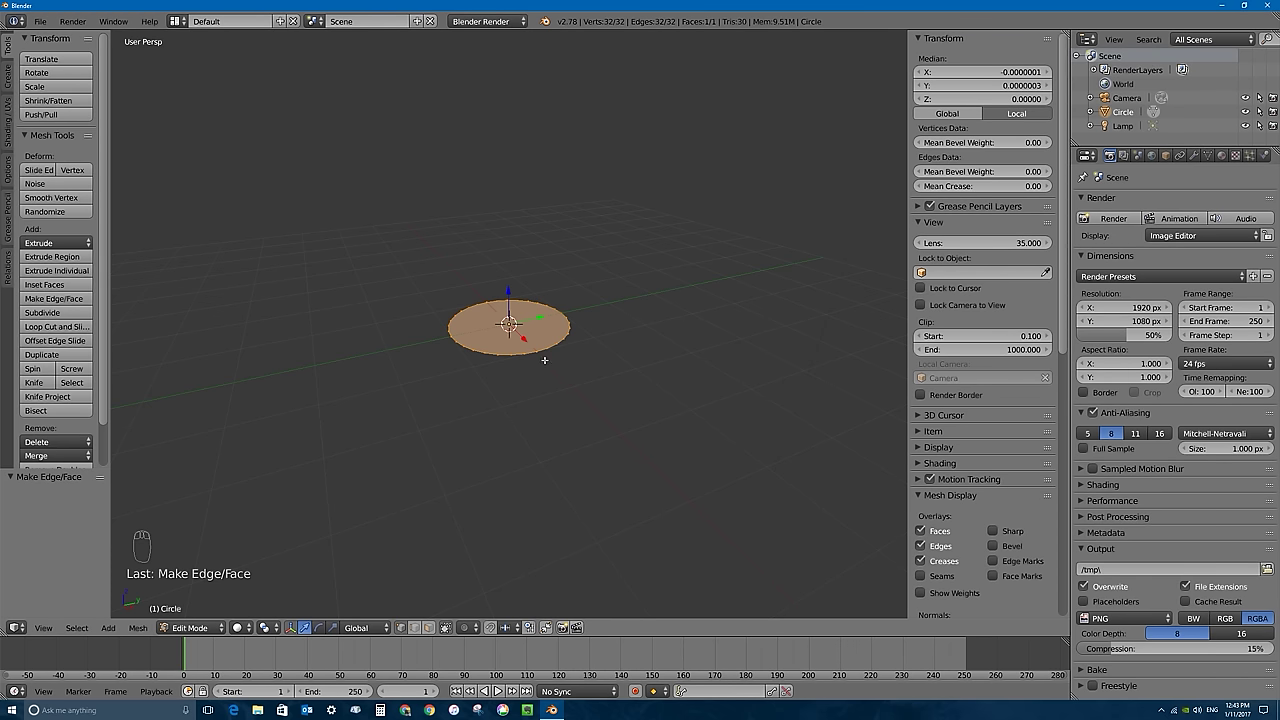
Add a cube around the disc and scale it up about 4x in front orthographic view.
key("Tab")
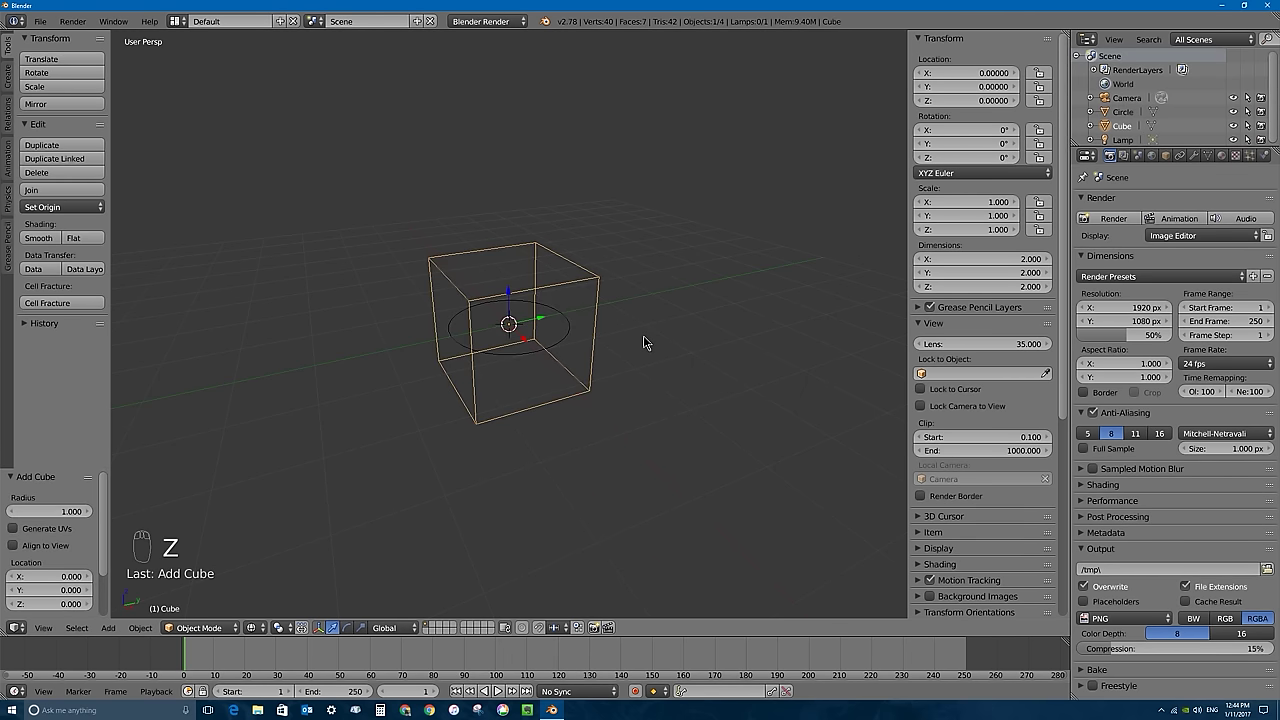
key("KP_5")
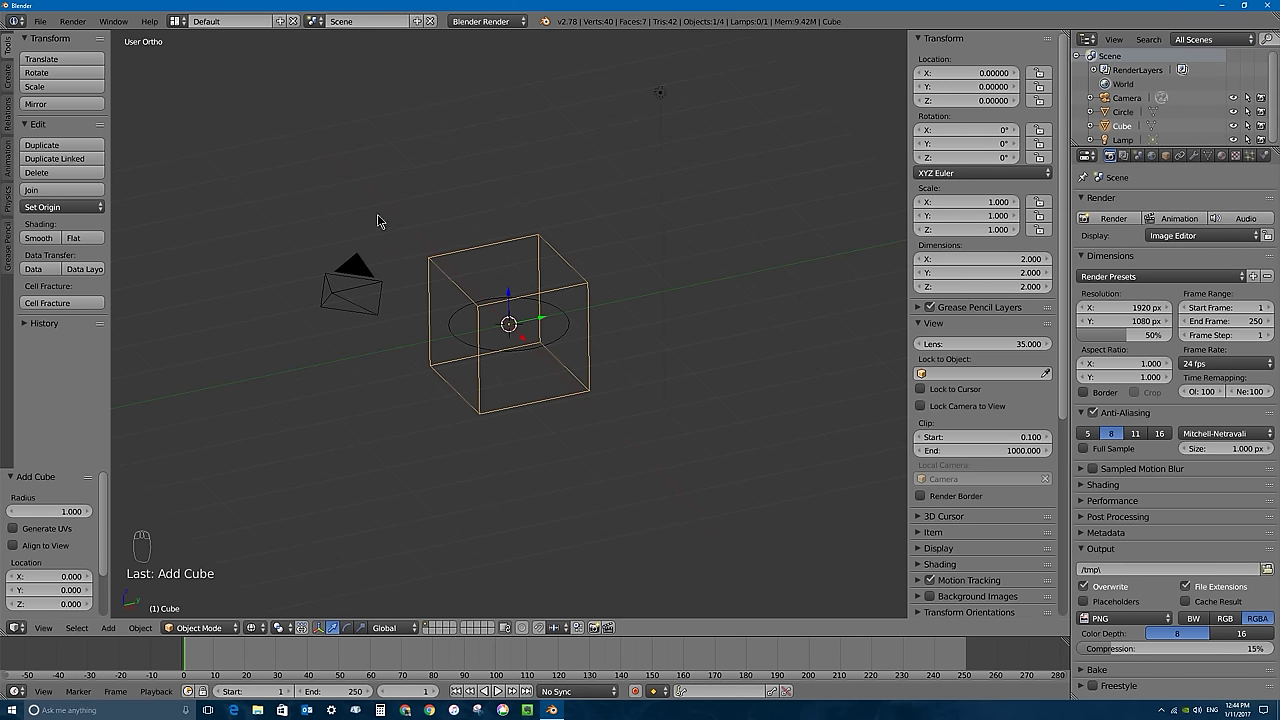
key("KP_5")
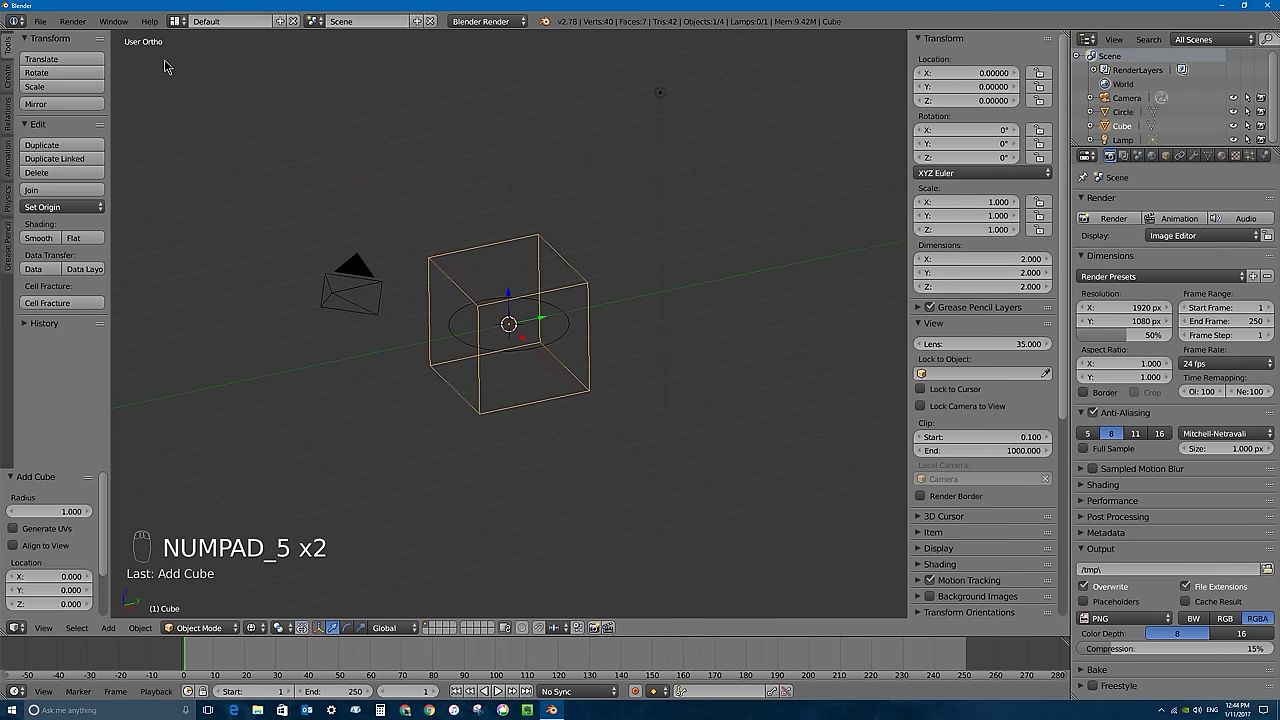
key("KP_1")
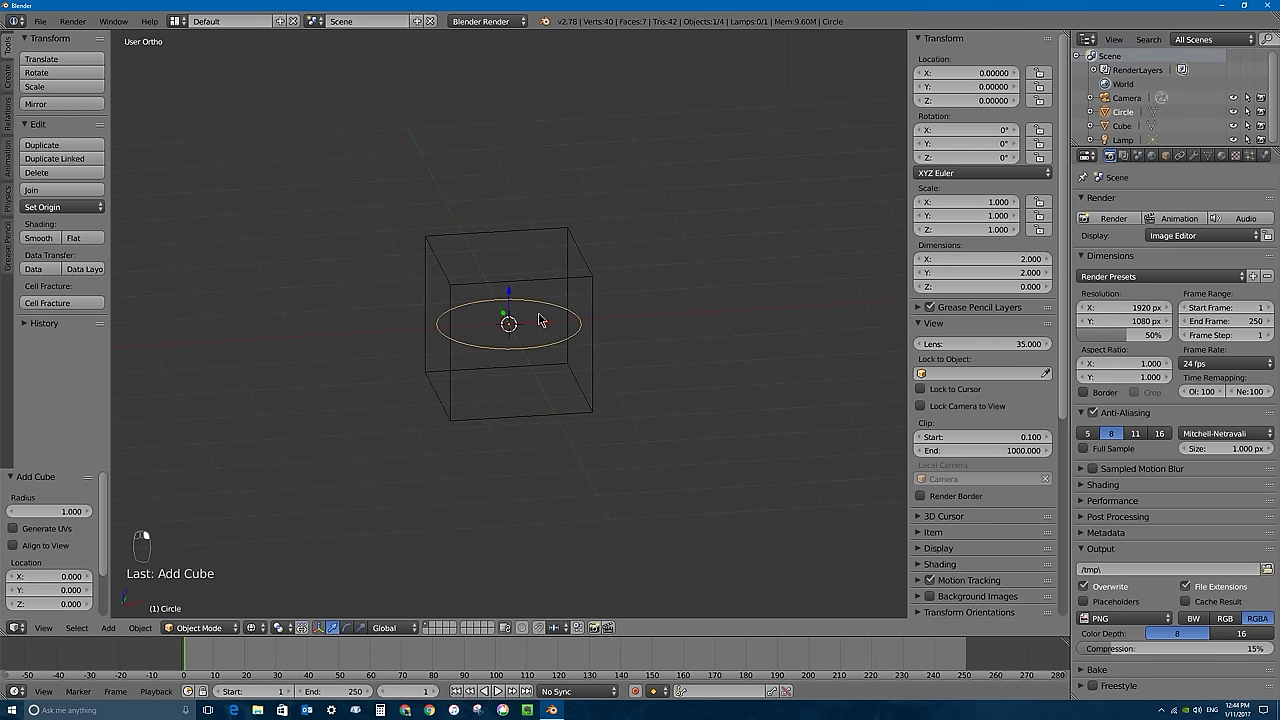
key("KP_1")
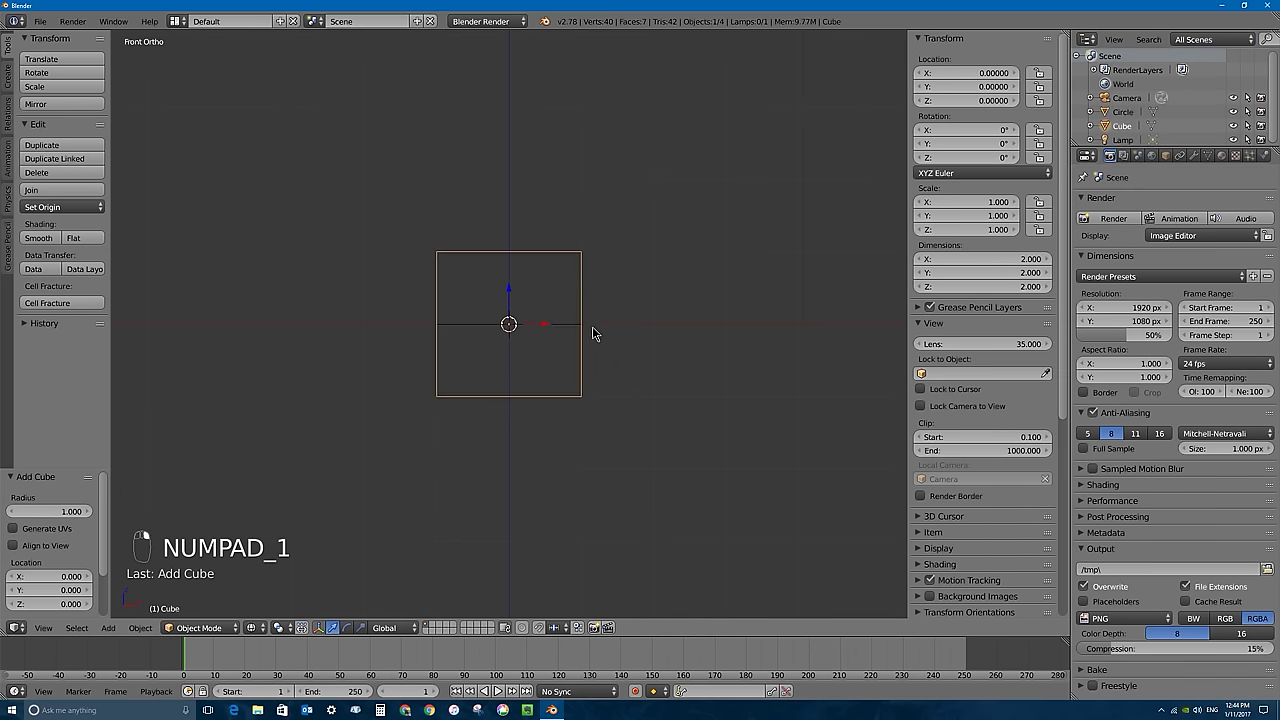
key("s")
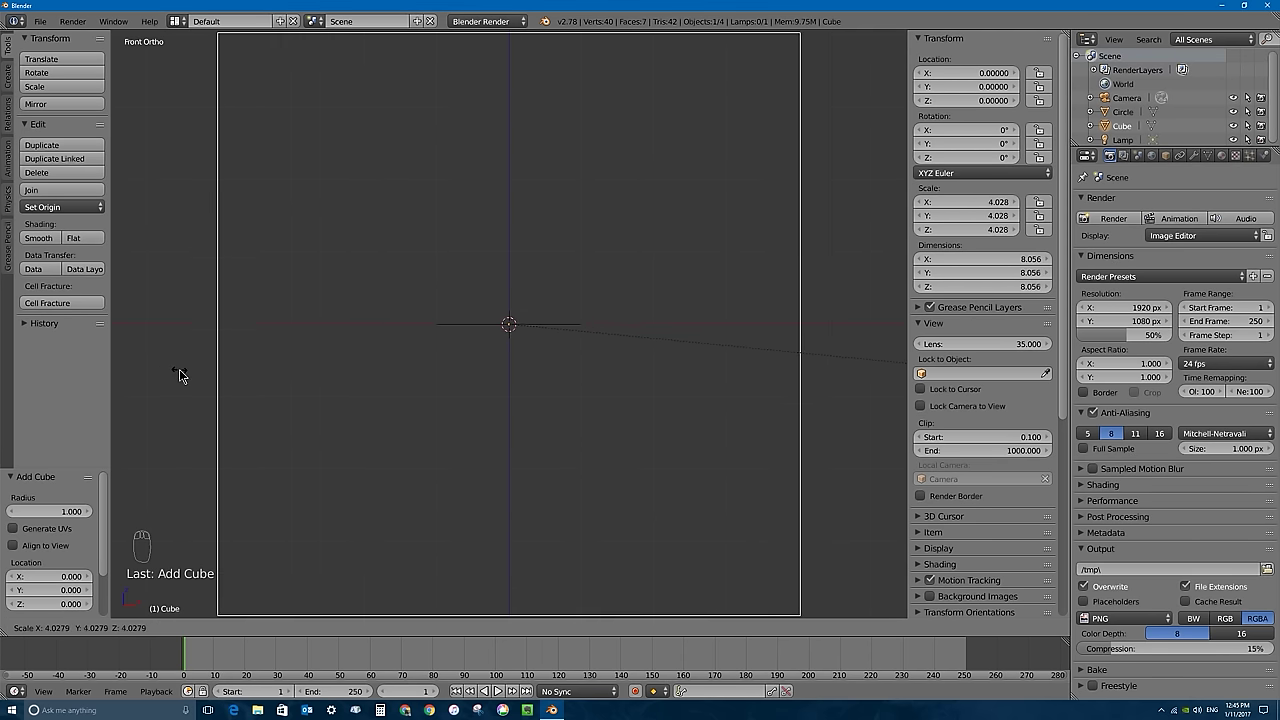
Raise the box so the circle sits near its floor and select its top face for extruding.
left_click_drag(350, 305, 515, 293)
left_click_drag(515, 293, 706, 356)
key("s")
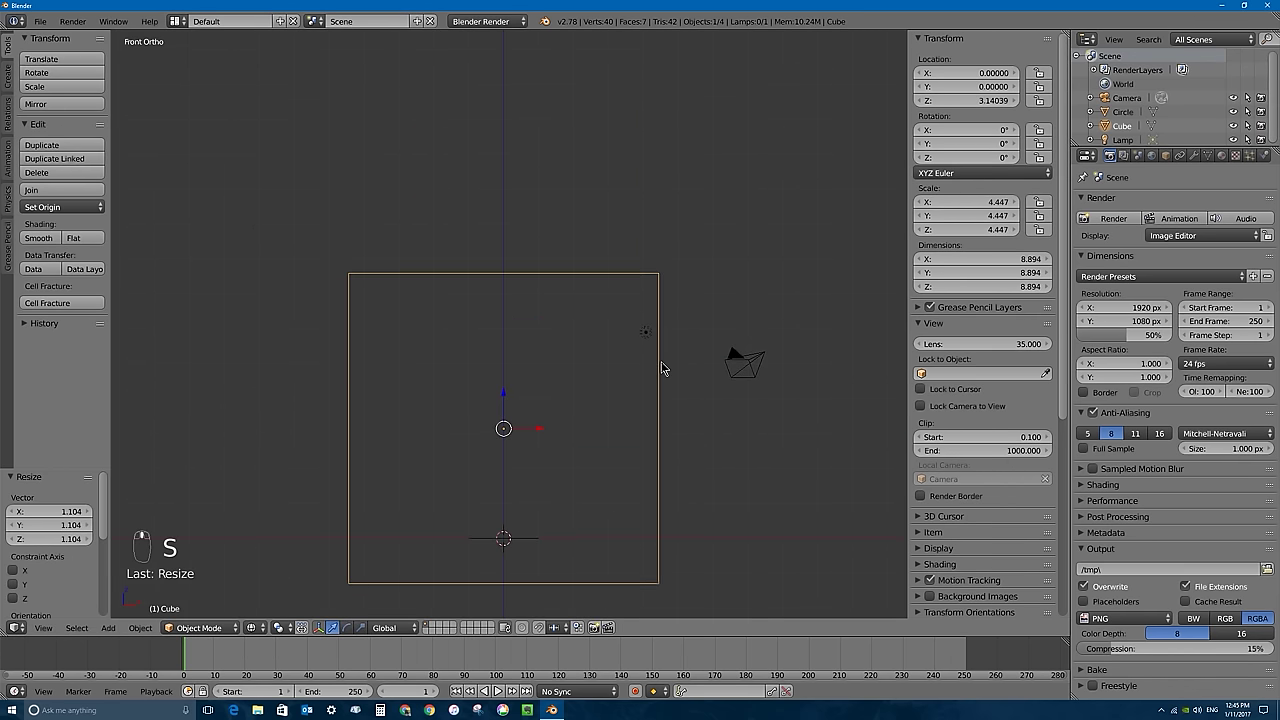
key("Tab")
left_click(435, 634)
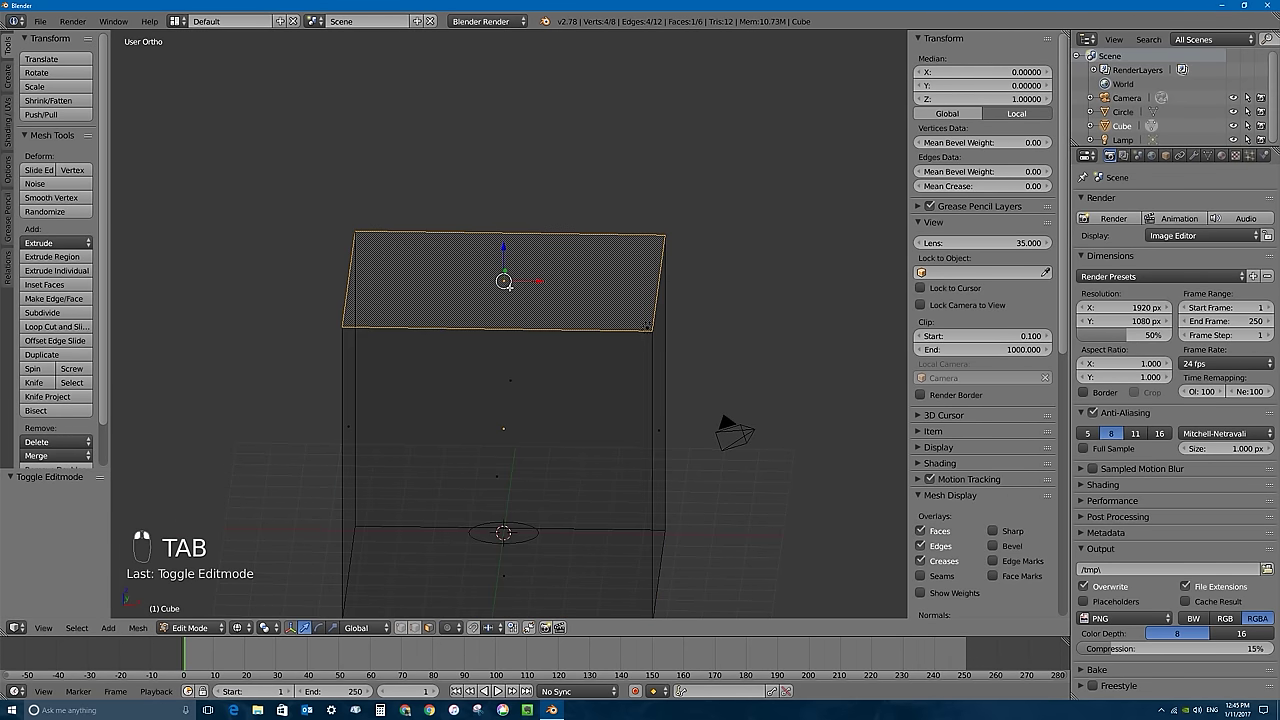
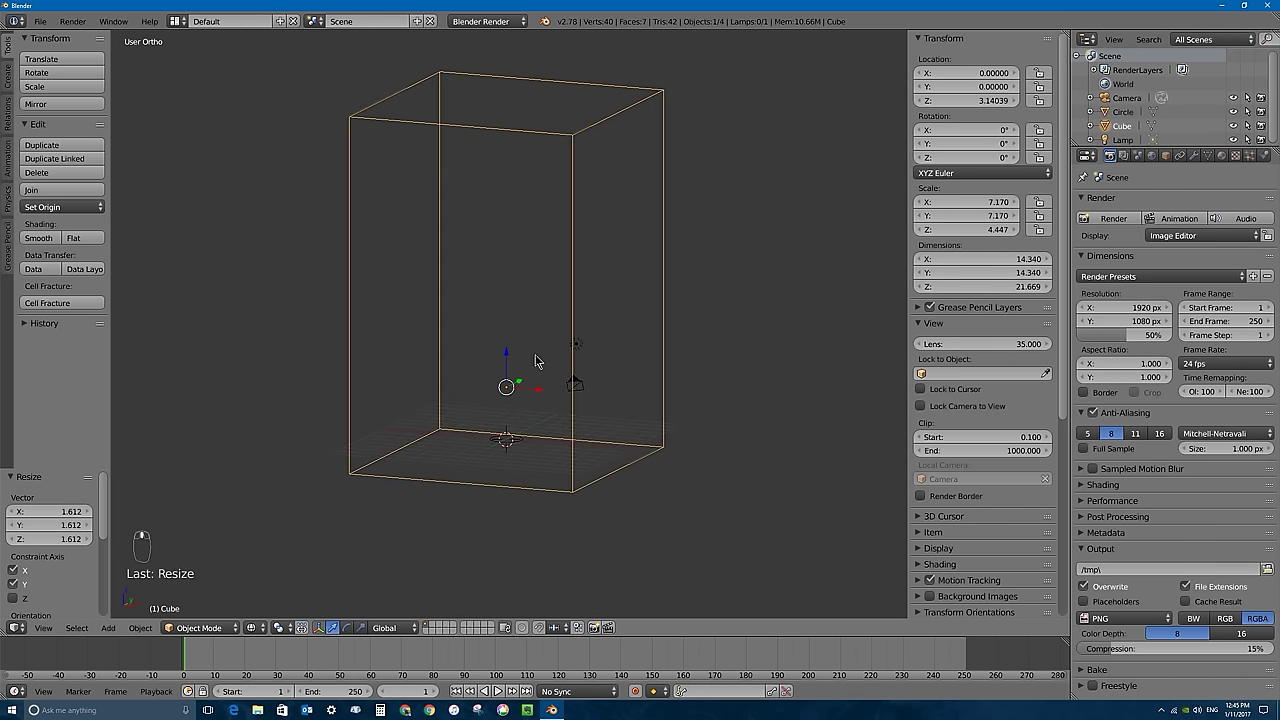
Stretch the box to about 14.3 × 14.3 × 21.7 and add Smoke physics to it.
left_click_drag(1156, 166, 576, 329)
left_click(576, 329)
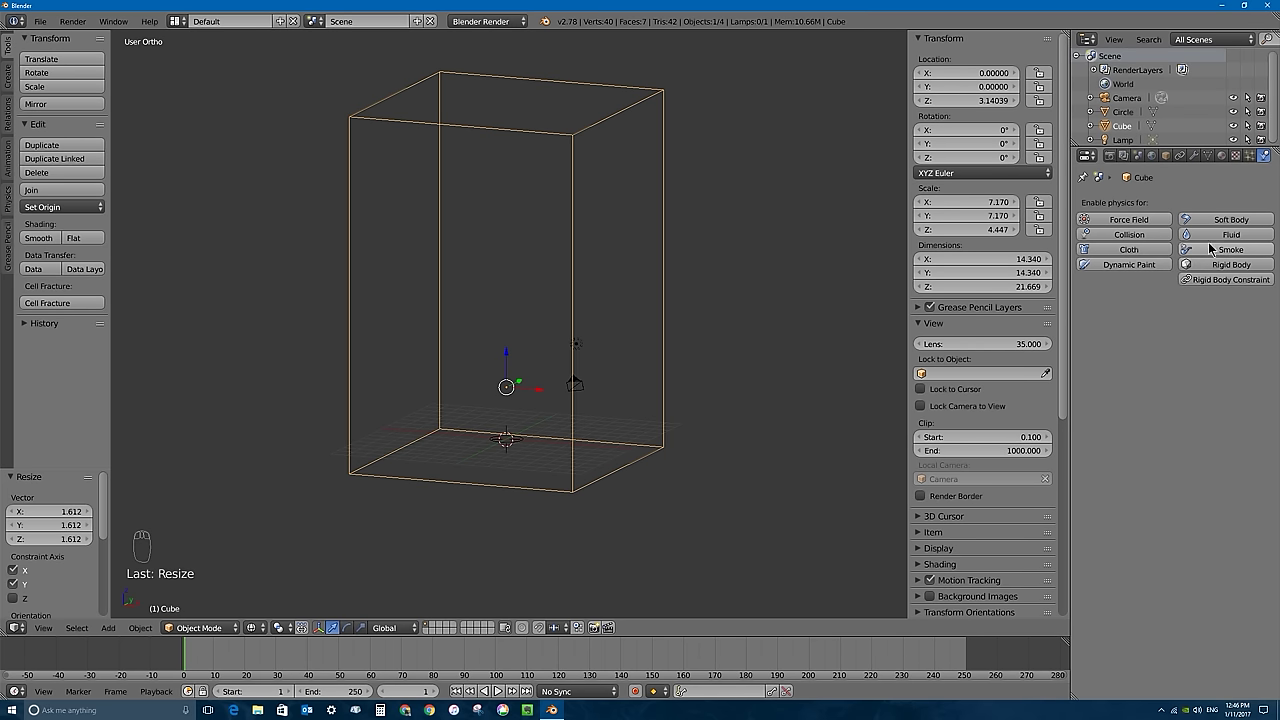
left_click_drag(1234, 253, 1009, 395)
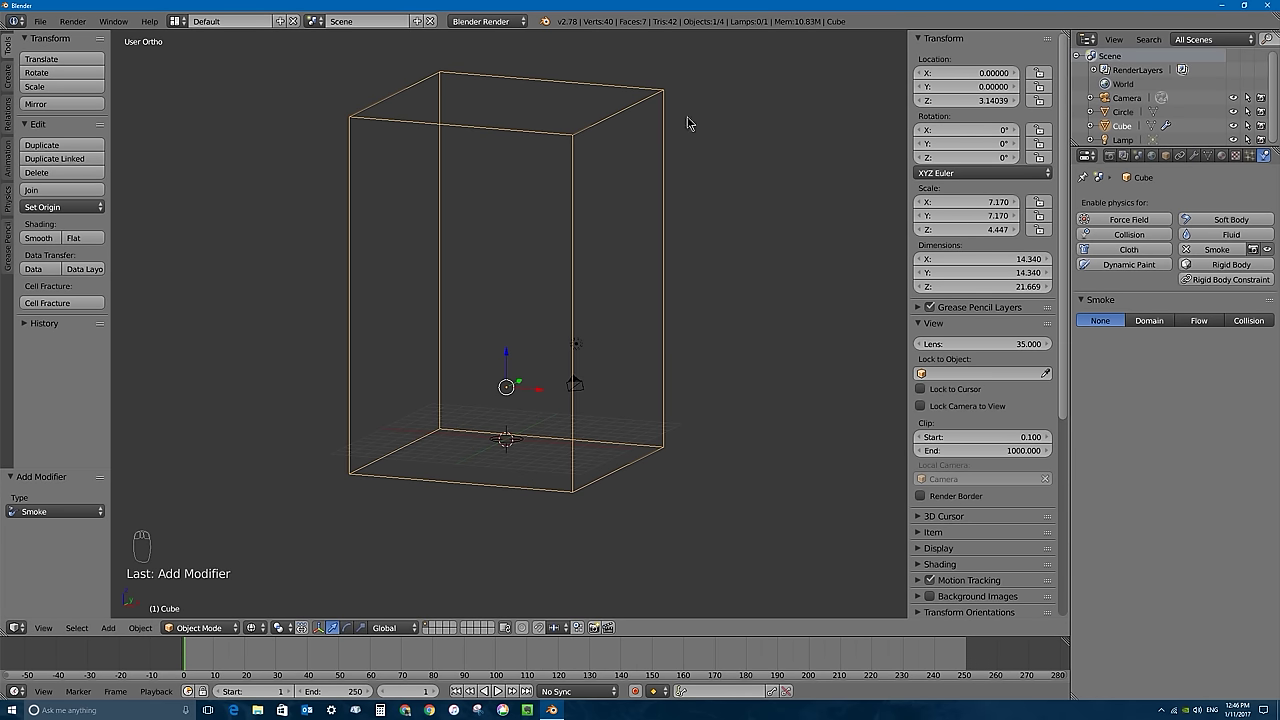
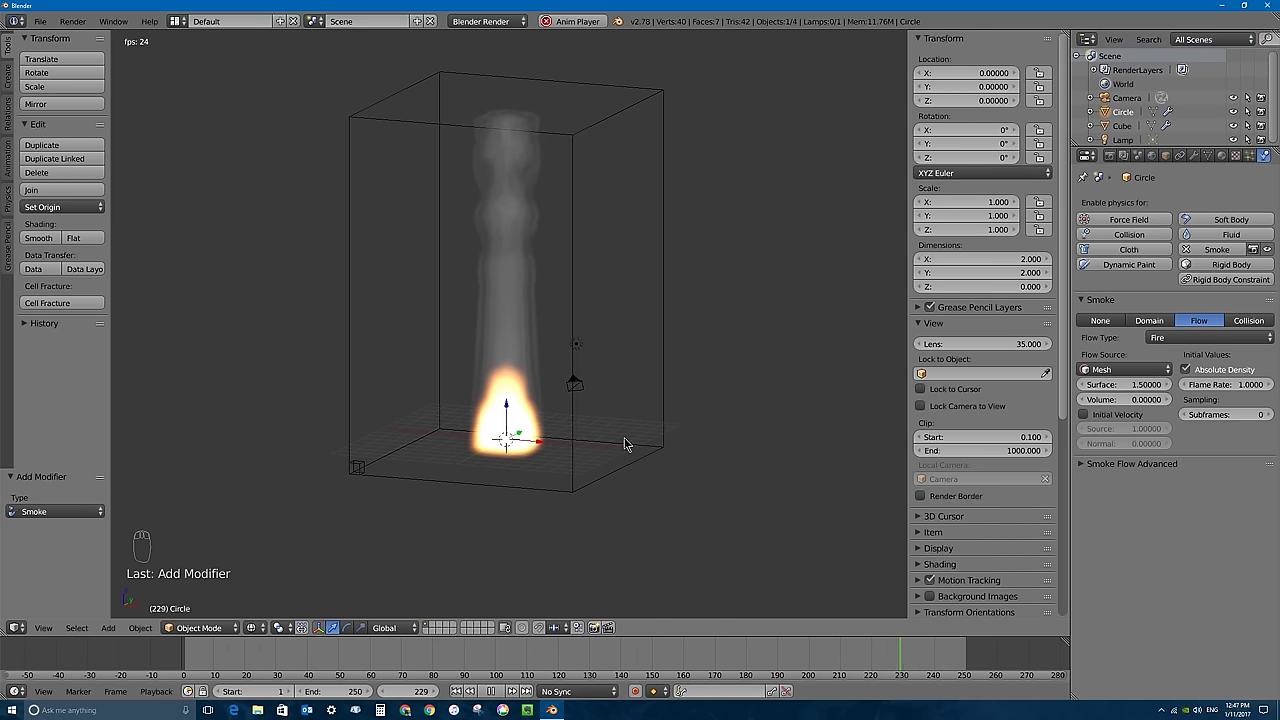
Stop the fire simulation playback before switching to Cycles.
key("Escape")
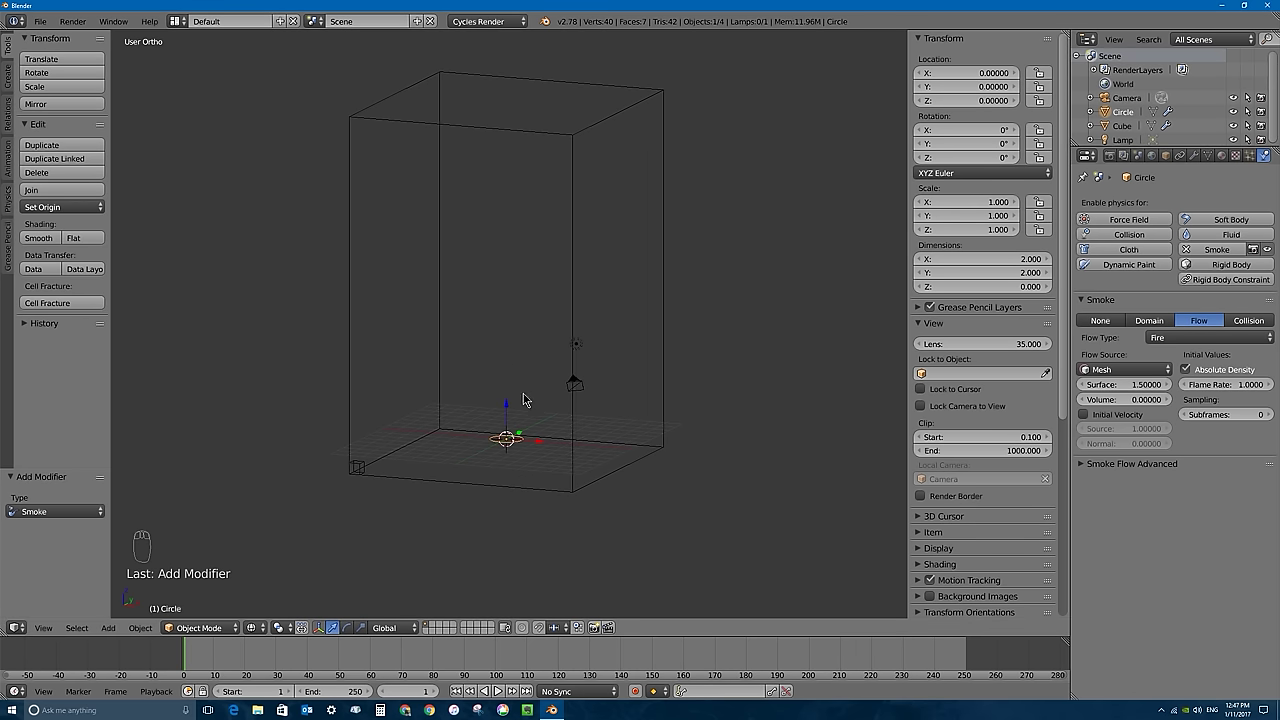
Rewind to frame 0, then scrub the timeline to frame 72 to view the baked flame plume.
left_click_drag(222, 652, 455, 614)
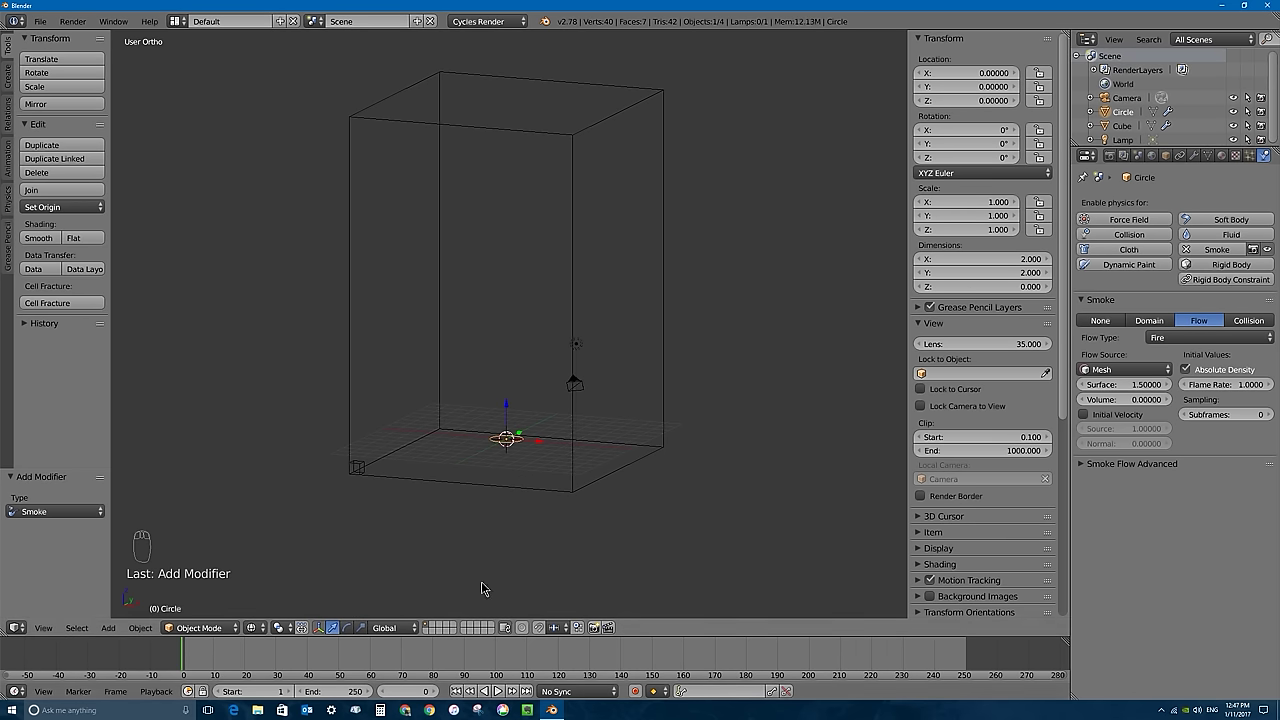
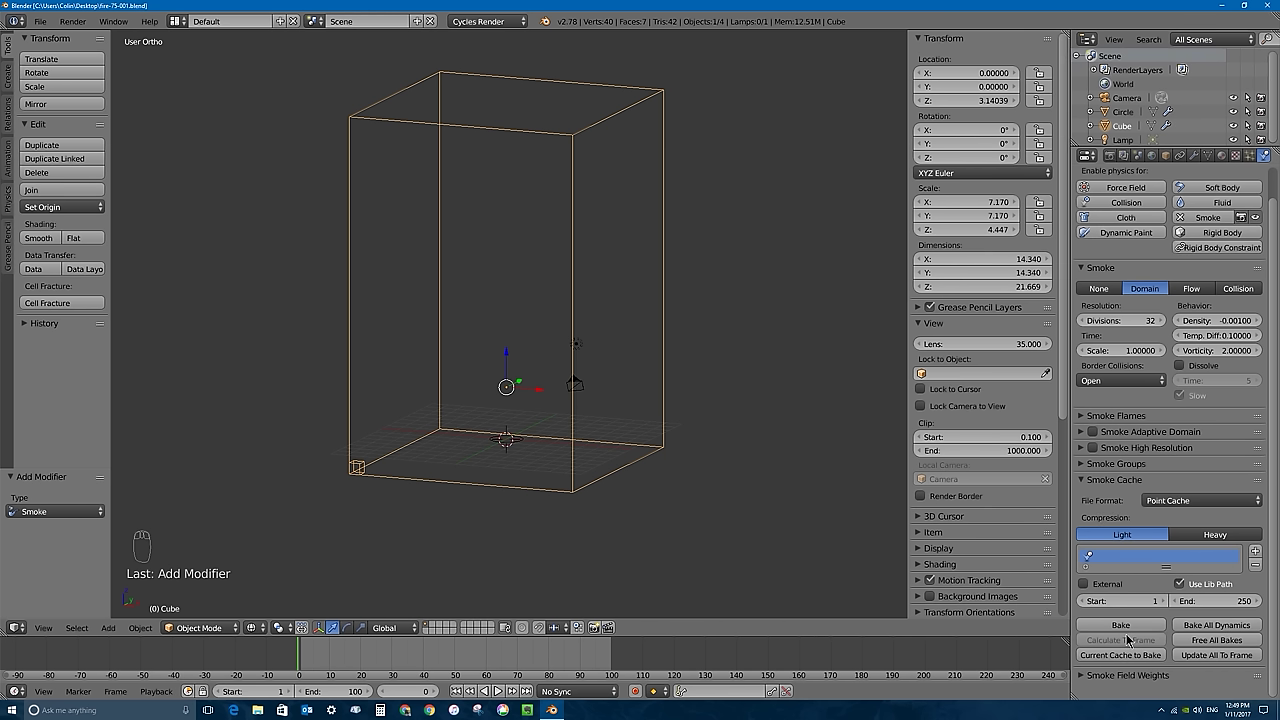
left_click_drag(312, 656, 1124, 625)
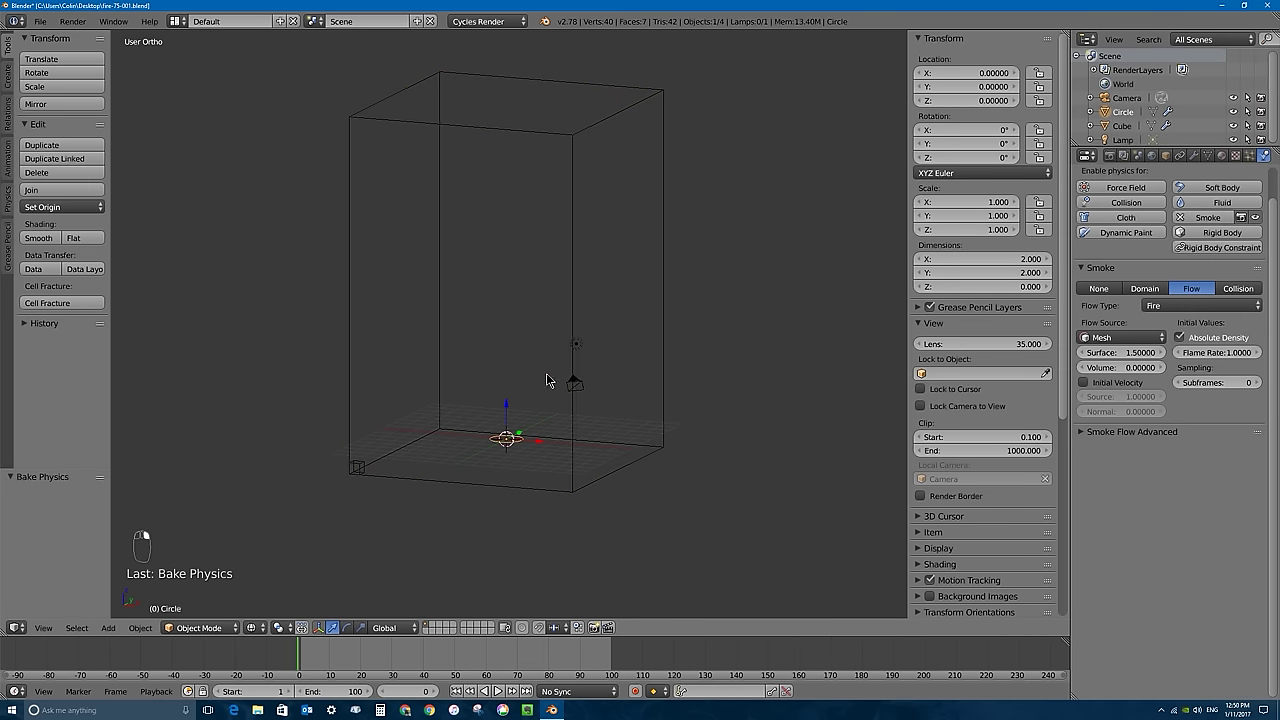
left_click_drag(392, 666, 895, 596)
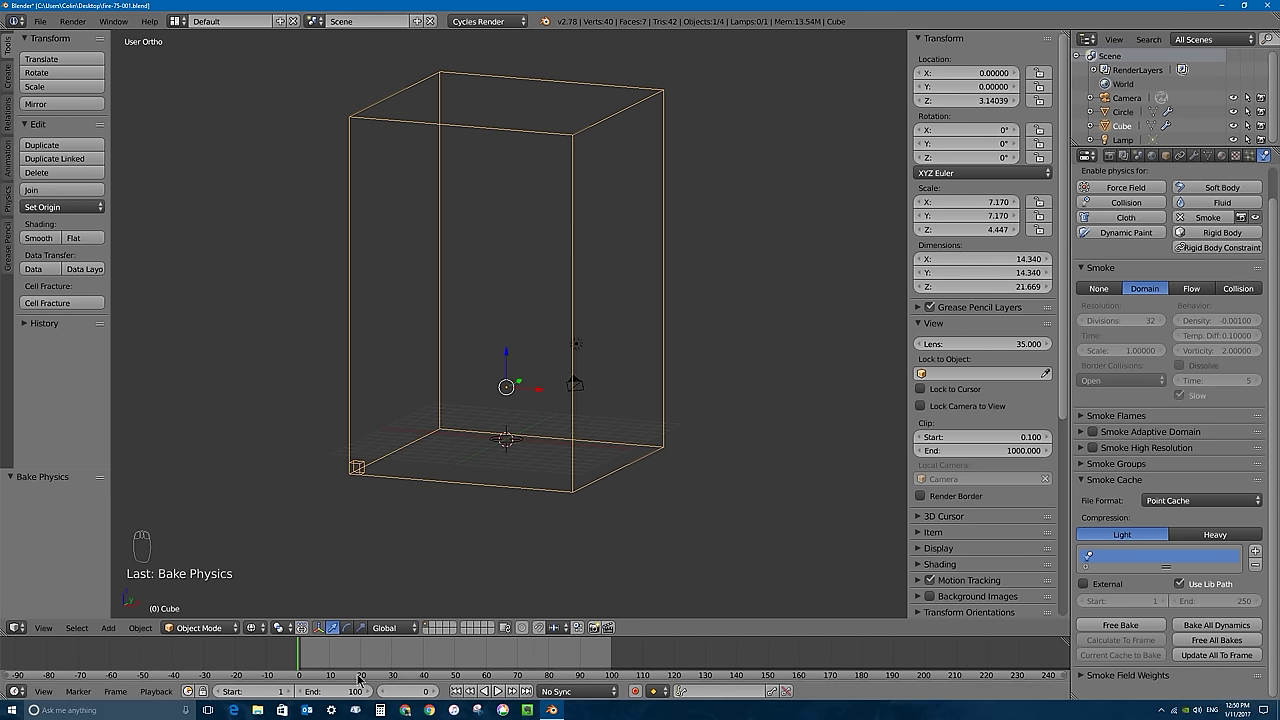
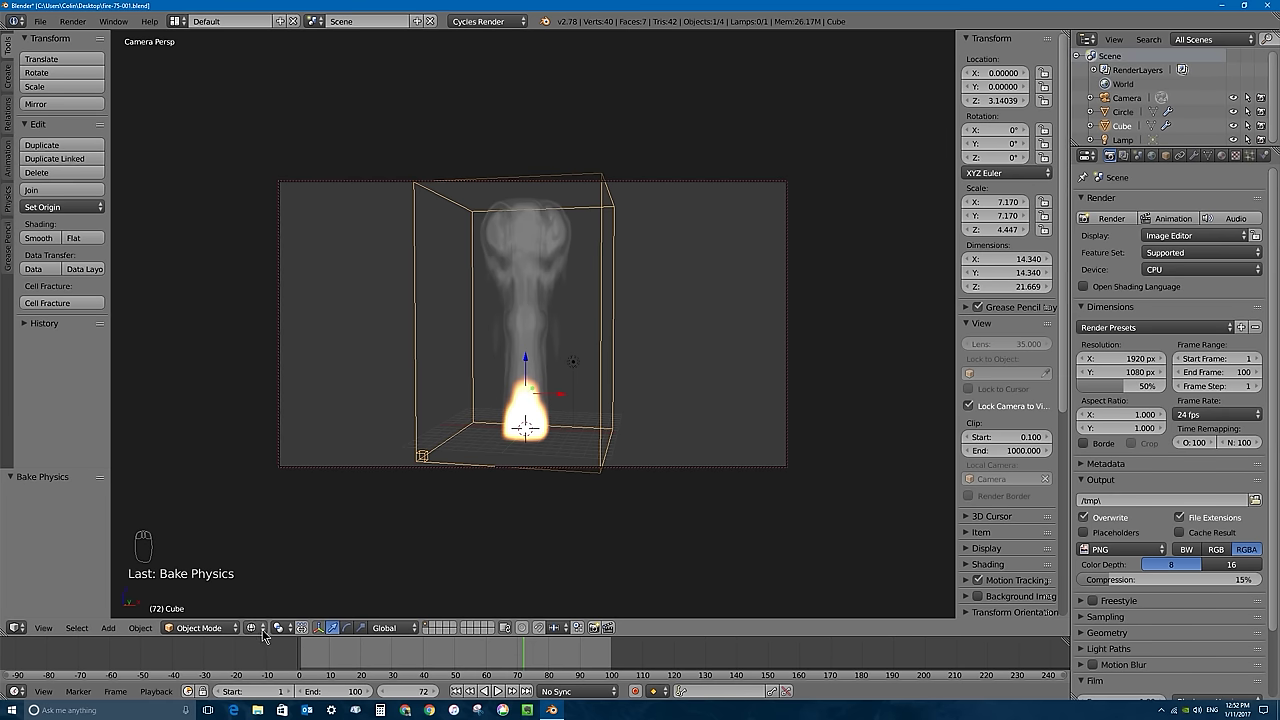
Preview the camera view at frame 72 with Cycles Rendered shading.
left_click(262, 631)
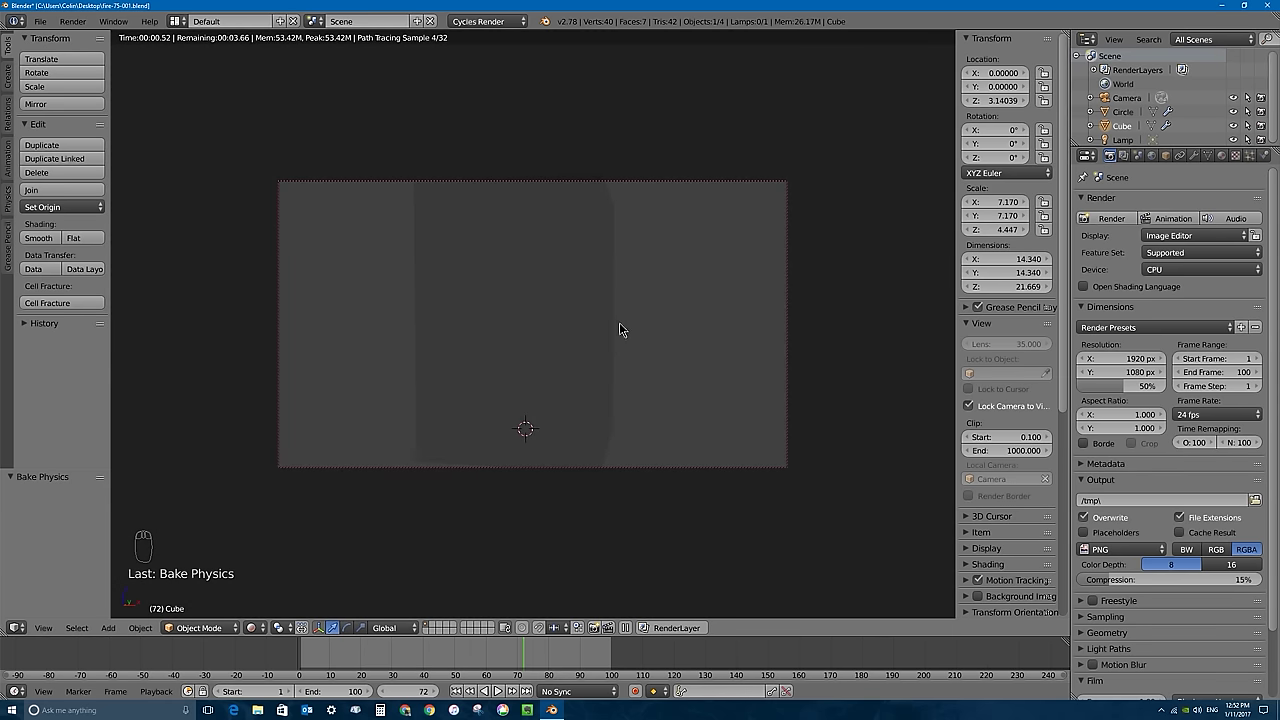
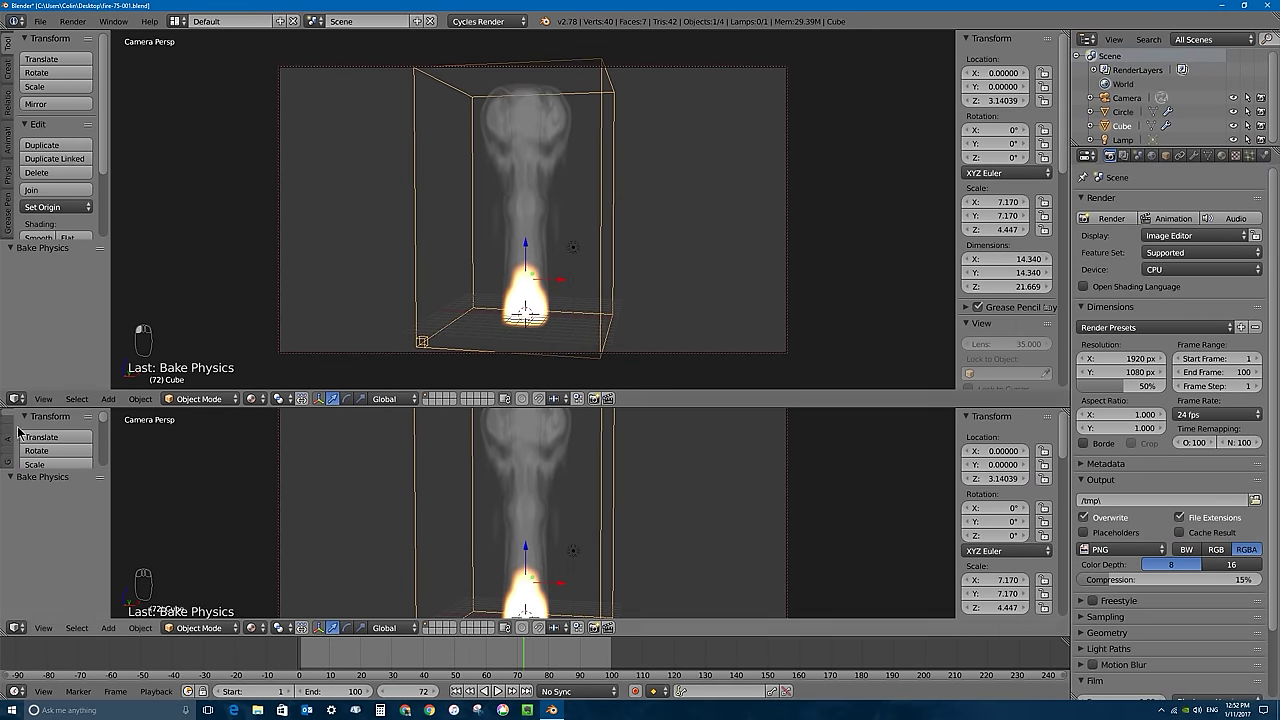
Select the Circle emitter and set its new Diffuse BSDF material colour to bright green.
left_click_drag(15, 401, 645, 509)
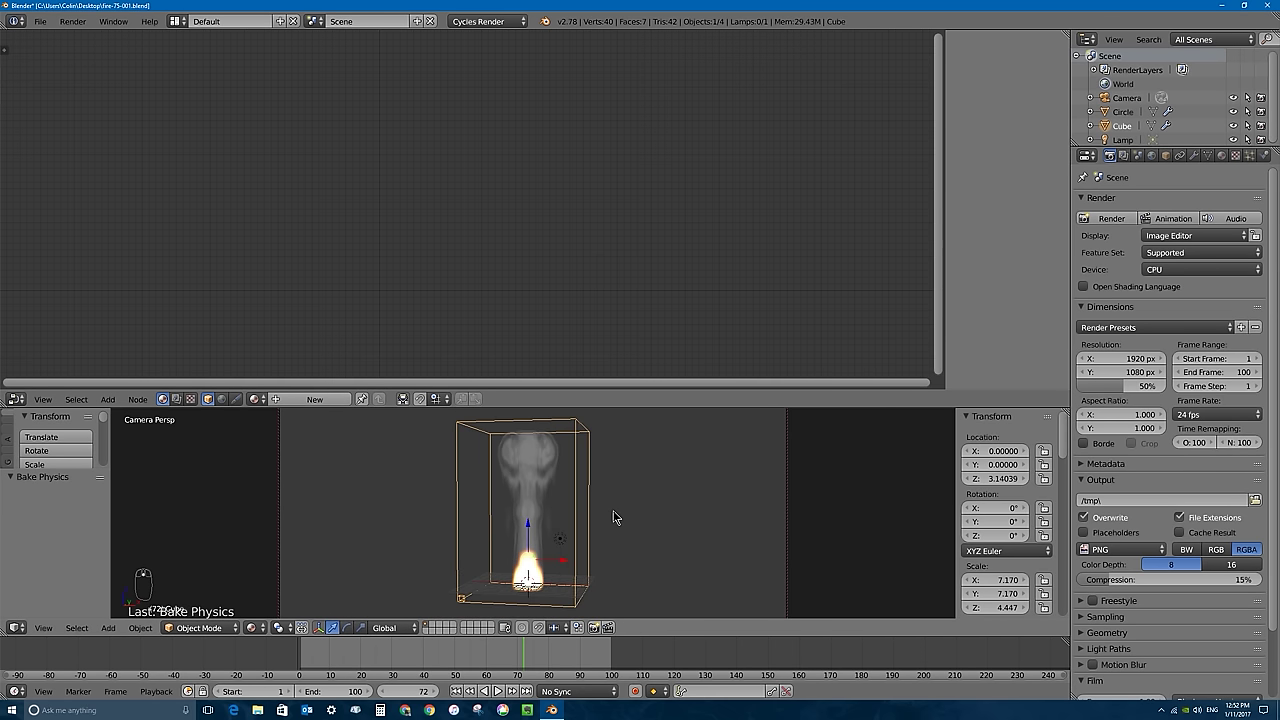
left_click_drag(533, 590, 1229, 158)
left_click_drag(1229, 158, 593, 478)
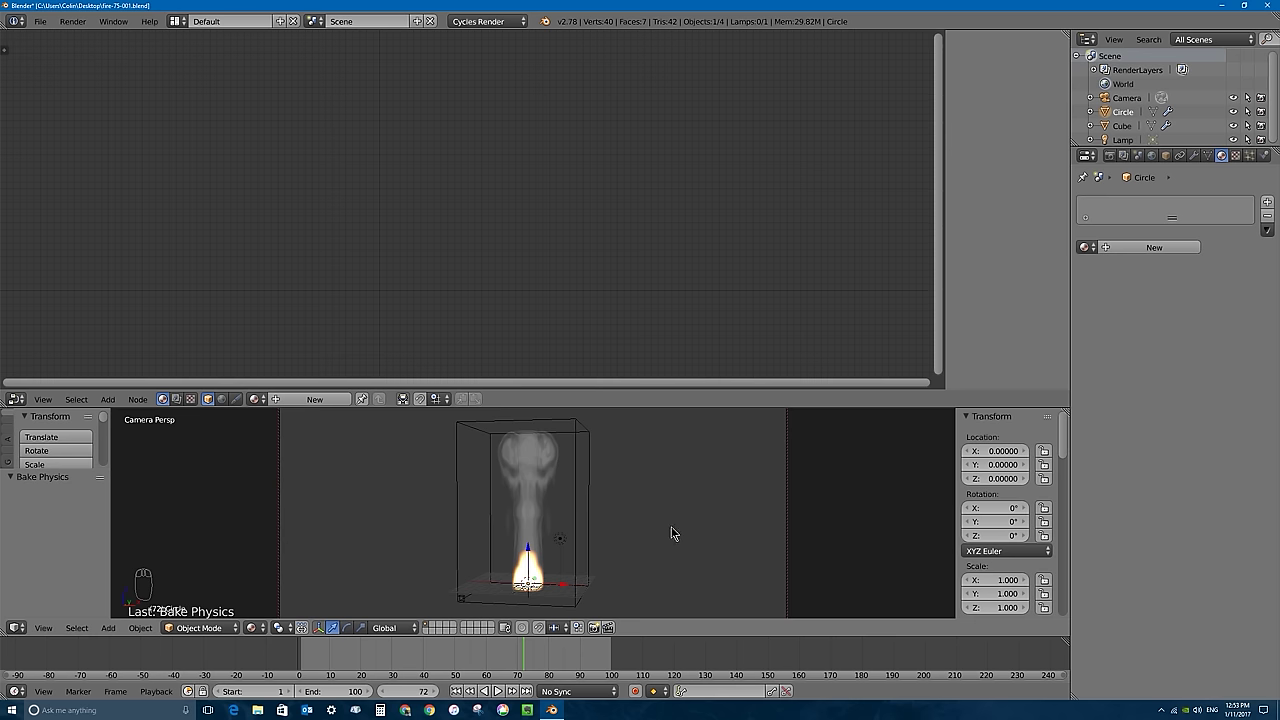
left_click_drag(1165, 250, 583, 507)
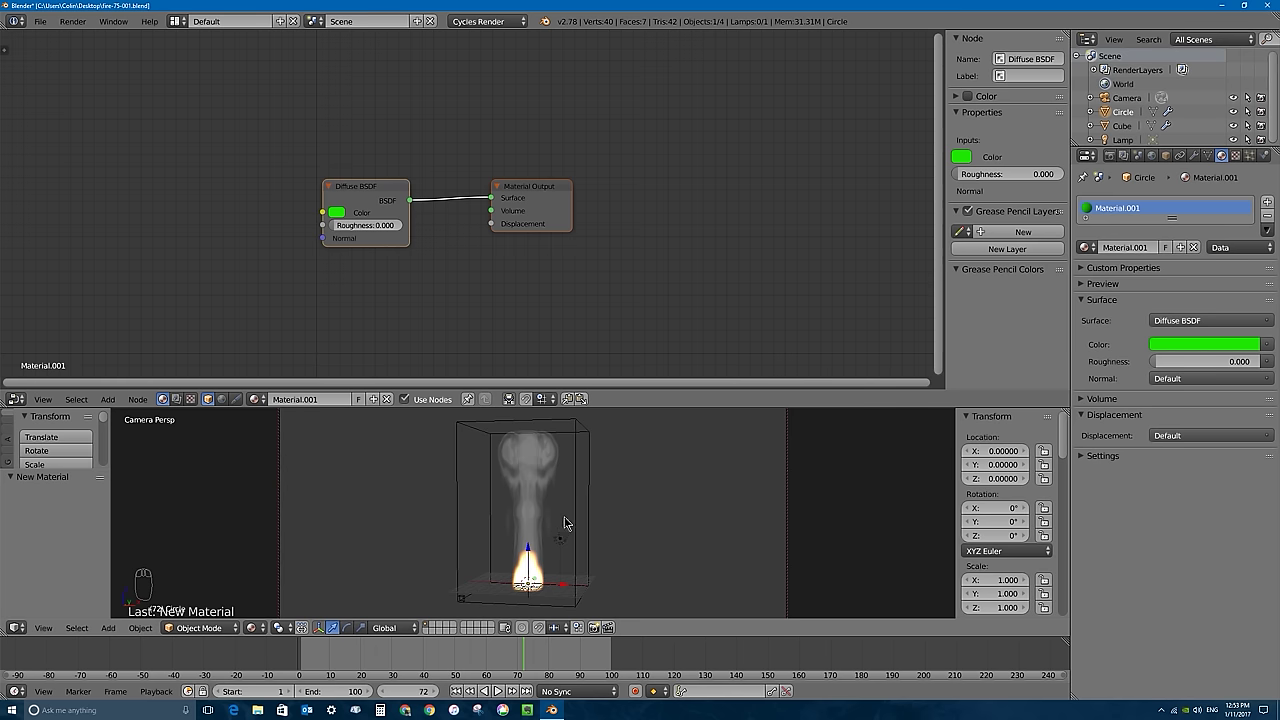
Select the Cube domain object in place of the circle.
left_click_drag(581, 479, 628, 533)
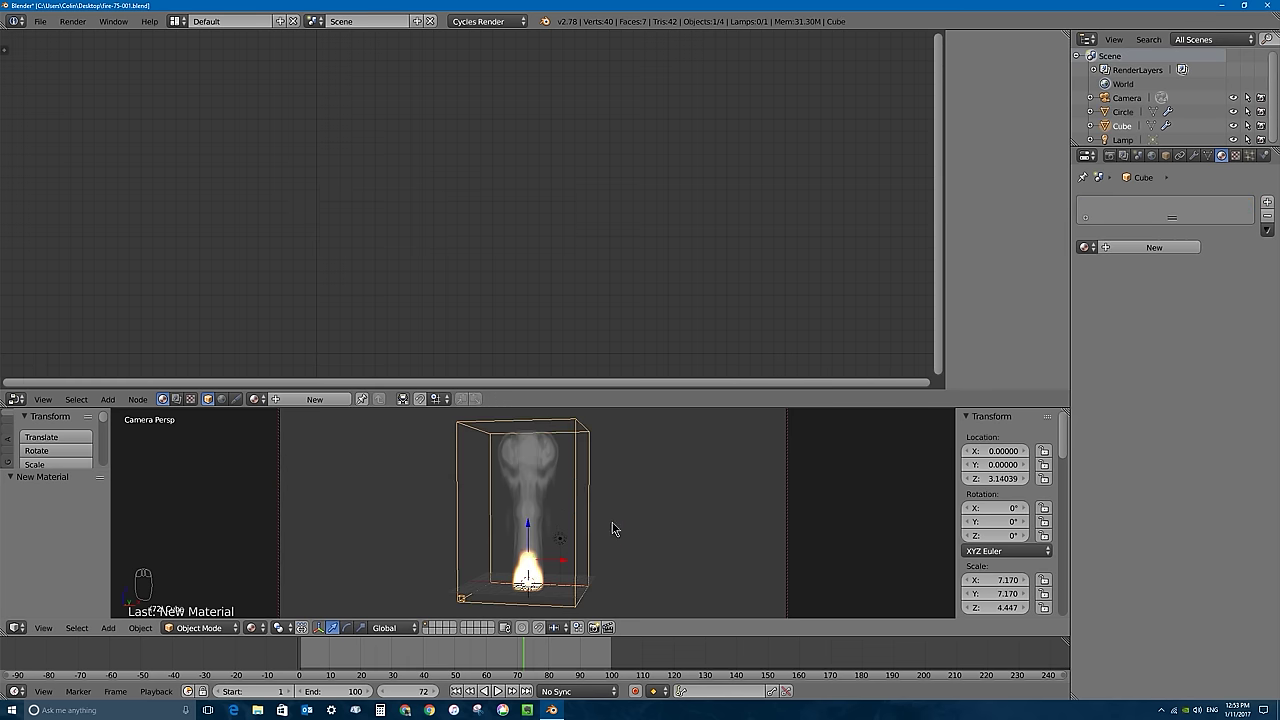
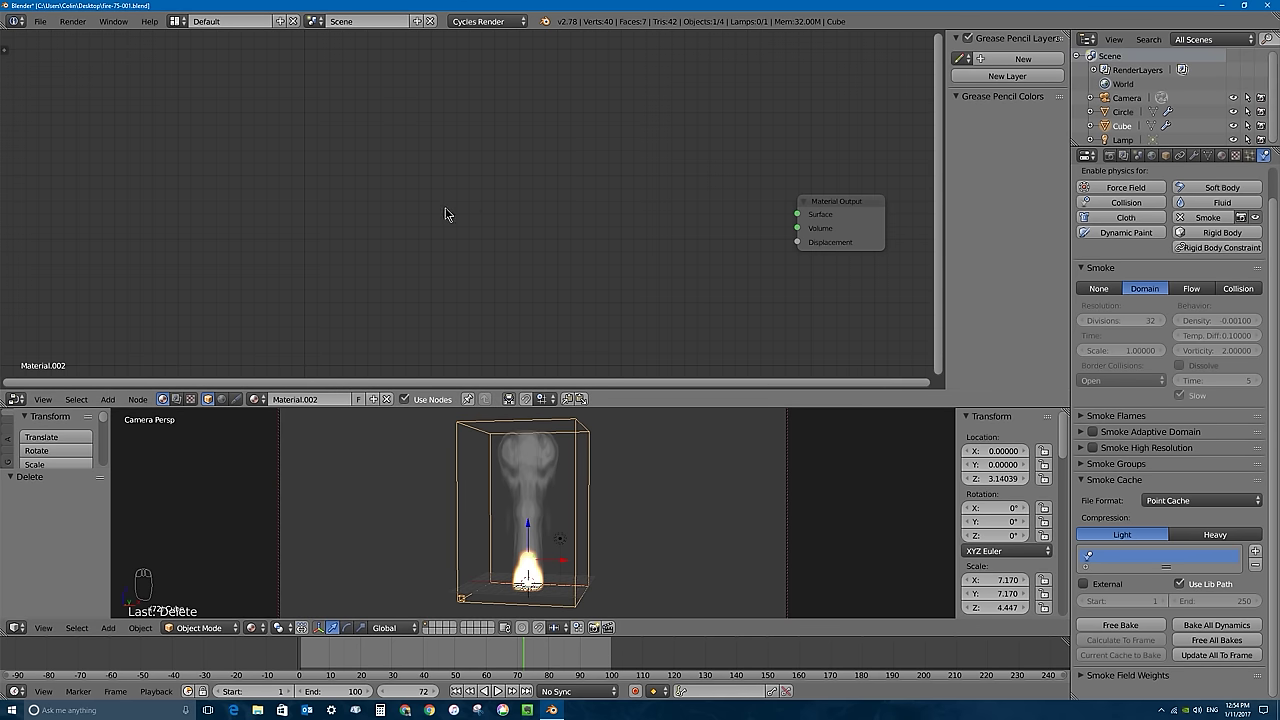
Add a density Attribute node and duplicate it twice as flame and color beside Material Output.
key("shift+a")
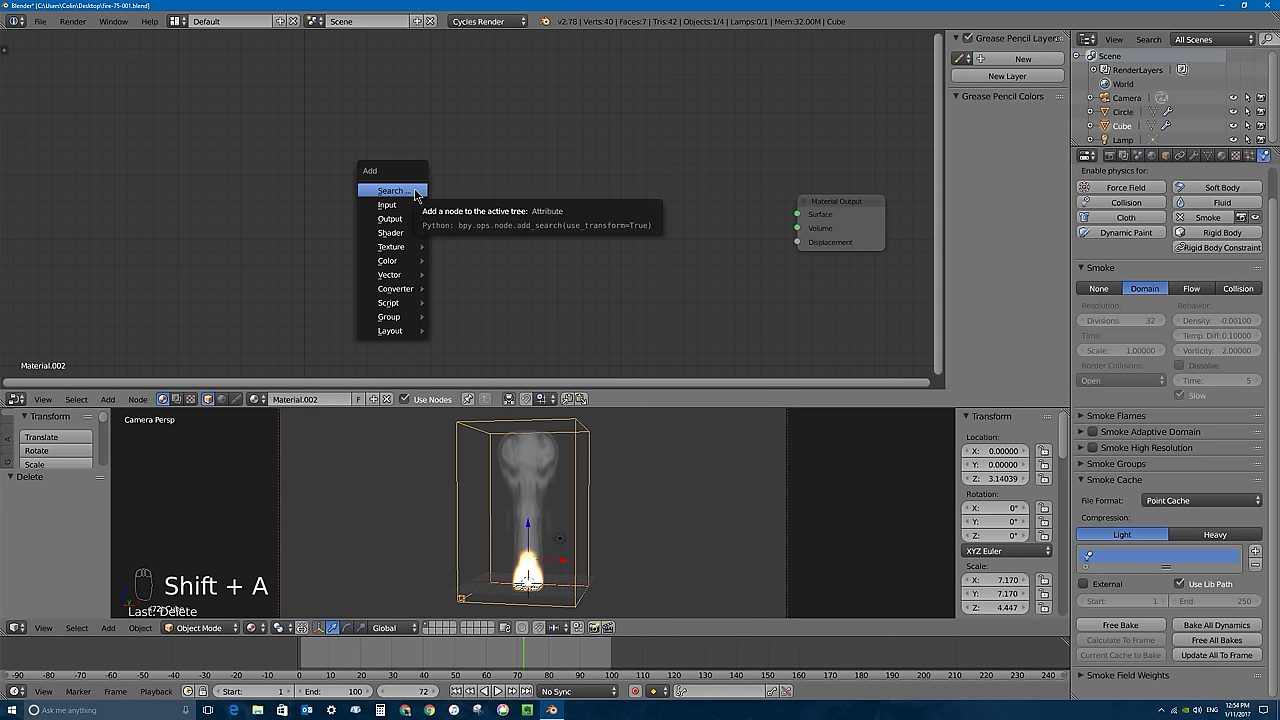
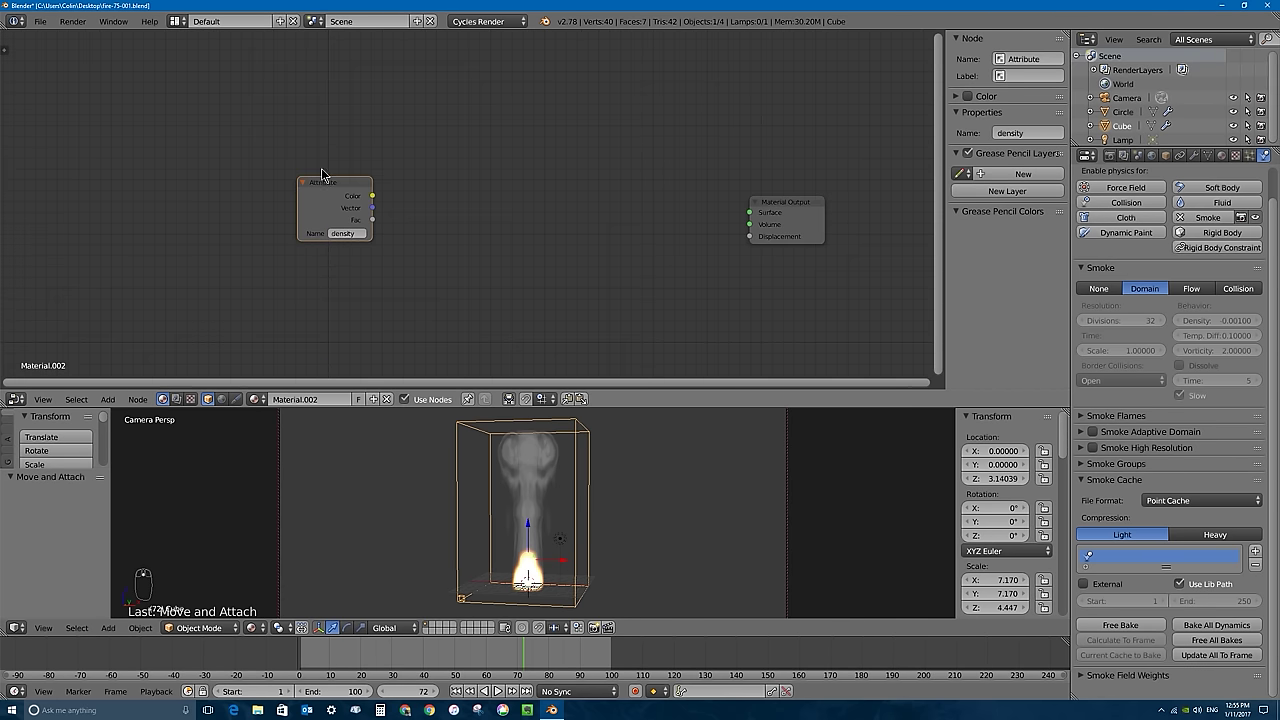
left_click_drag(327, 194, 369, 179)
key("shift+d")
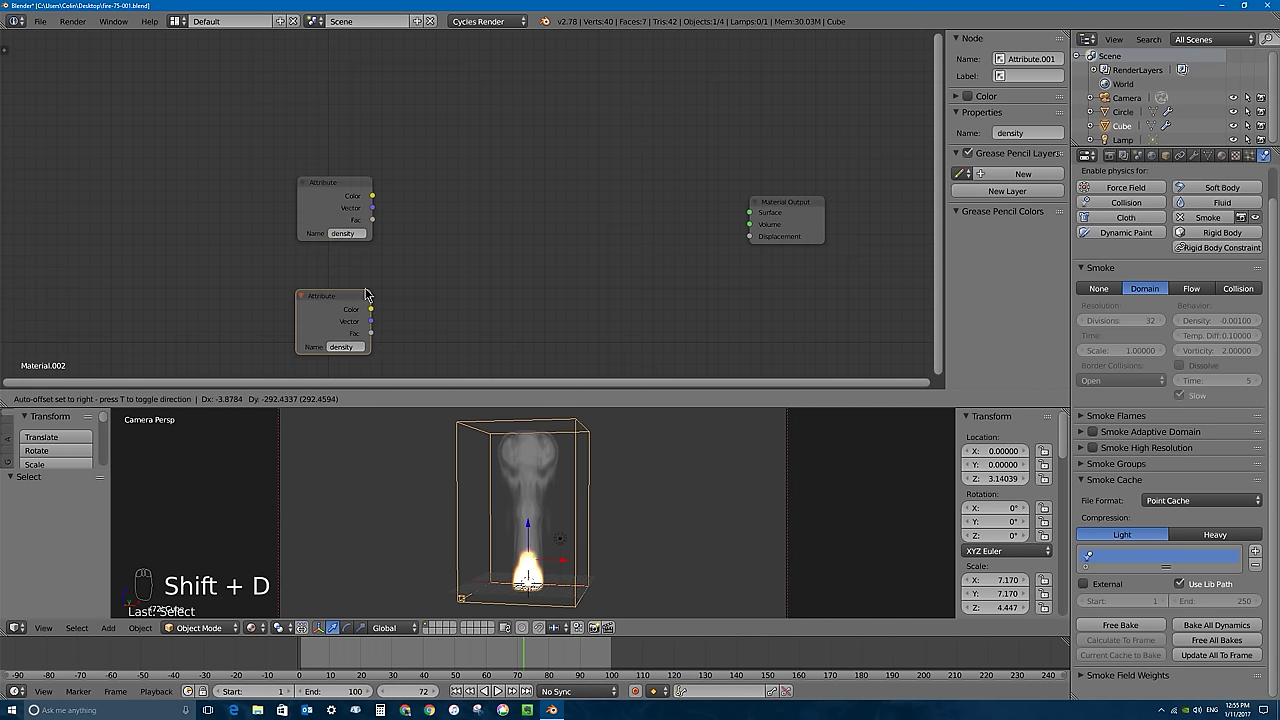
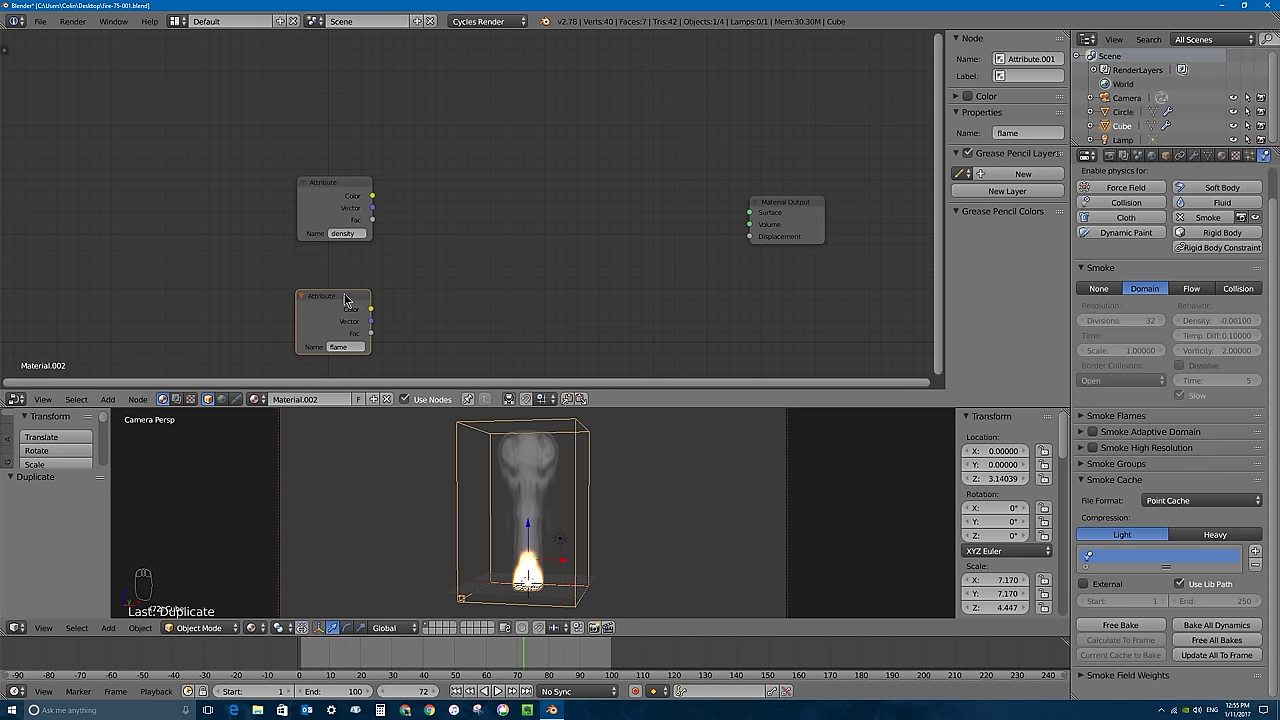
key("shift+d")
left_click_drag(353, 116, 360, 138)
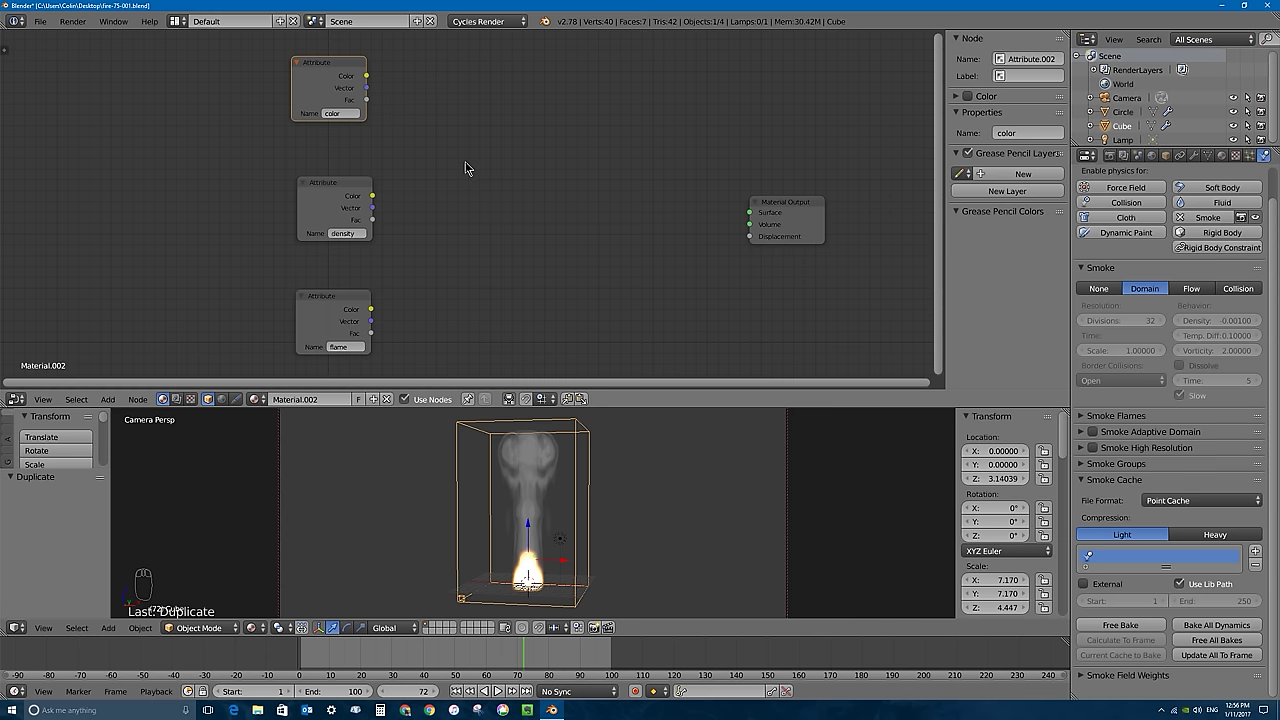
Add a Volume Absorption node below Volume Scatter and feed the density attribute into both Density inputs.
key("shift+a")
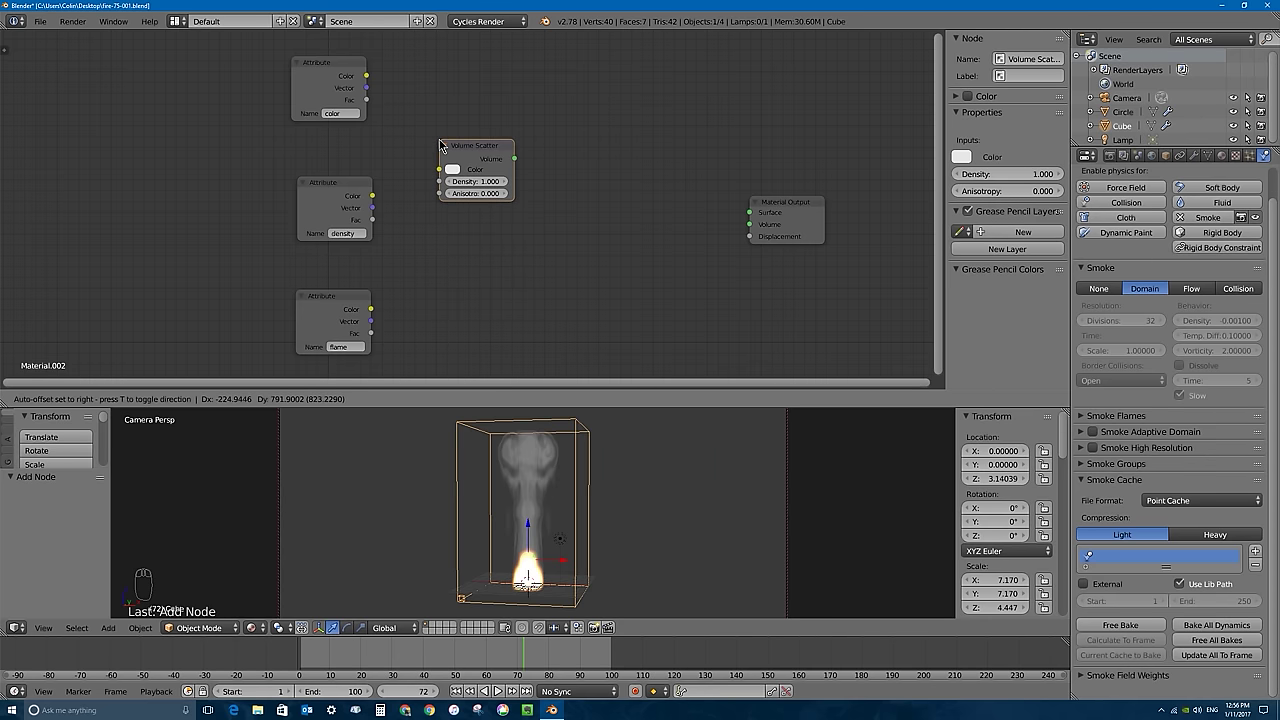
key("shift+a")
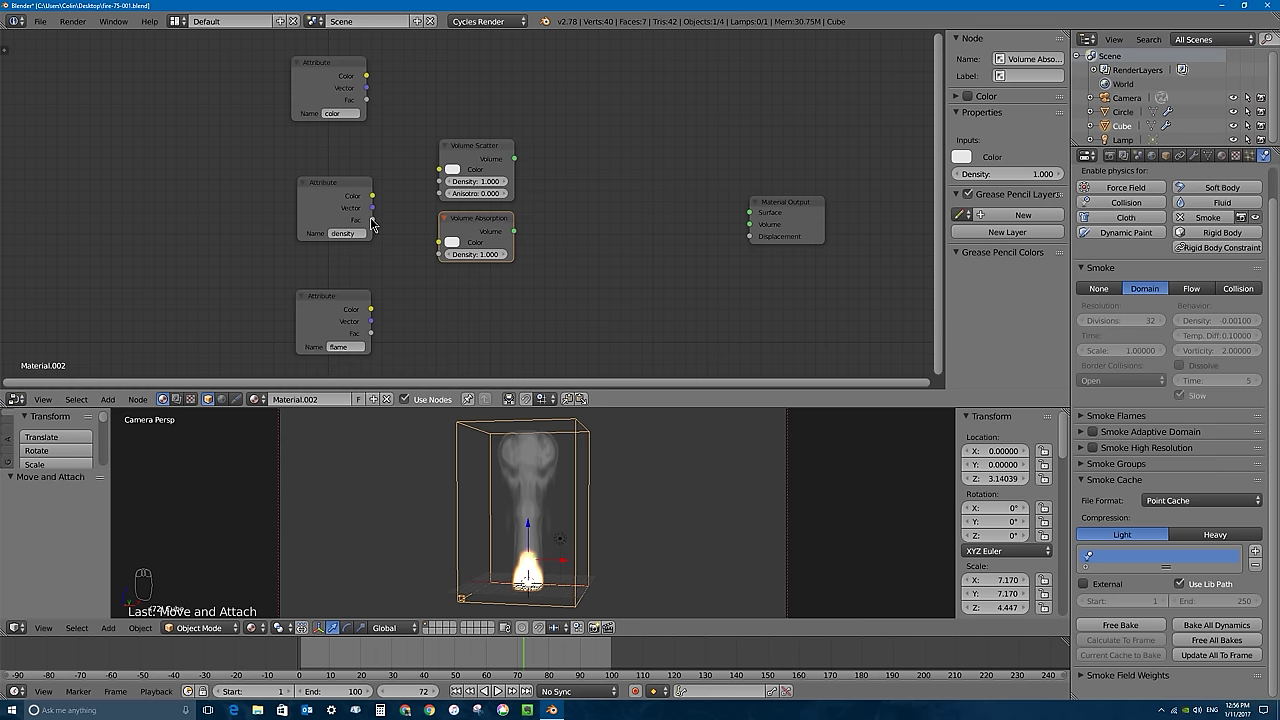
left_click_drag(332, 189, 447, 260)
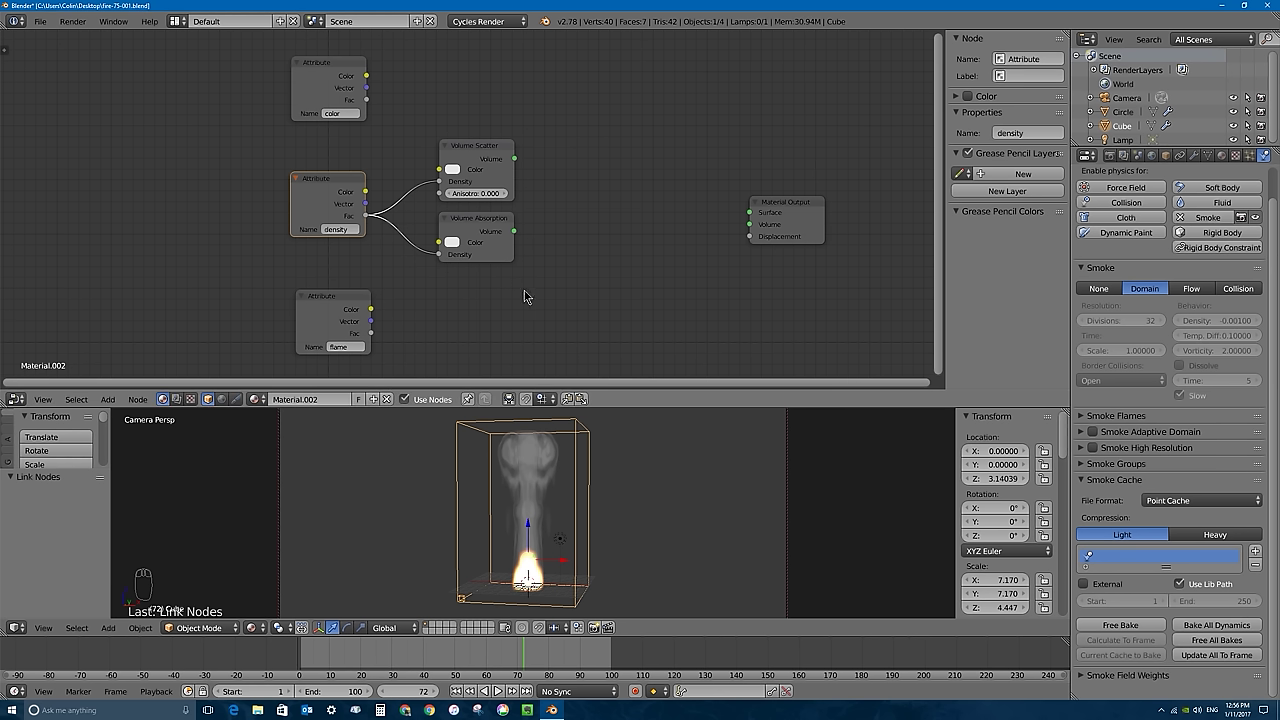
left_click_drag(492, 152, 572, 185)
Combine Volume Scatter and Volume Absorption with an Add Shader wired into Material Output's Volume.
key("shift+a")
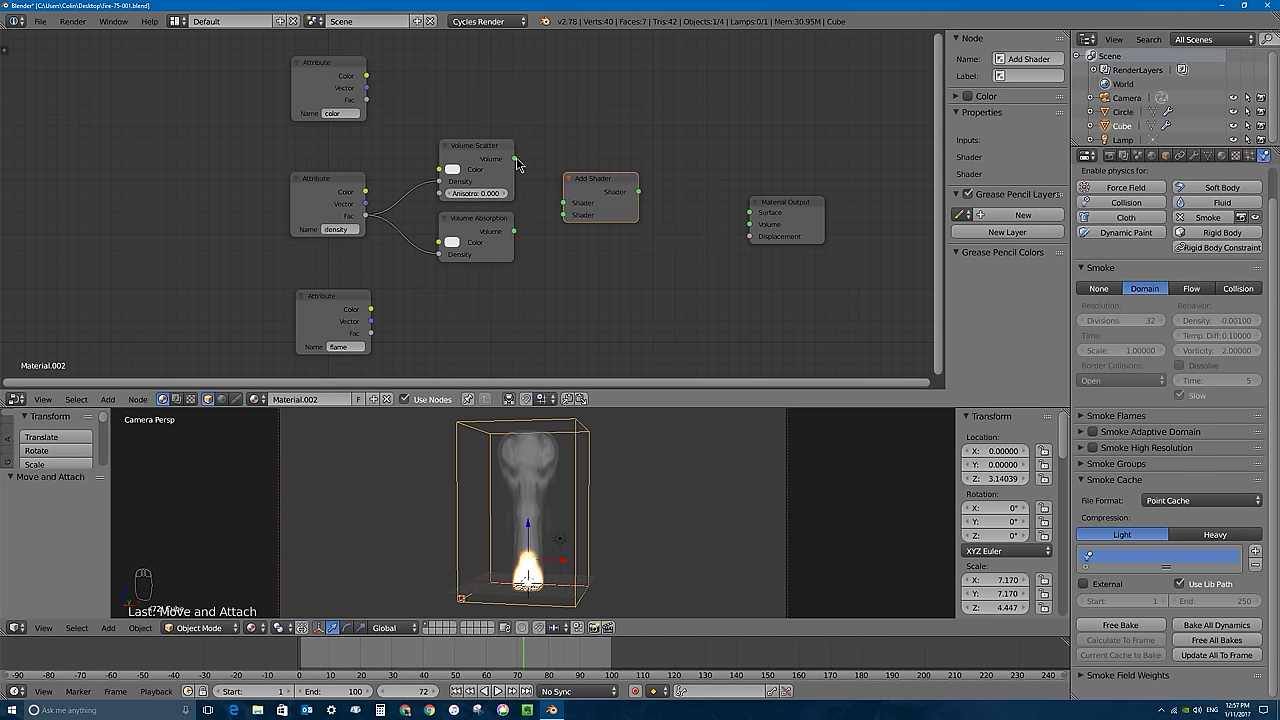
left_click_drag(521, 163, 576, 203)
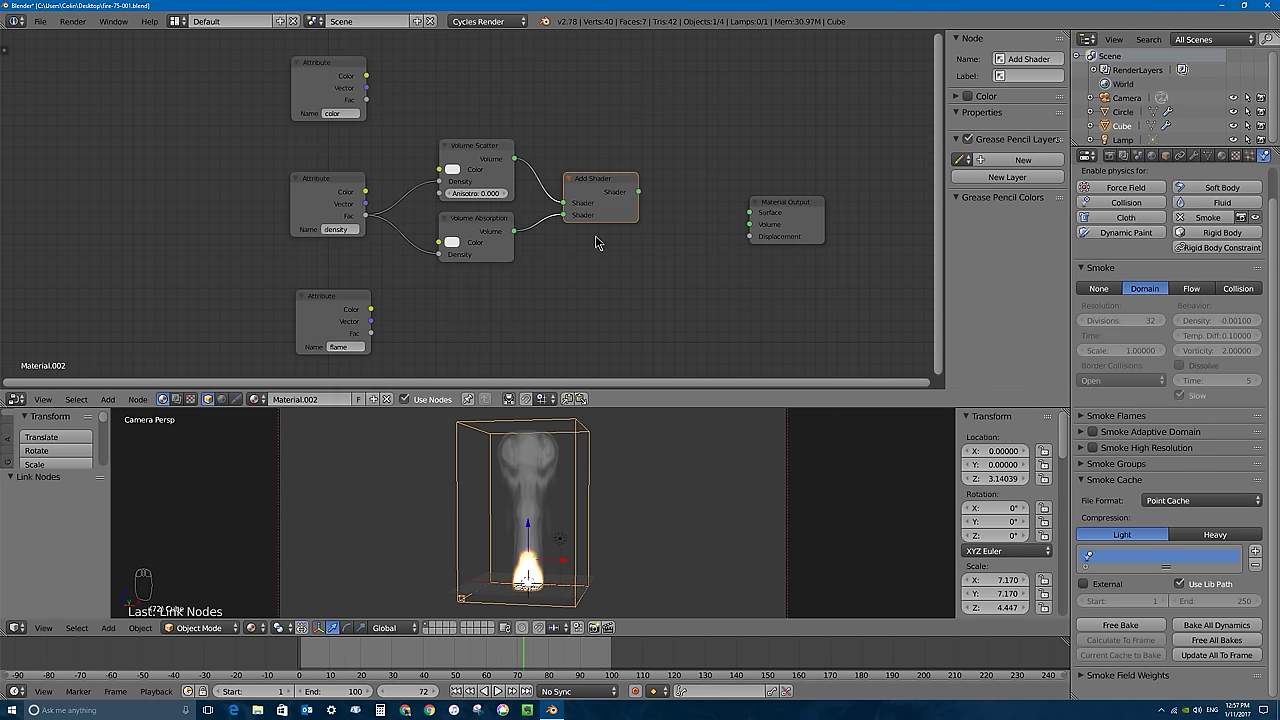
left_click_drag(642, 194, 757, 228)
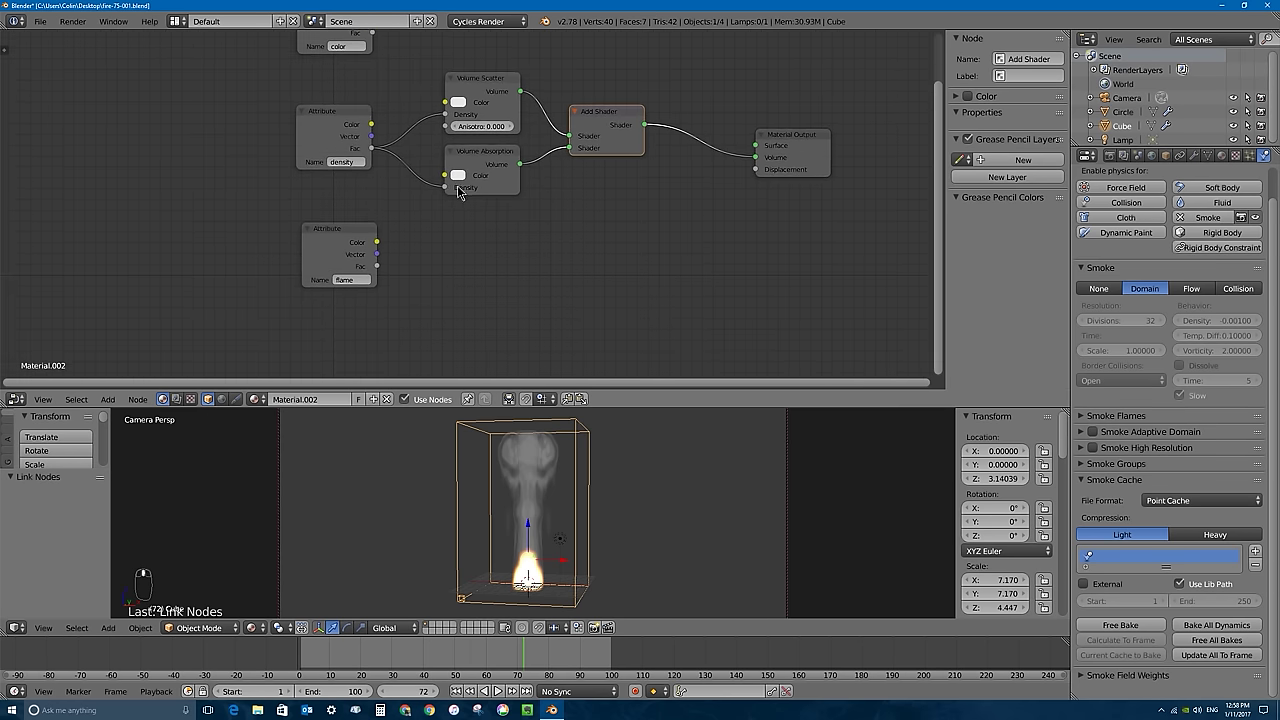
left_click_drag(347, 233, 467, 222)
Add a ColorRamp node beside the flame Attribute and link flame's Fac into its Fac input.
key("shift+a")
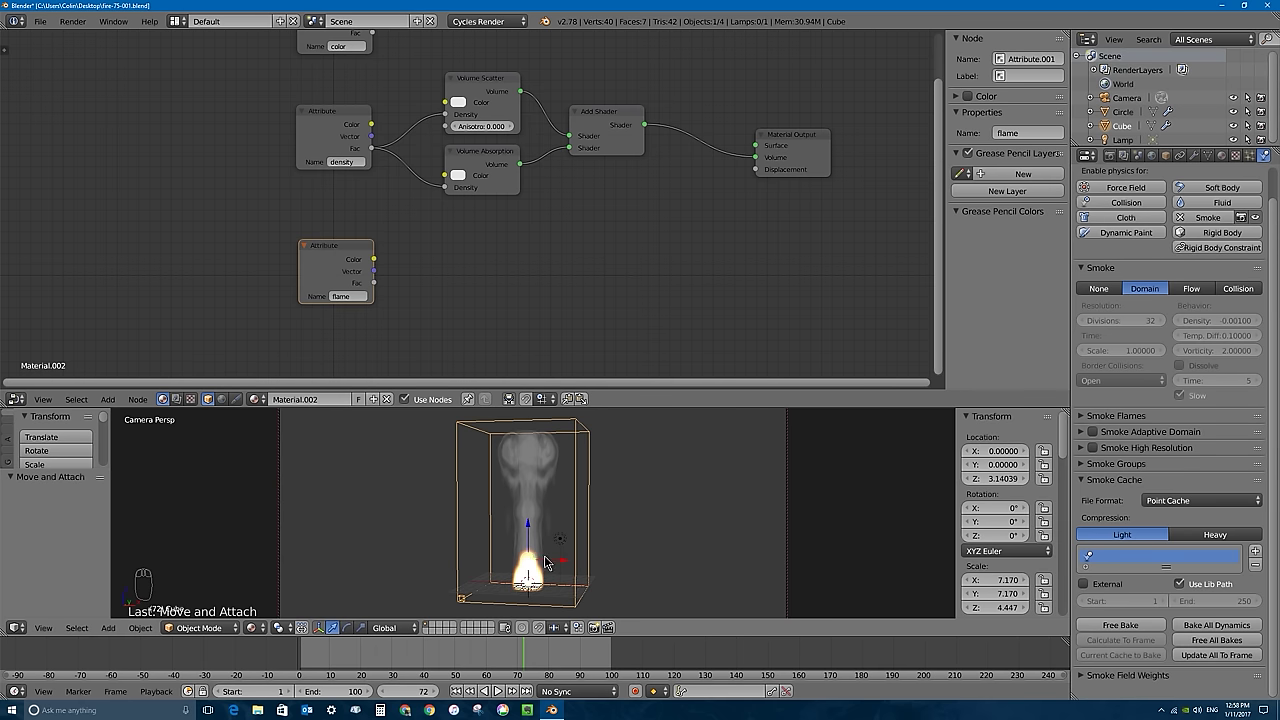
key("shift+a")
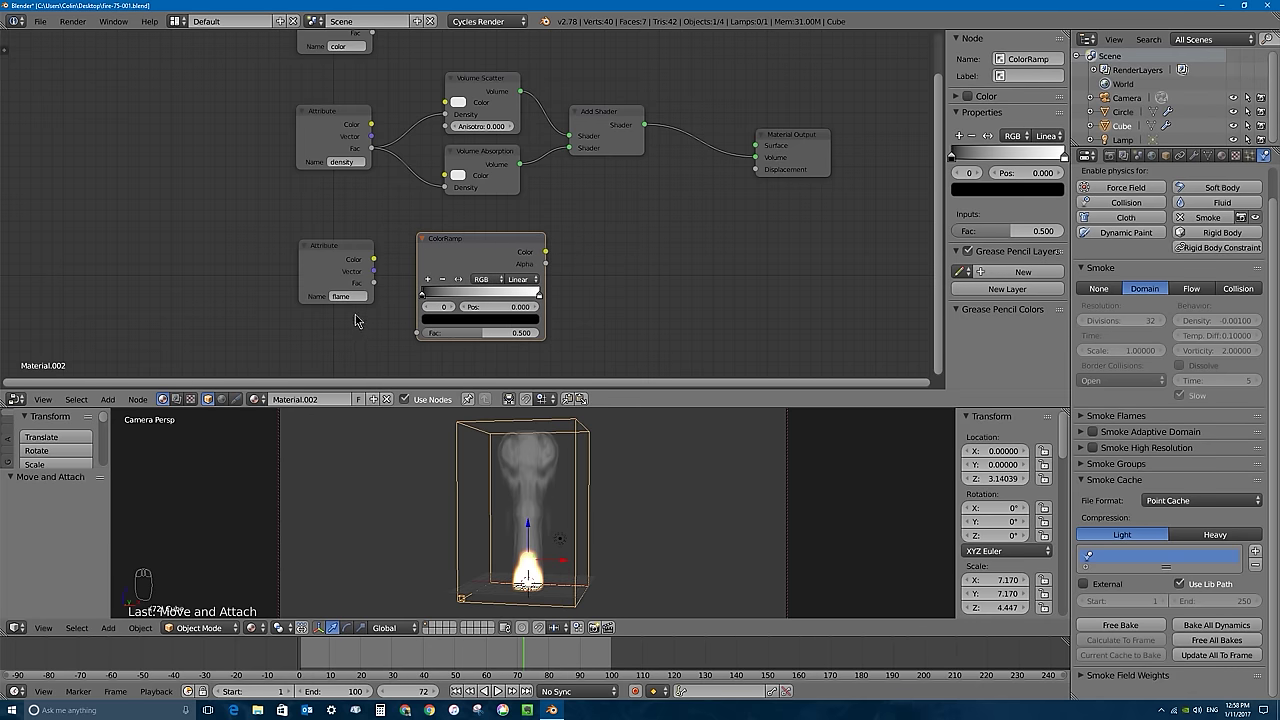
left_click_drag(376, 285, 429, 340)
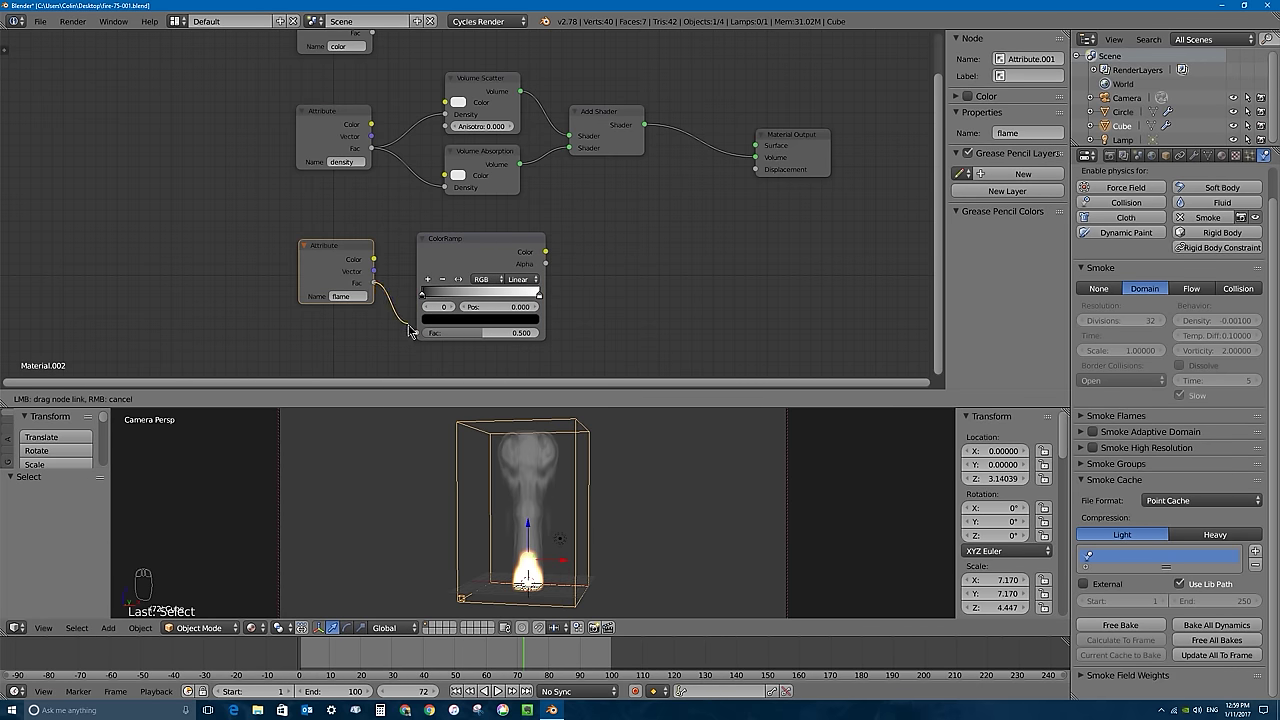
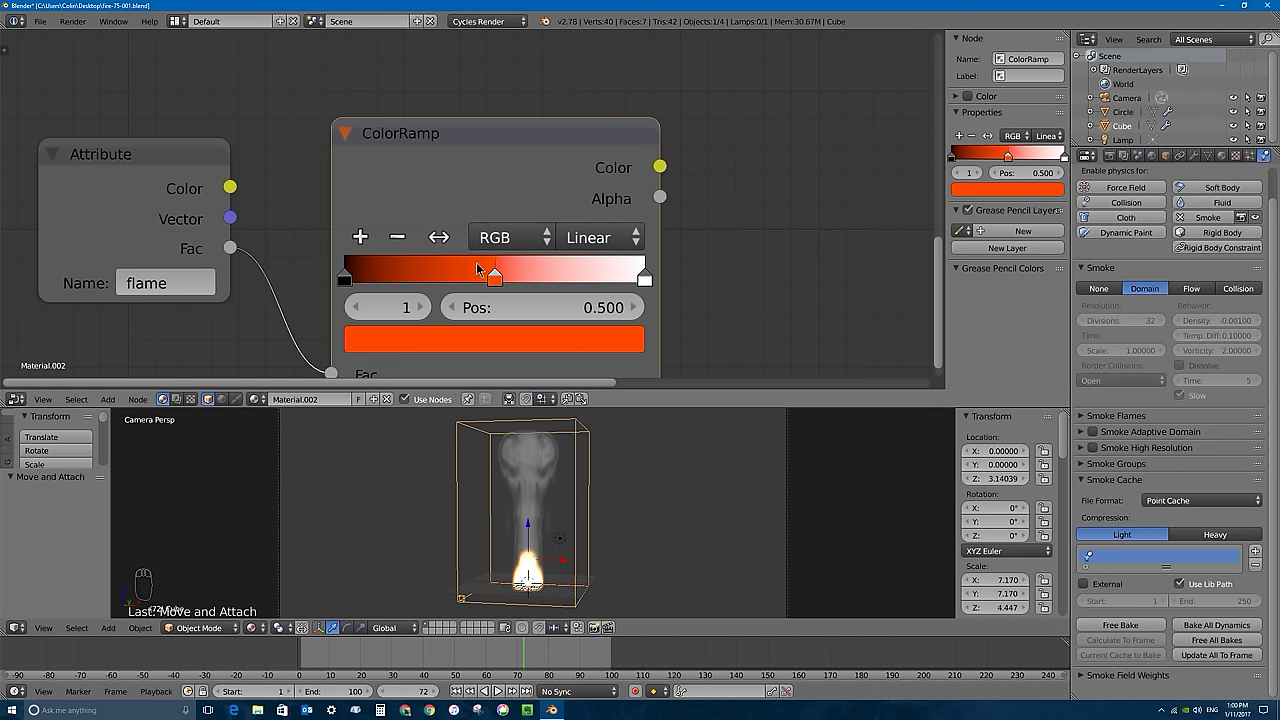
Slide the orange stop to the ramp's left end and add another colour stop for the fire gradient.
left_click_drag(500, 283, 364, 280)
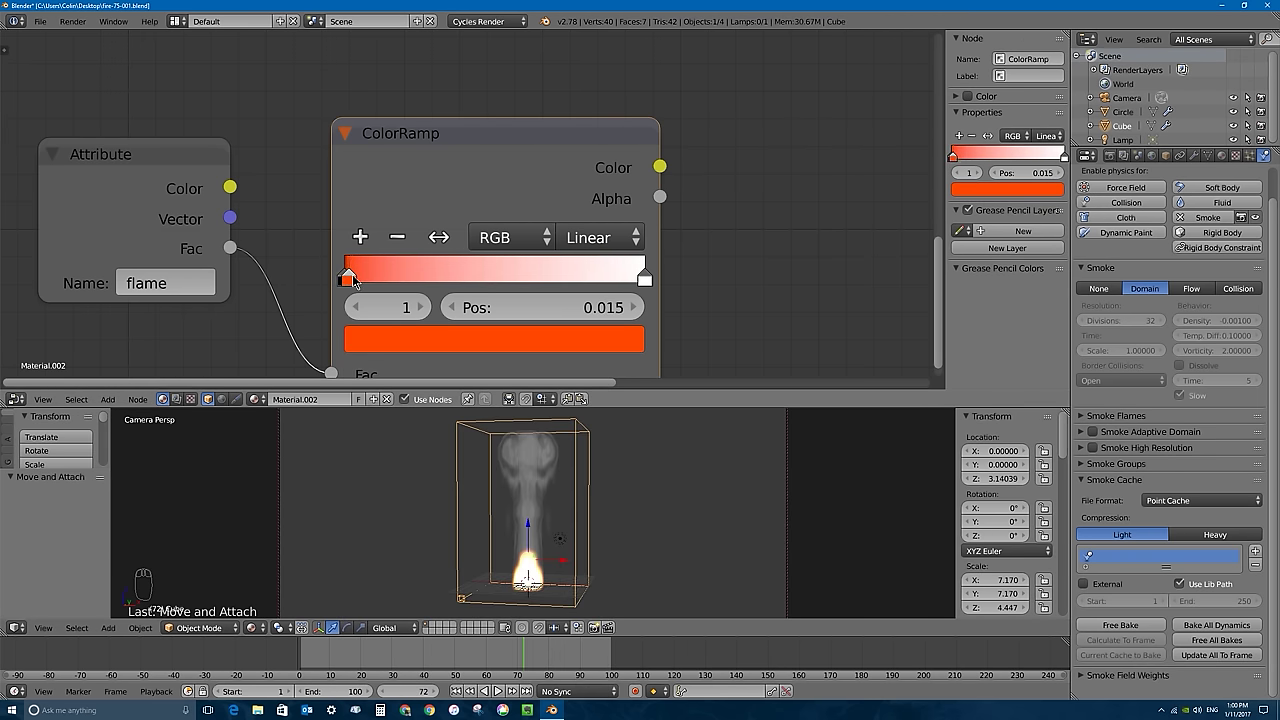
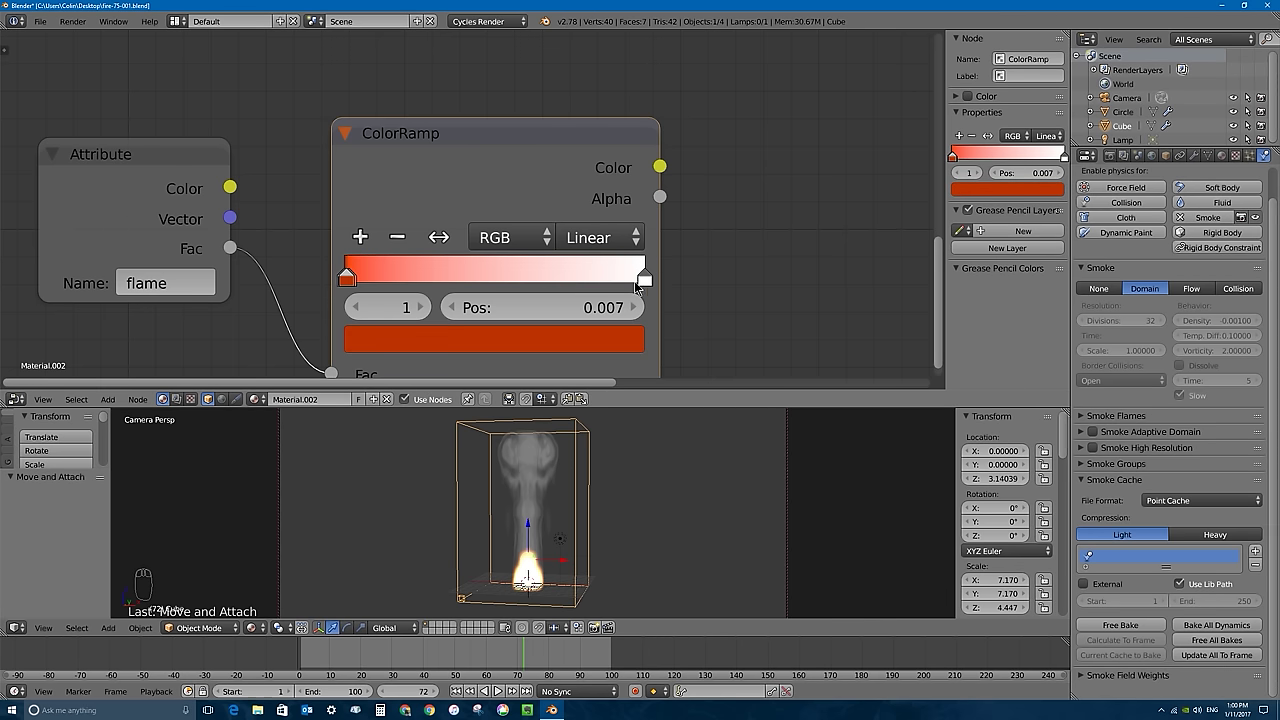
left_click(353, 283)
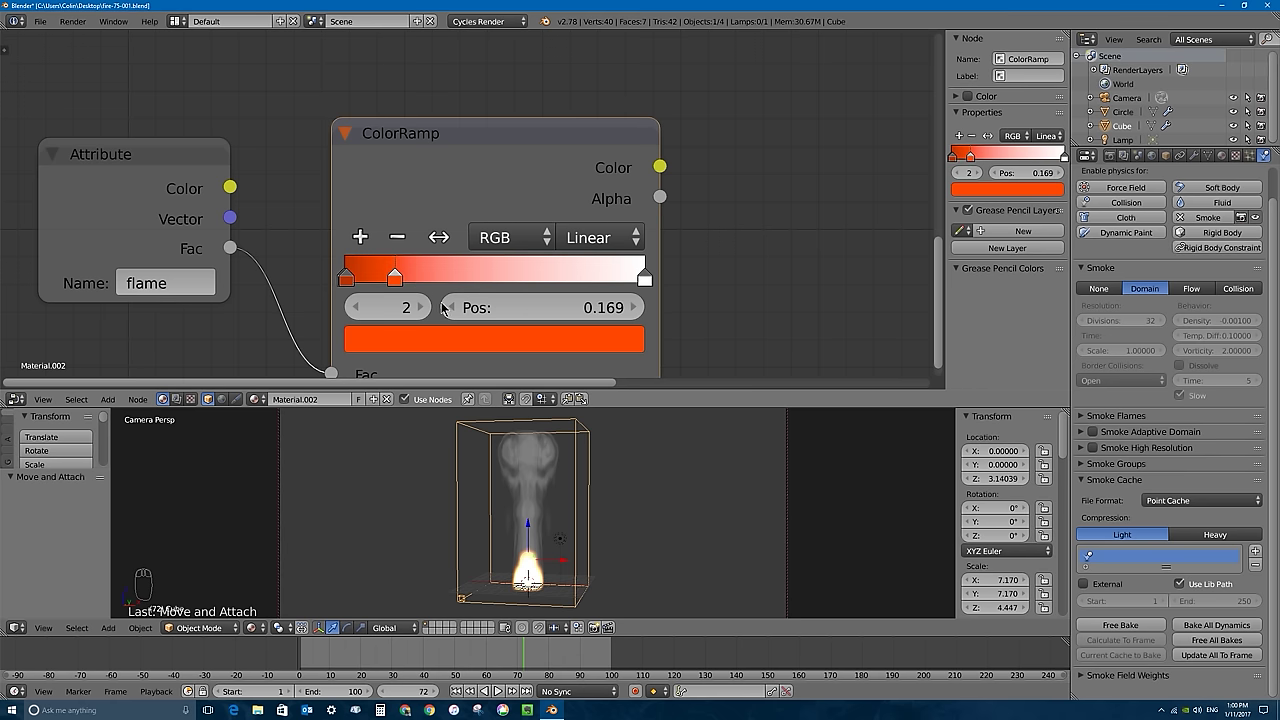
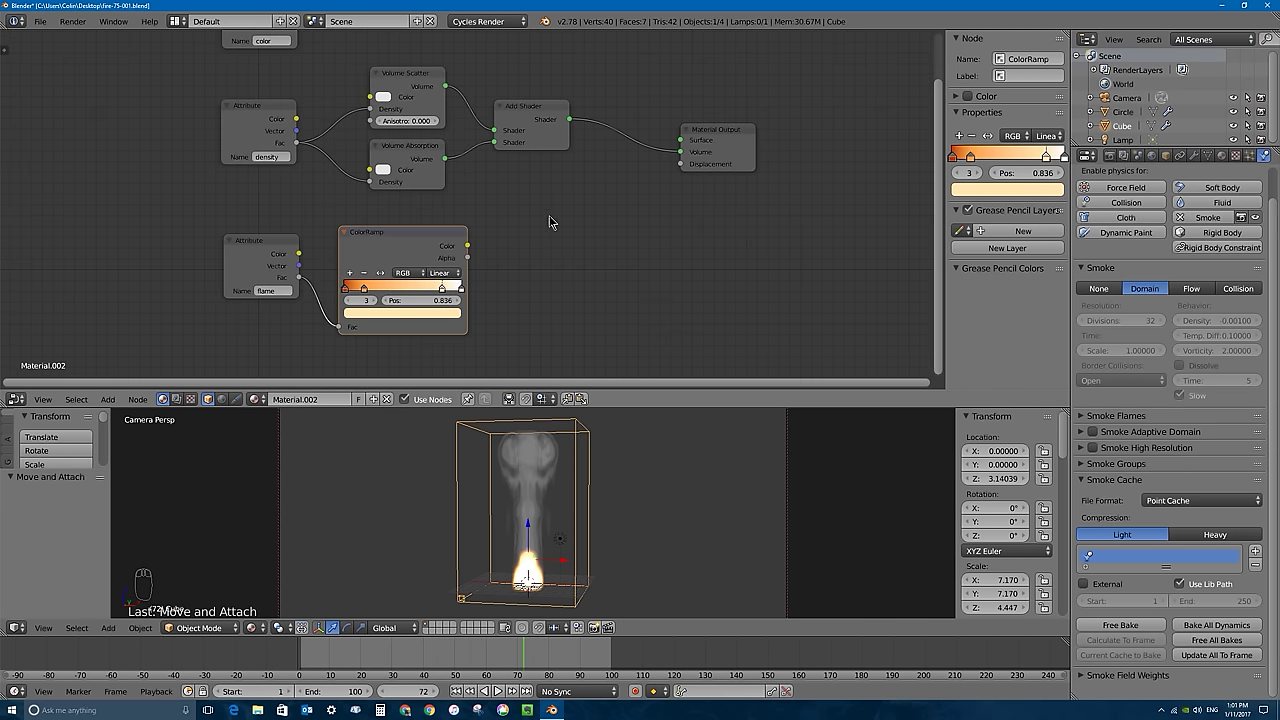
Add an Emission shader coloured by the ColorRamp with flame's Fac driving its Strength.
key("shift+a")
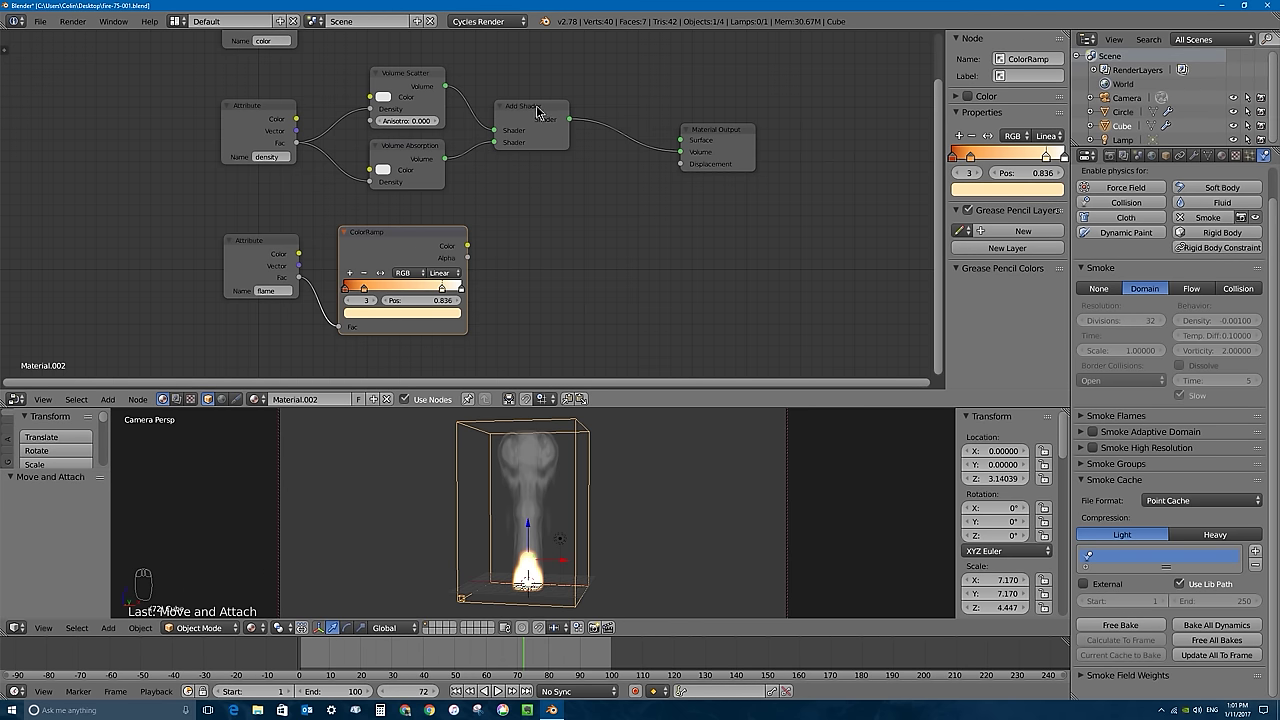
left_click_drag(539, 110, 576, 265)
key("shift+a")
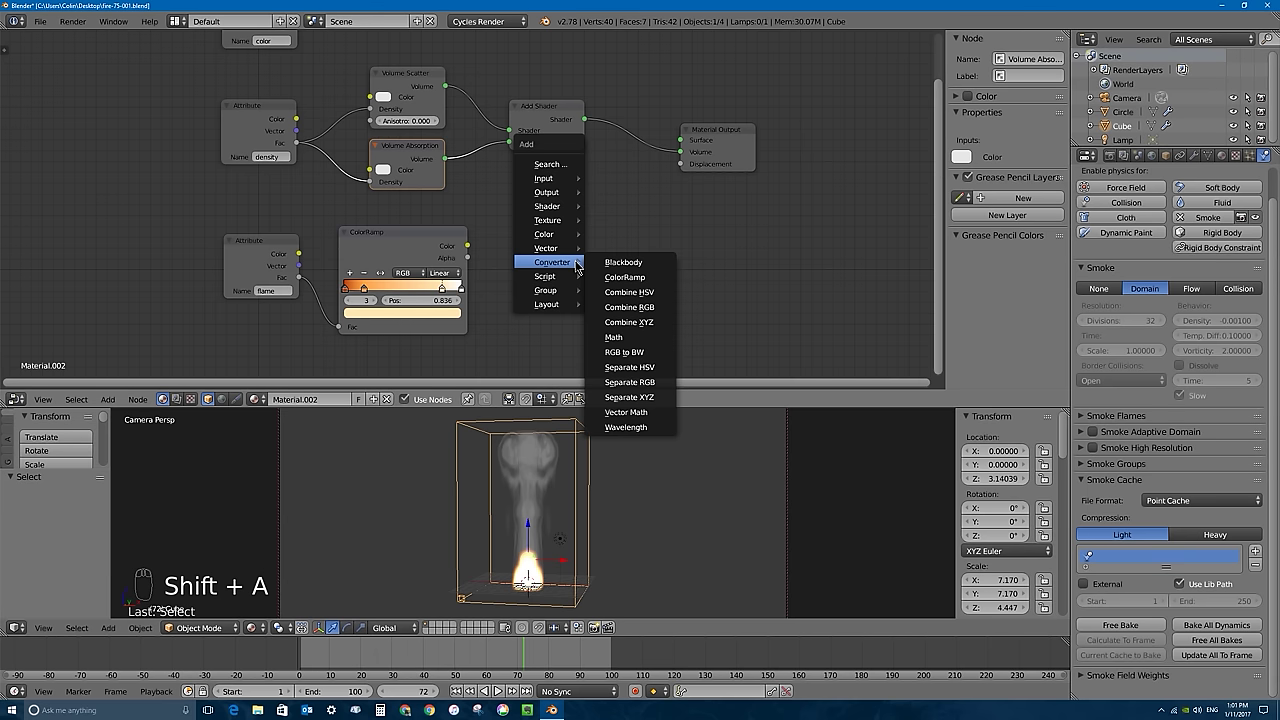
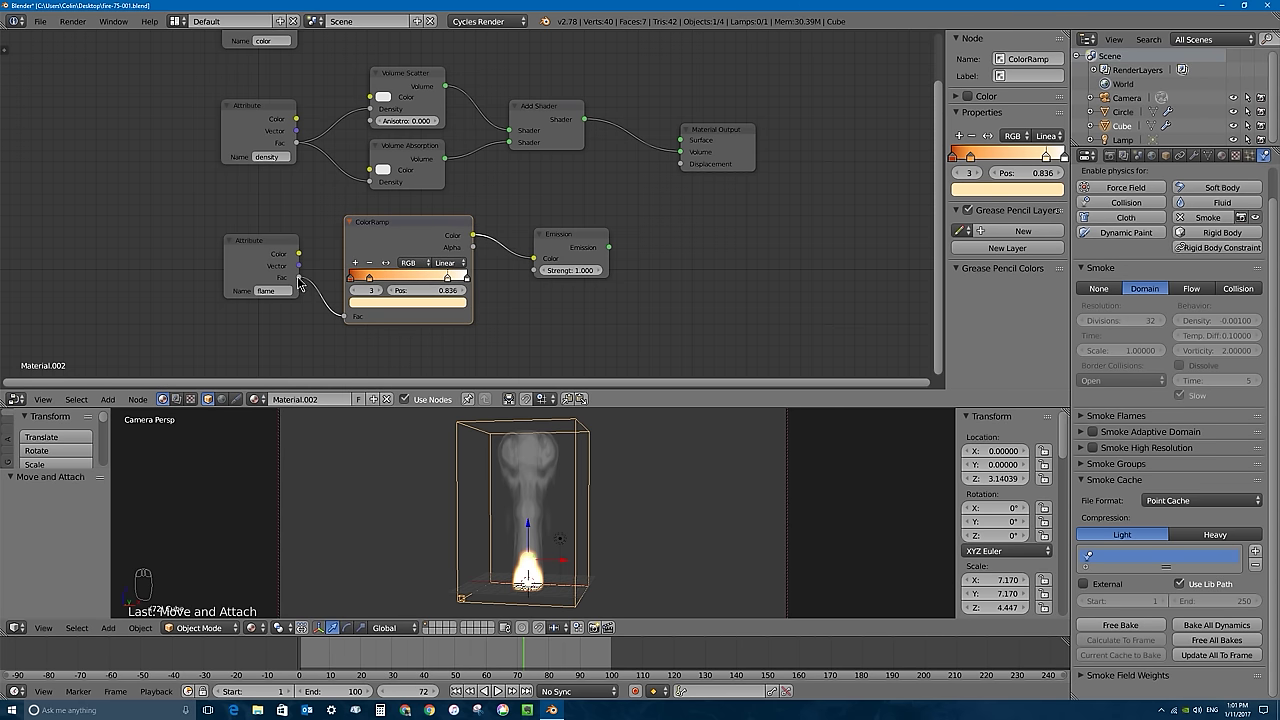
left_click_drag(301, 280, 512, 320)
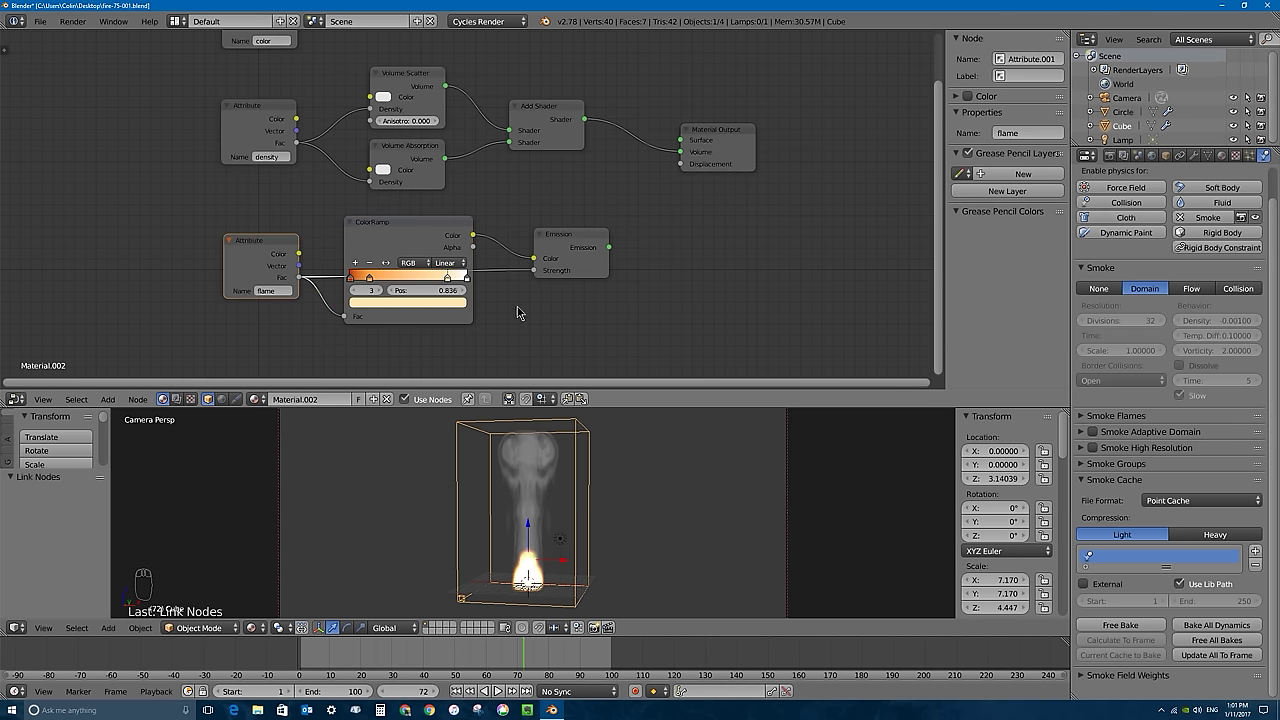
left_click_drag(564, 241, 513, 287)
Add a second Add Shader before the output merging the Emission with the volume shaders, strength scaled ×10.
key("shift+a")
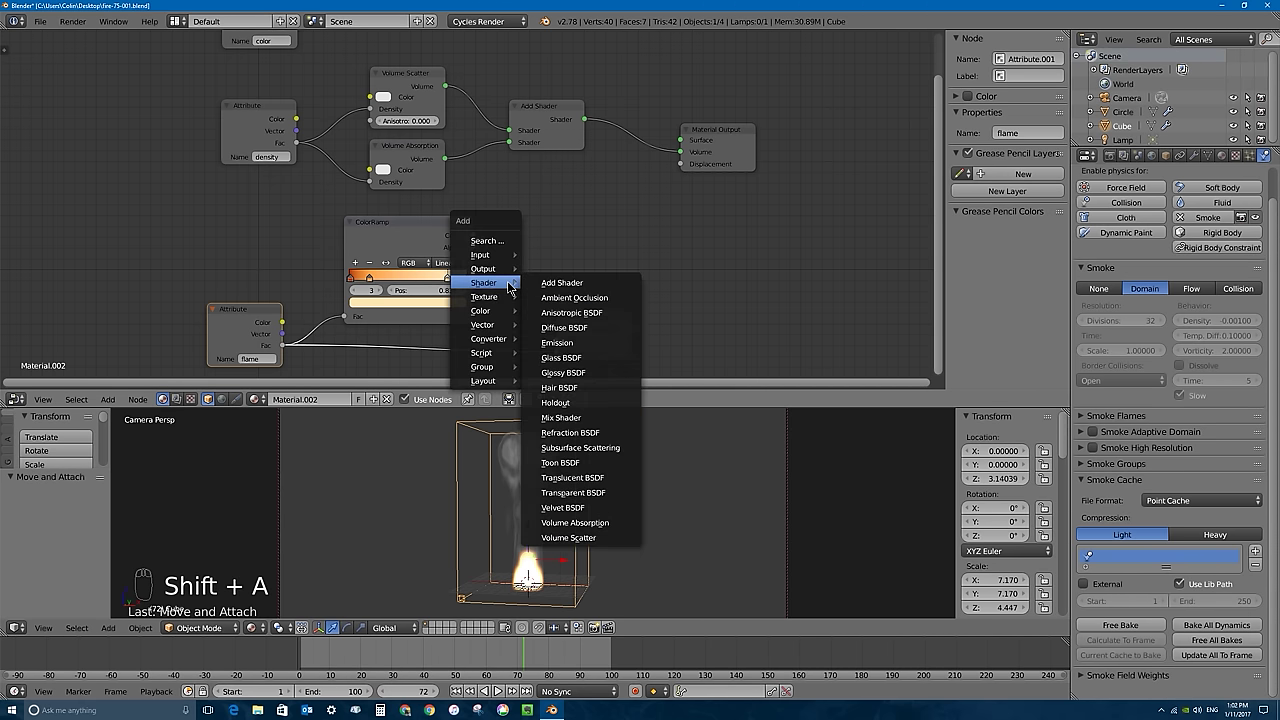
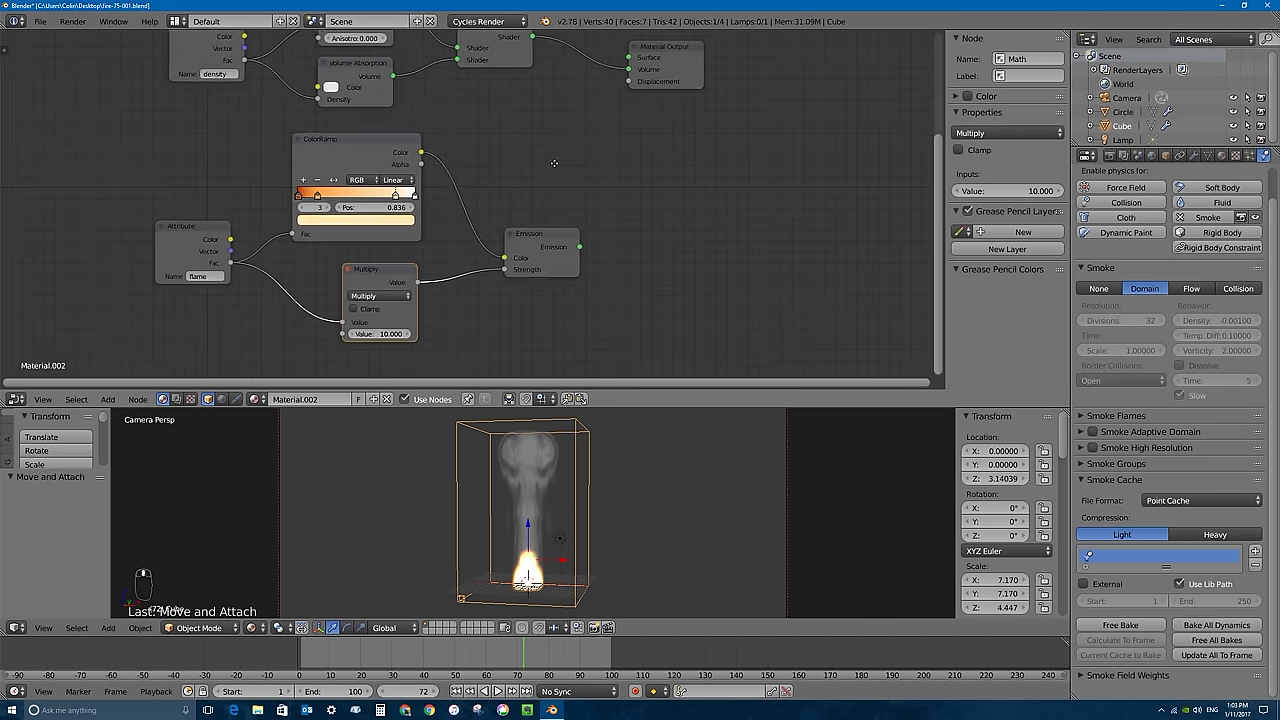
left_click_drag(519, 295, 505, 251)
left_click_drag(649, 111, 458, 86)
left_click_drag(458, 86, 631, 155)
Pan up to the volume shader nodes and add a reroute on the density Attribute's link.
key("shift+d")
left_click_drag(631, 155, 537, 441)
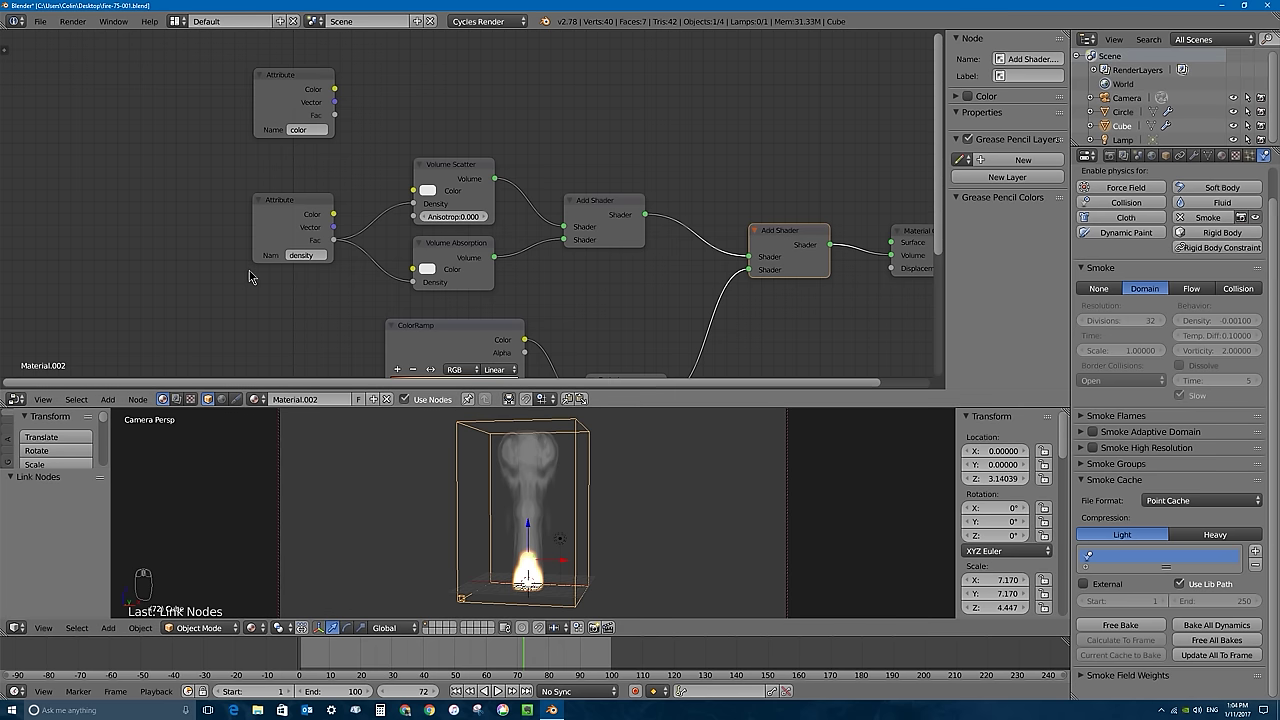
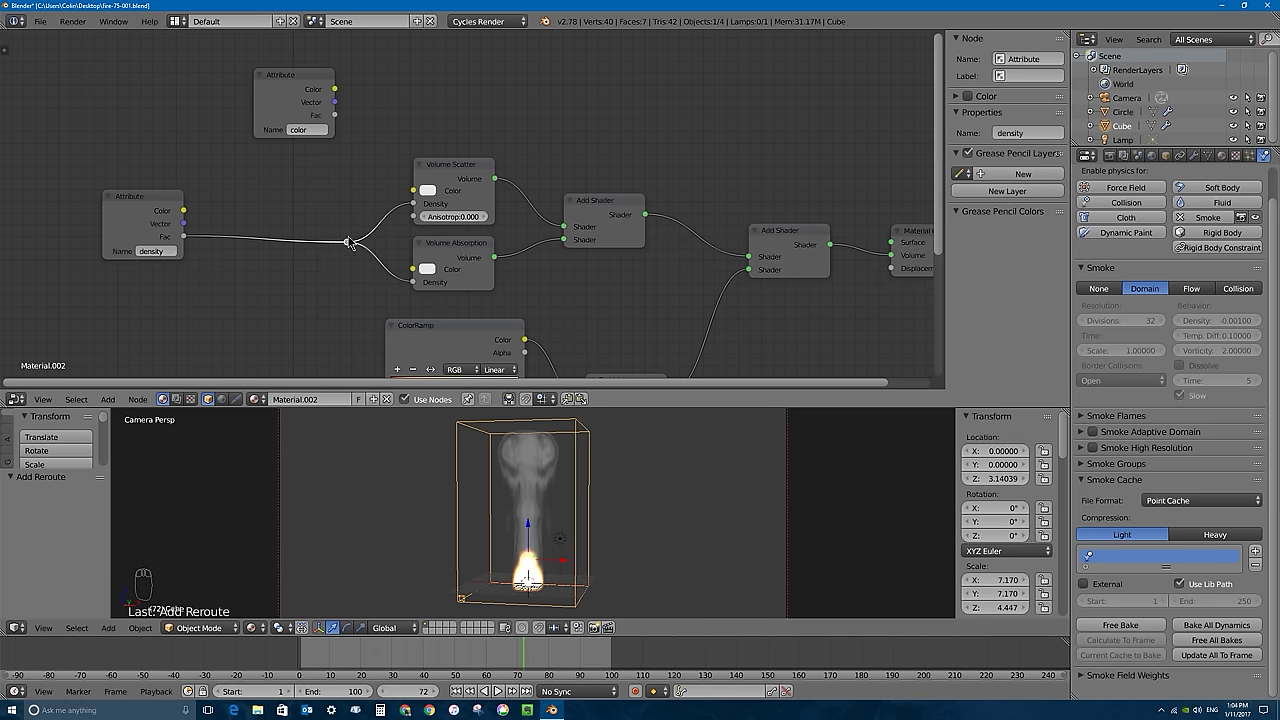
Move the color Attribute node up and to the left to clear space in the smoke material.
left_click_drag(353, 247, 317, 196)
key("shift+a")
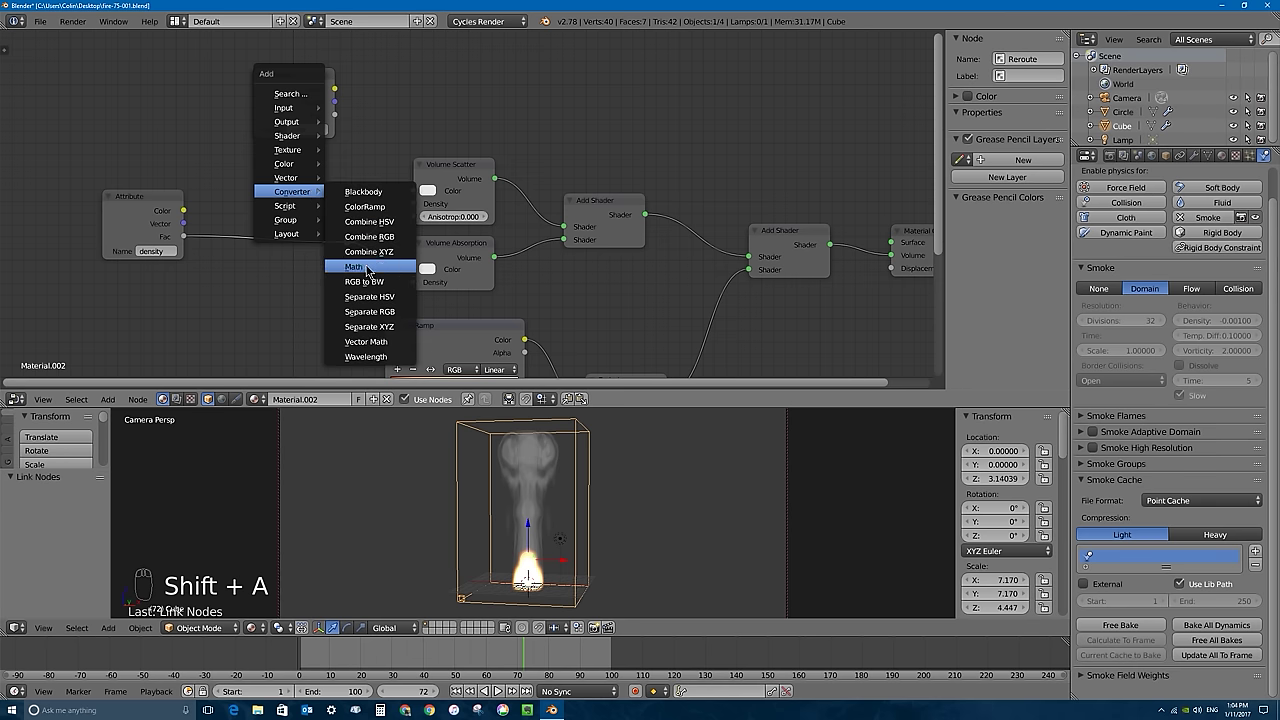
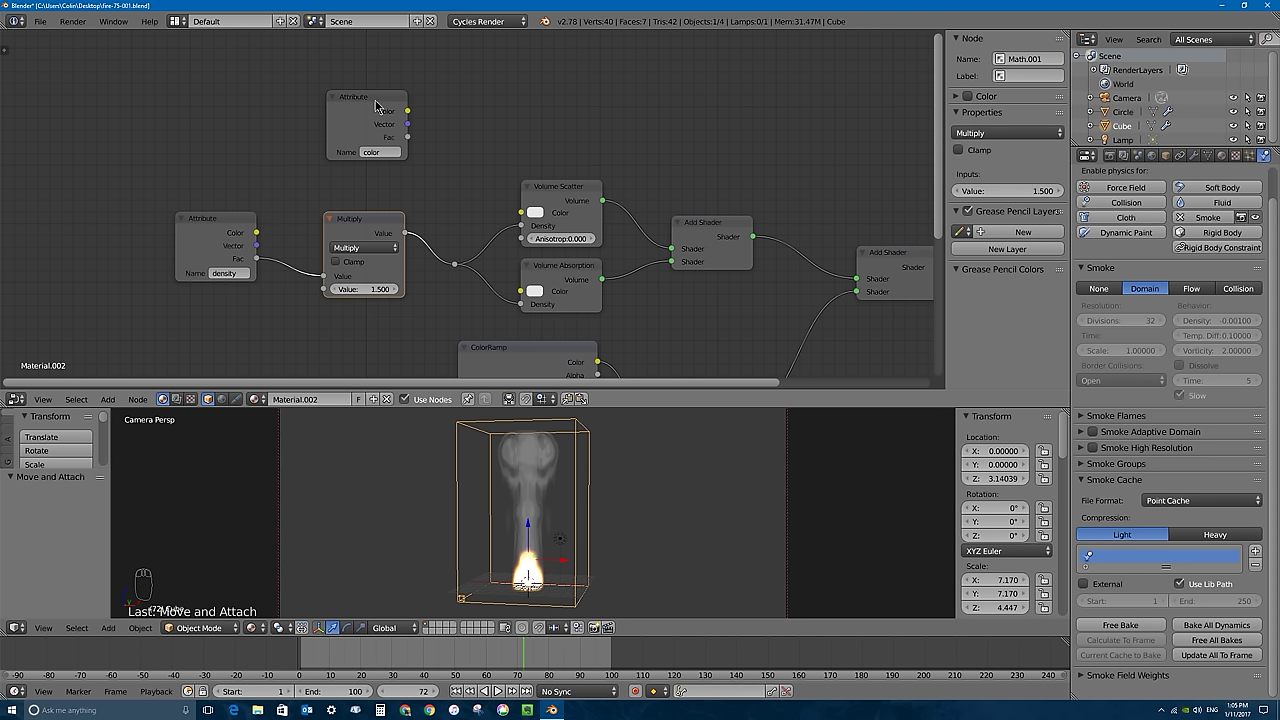
left_click_drag(379, 104, 239, 114)
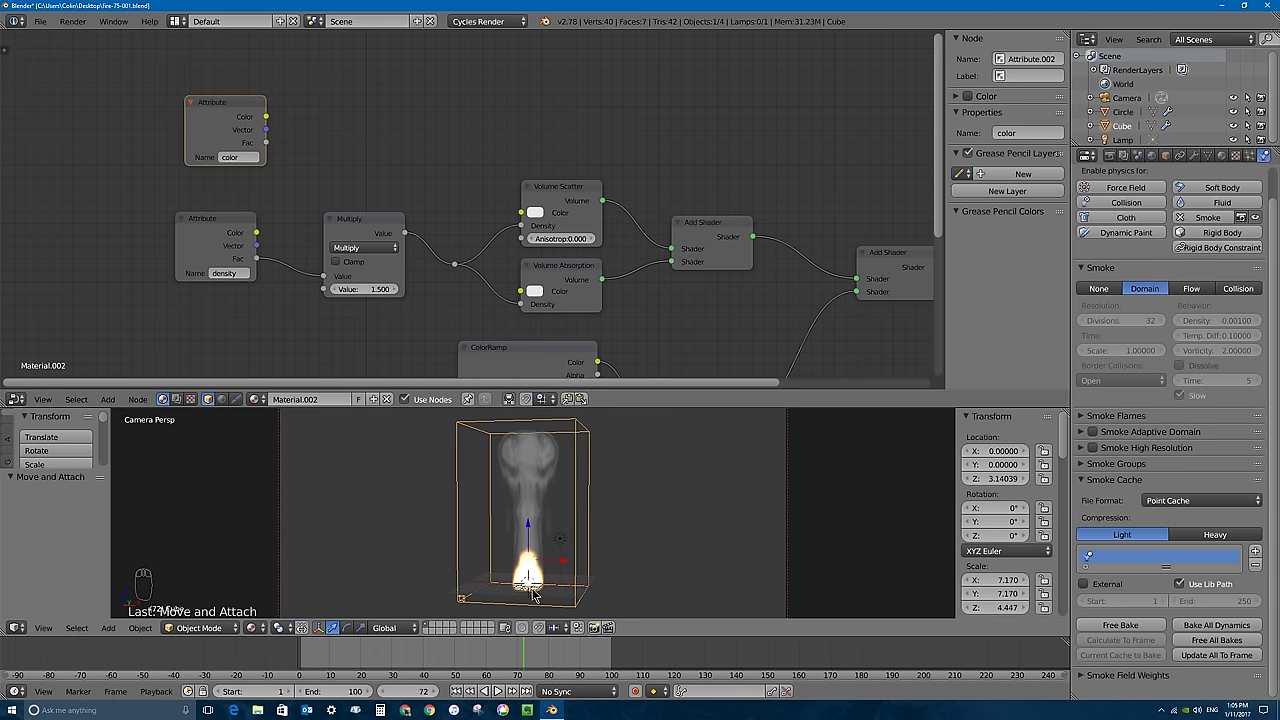
Select the circle emitter in the 3D view to inspect its material.
left_click_drag(536, 592, 1148, 631)
left_click_drag(1148, 631, 560, 515)
left_click_drag(536, 596, 1181, 310)
left_click_drag(1181, 310, 1188, 274)
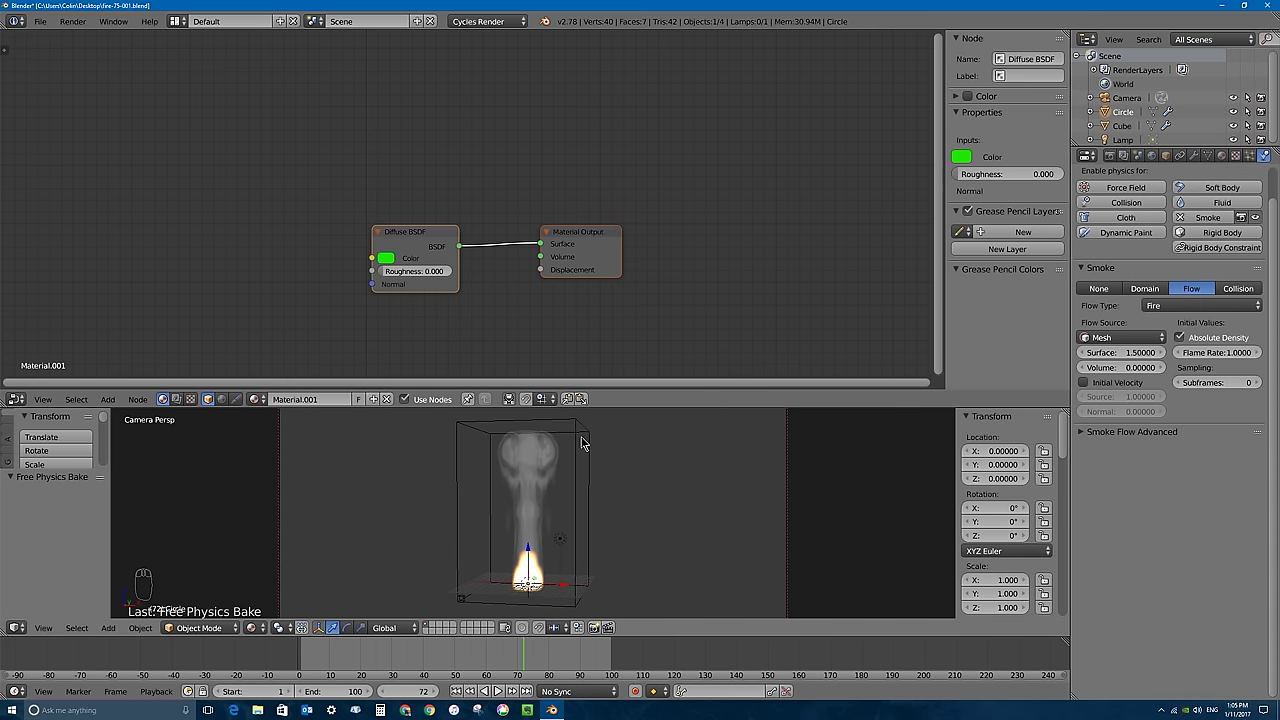
Reselect the smoke domain cube and tuck the color Attribute node into the top-left corner.
left_click_drag(576, 431, 223, 113)
left_click_drag(227, 104, 755, 358)
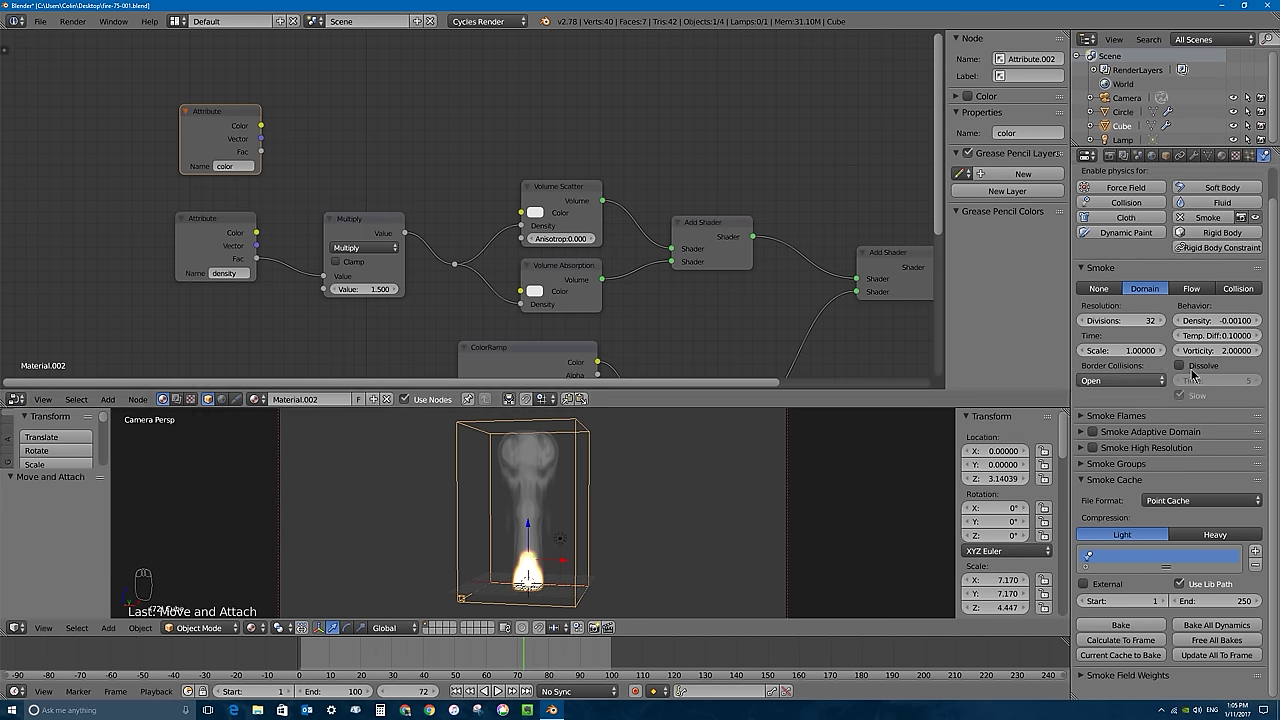
right_click(528, 591)
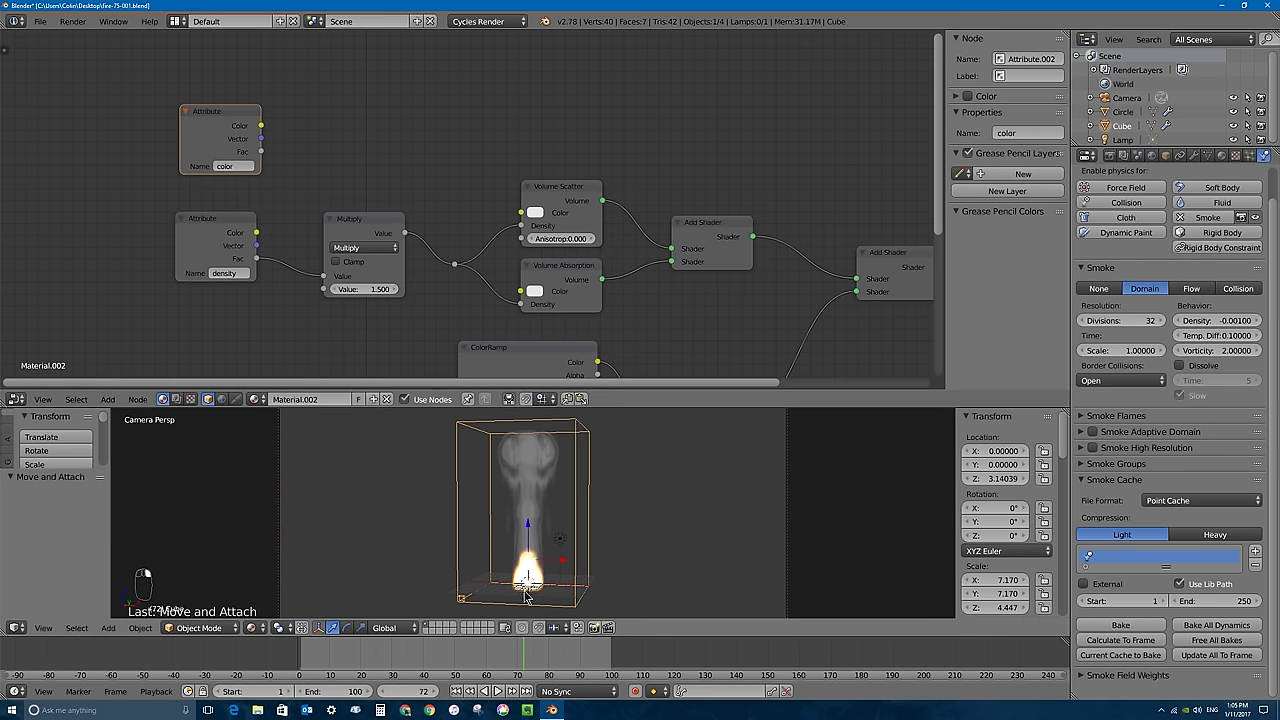
left_click_drag(211, 117, 53, 63)
left_click_drag(211, 117, 53, 64)
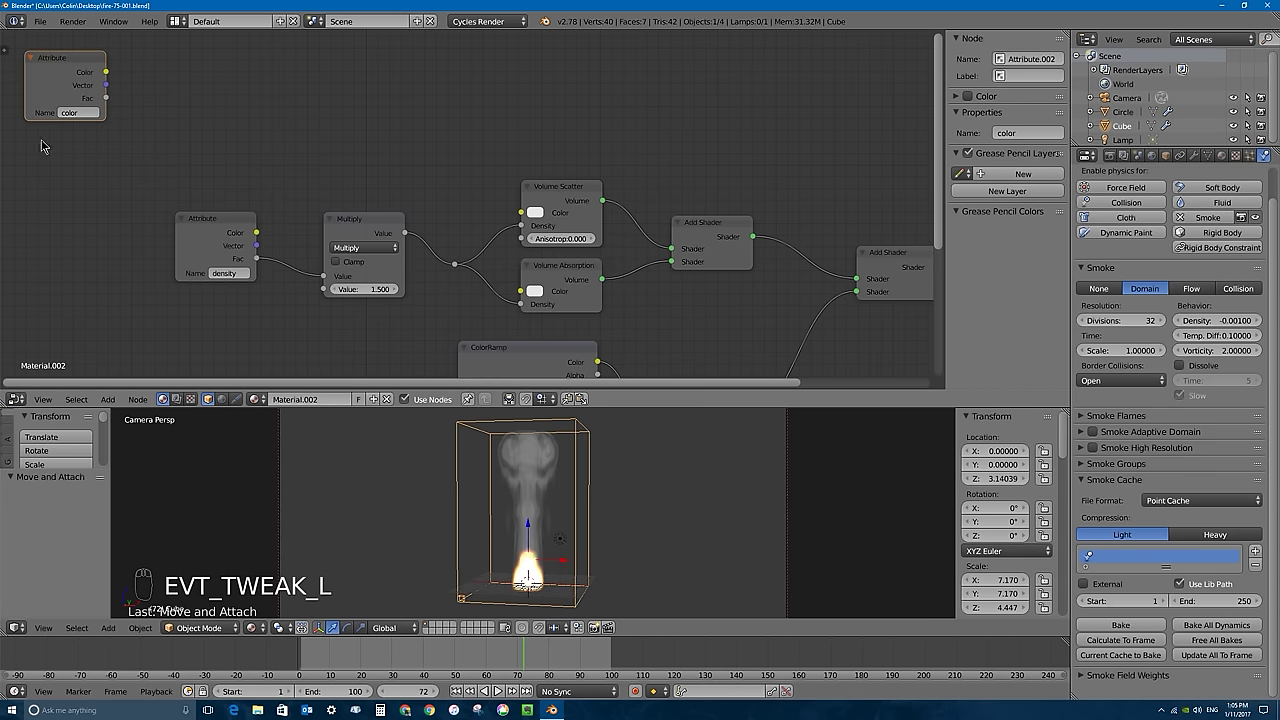
Add an RGB node feeding both Volume Scatter and Volume Absorption Color inputs through a reroute point.
key("shift+a")
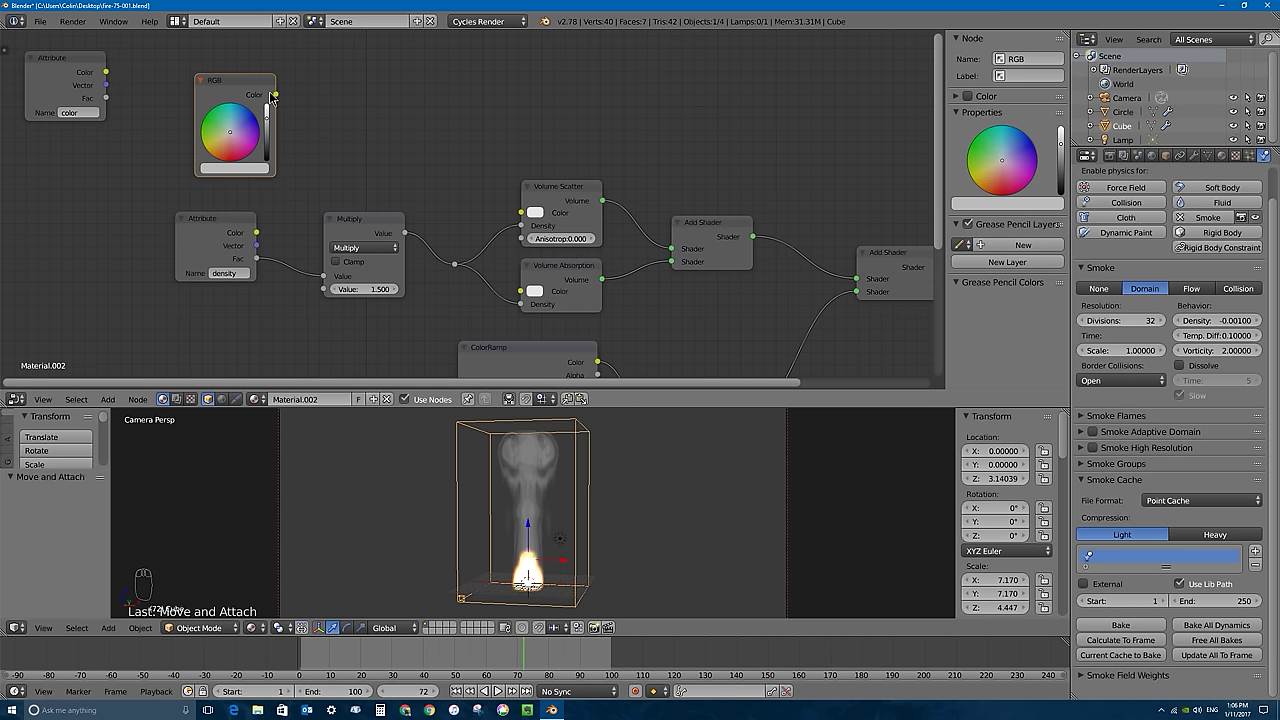
left_click_drag(282, 98, 270, 95)
left_click_drag(281, 98, 527, 294)
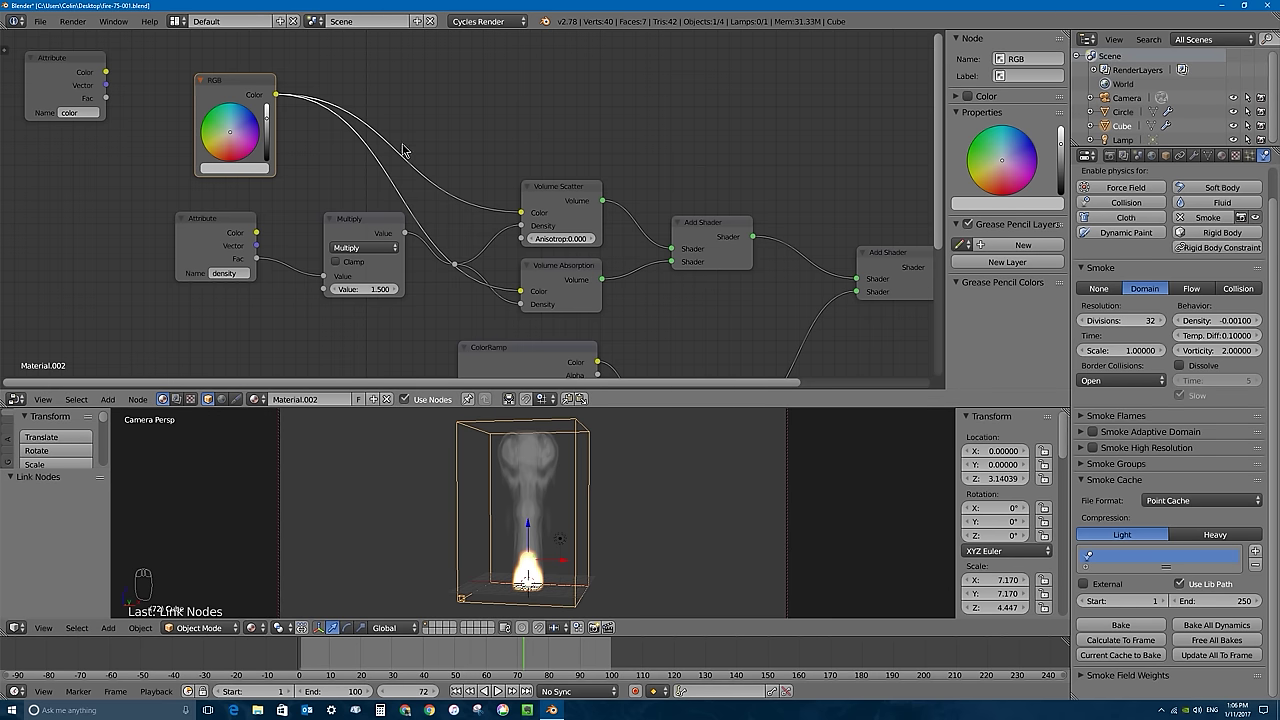
left_click_drag(430, 134, 395, 166)
left_click_drag(392, 164, 486, 208)
right_click(393, 162)
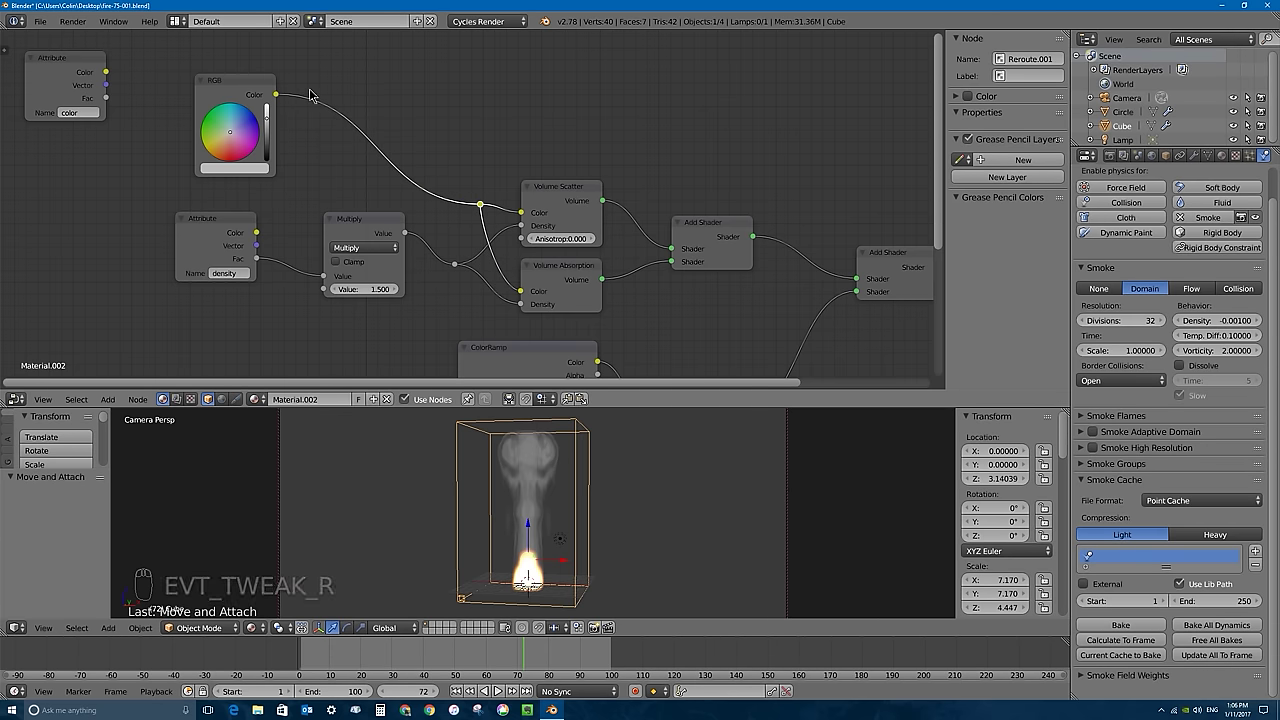
Insert a Hue Saturation Value node set to Value 25 on the RGB link and remove the color Attribute node.
key("shift+a")
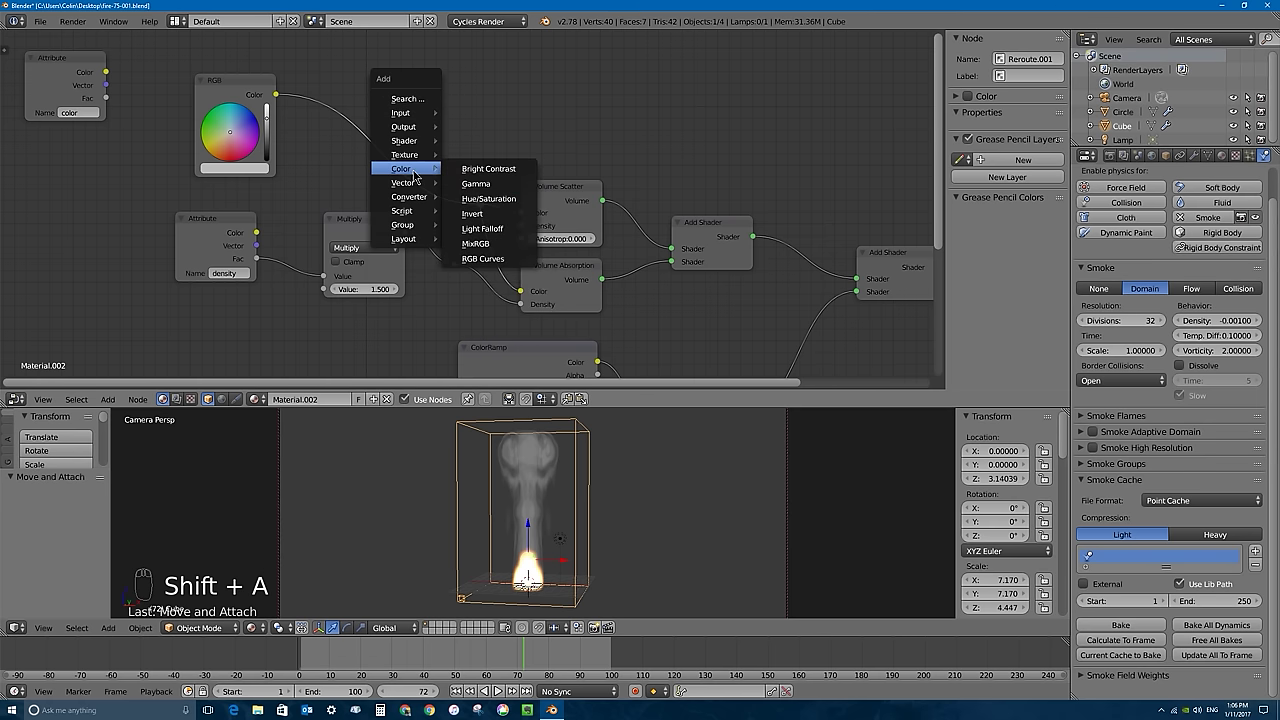
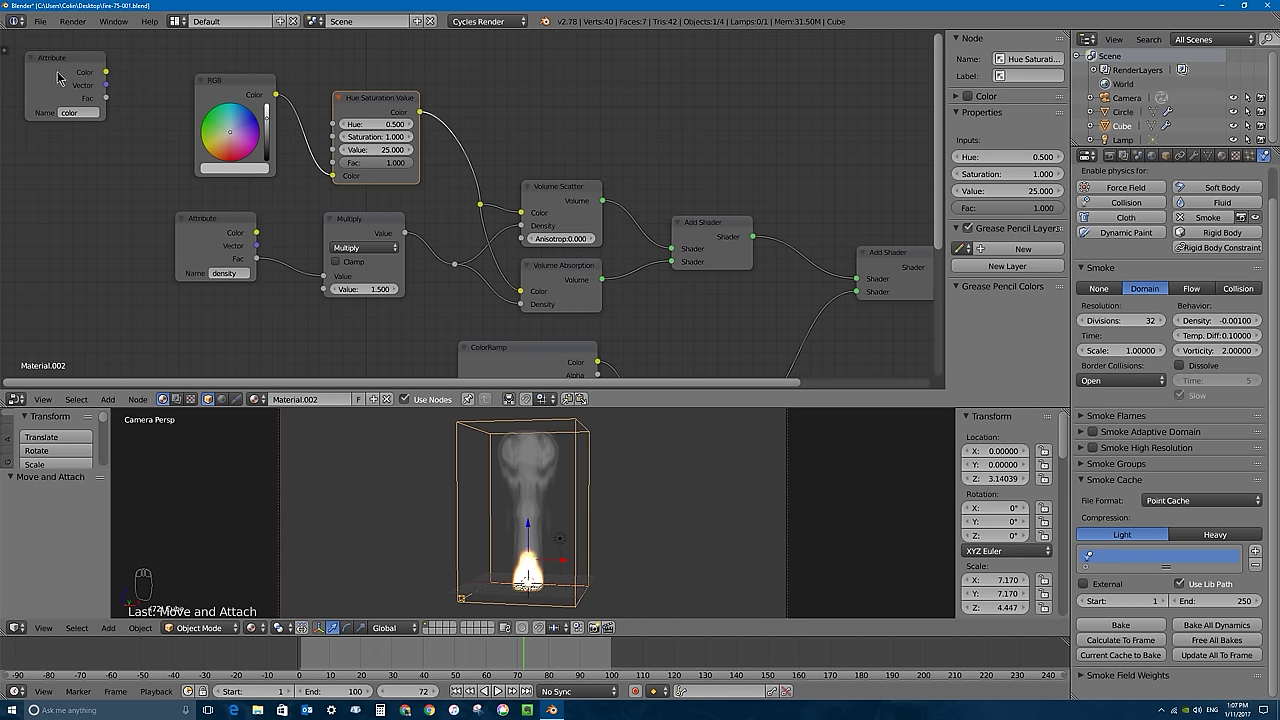
left_click_drag(57, 66, 735, 419)
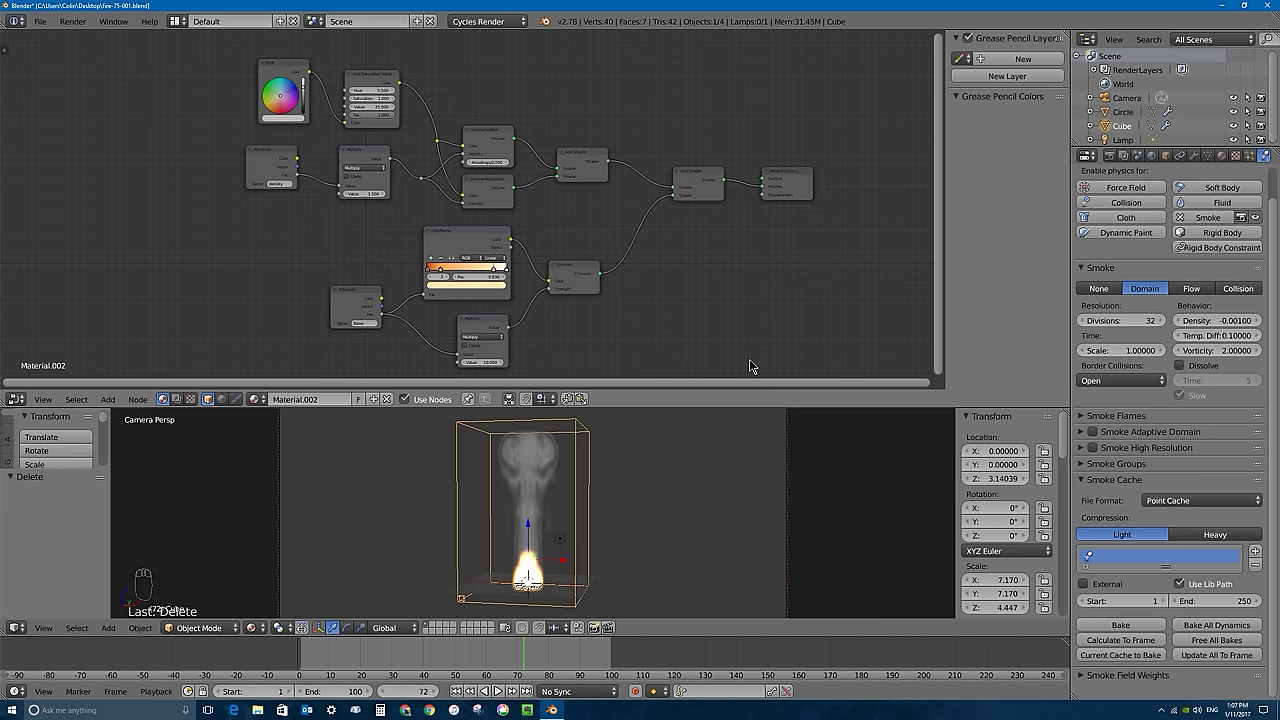
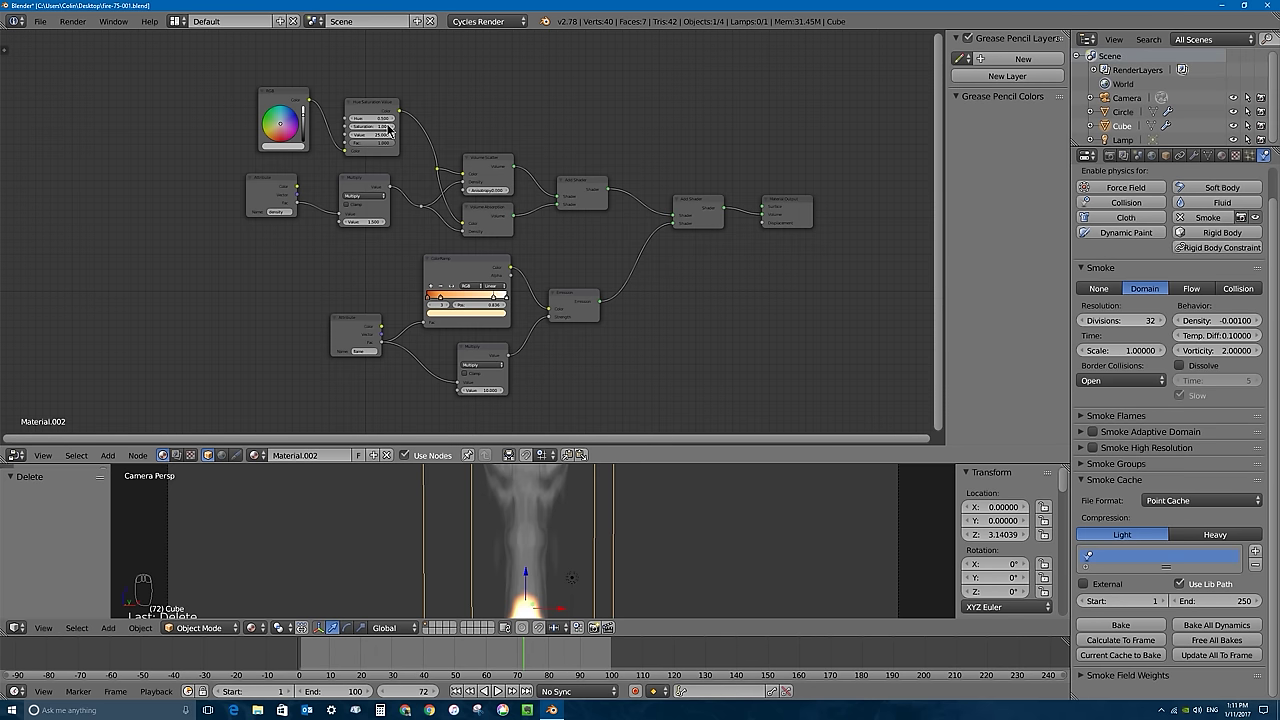
Nudge the Hue Saturation Value node into place, confirming Hue 0.5, Saturation 1, Value 25.
left_click_drag(377, 107, 418, 287)
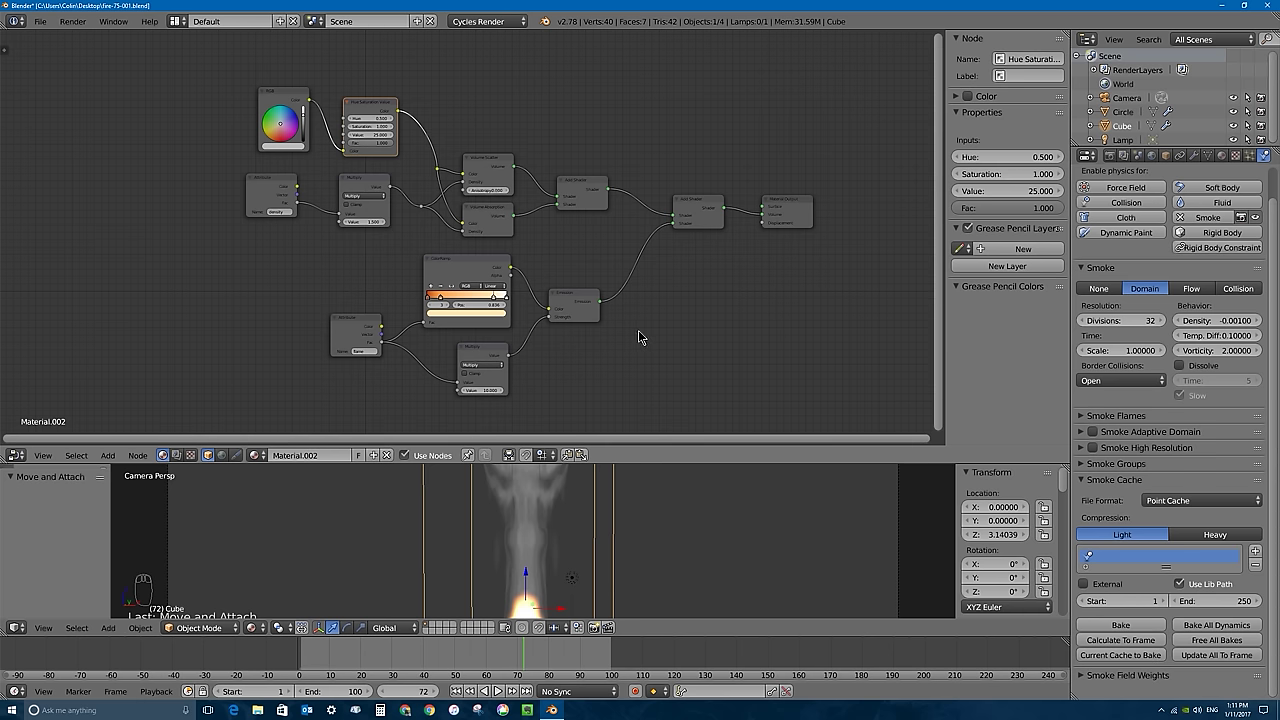
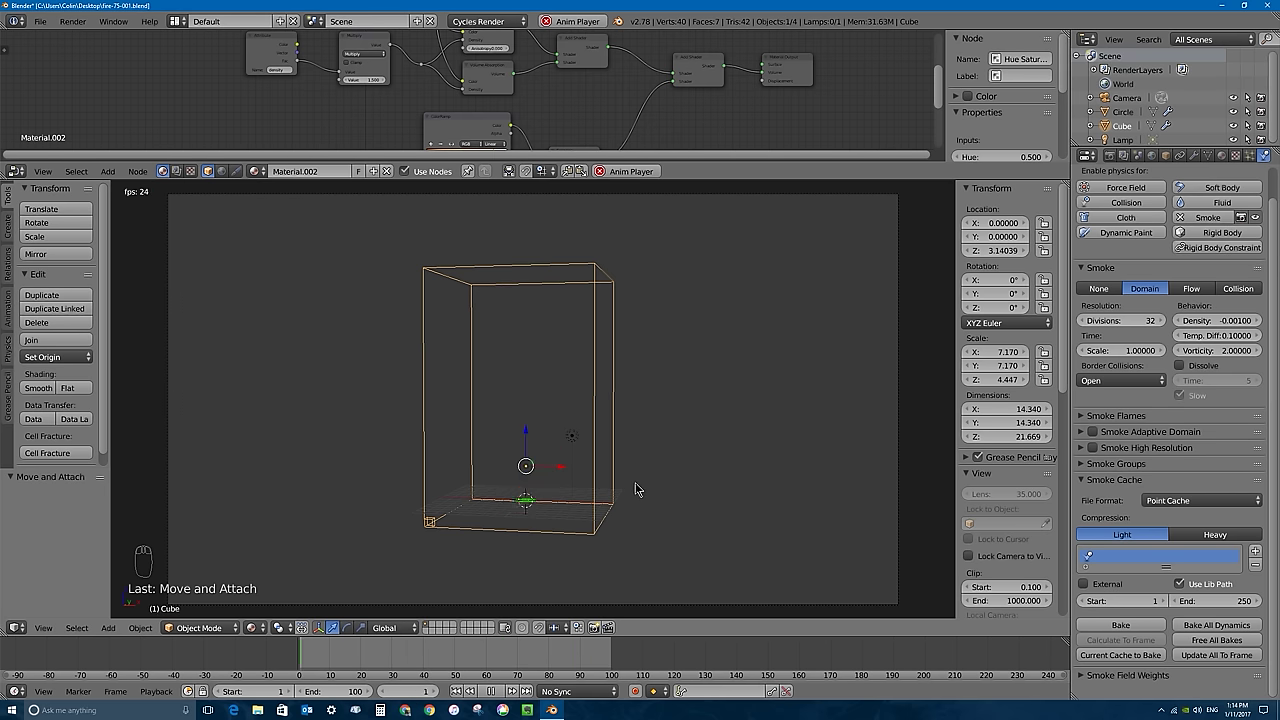
Stop playback, reselect the Circle emitter and bring up its texture settings.
key("Escape")
middle_click(496, 502)
left_click_drag(544, 487, 1177, 149)
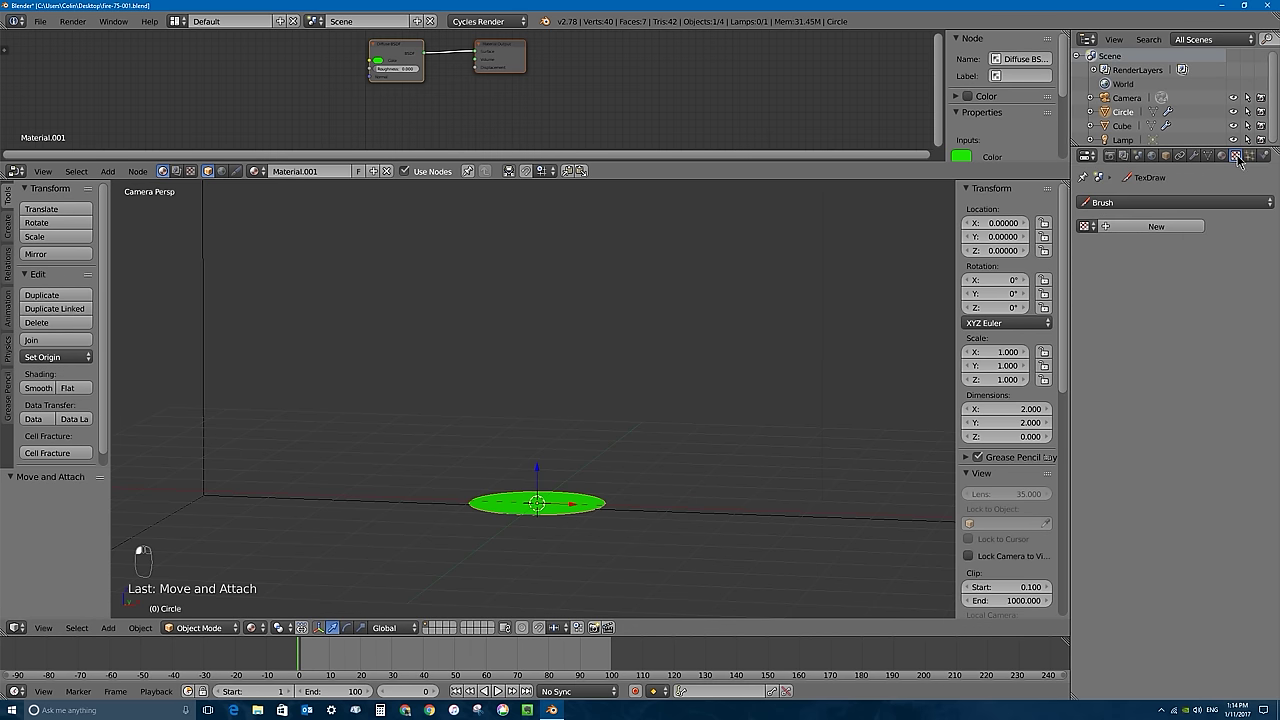
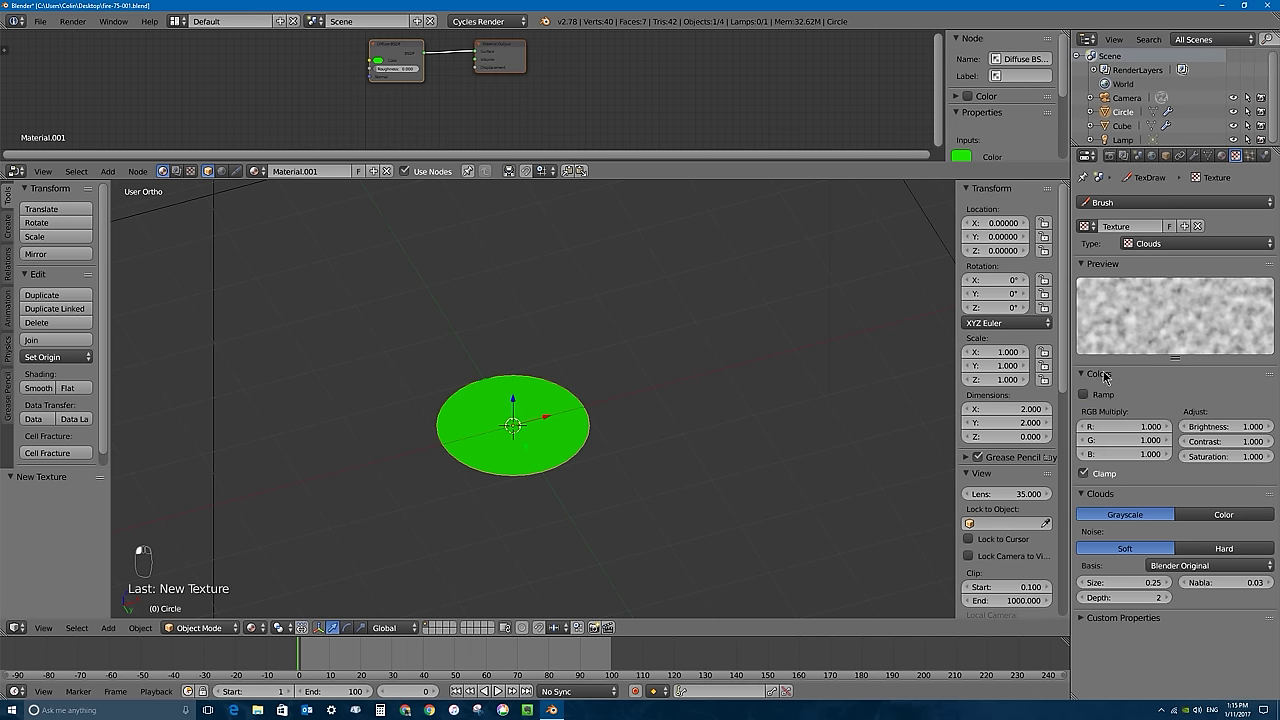
Undo the last change while configuring the fireclouds Clouds texture.
key("ctrl+z")
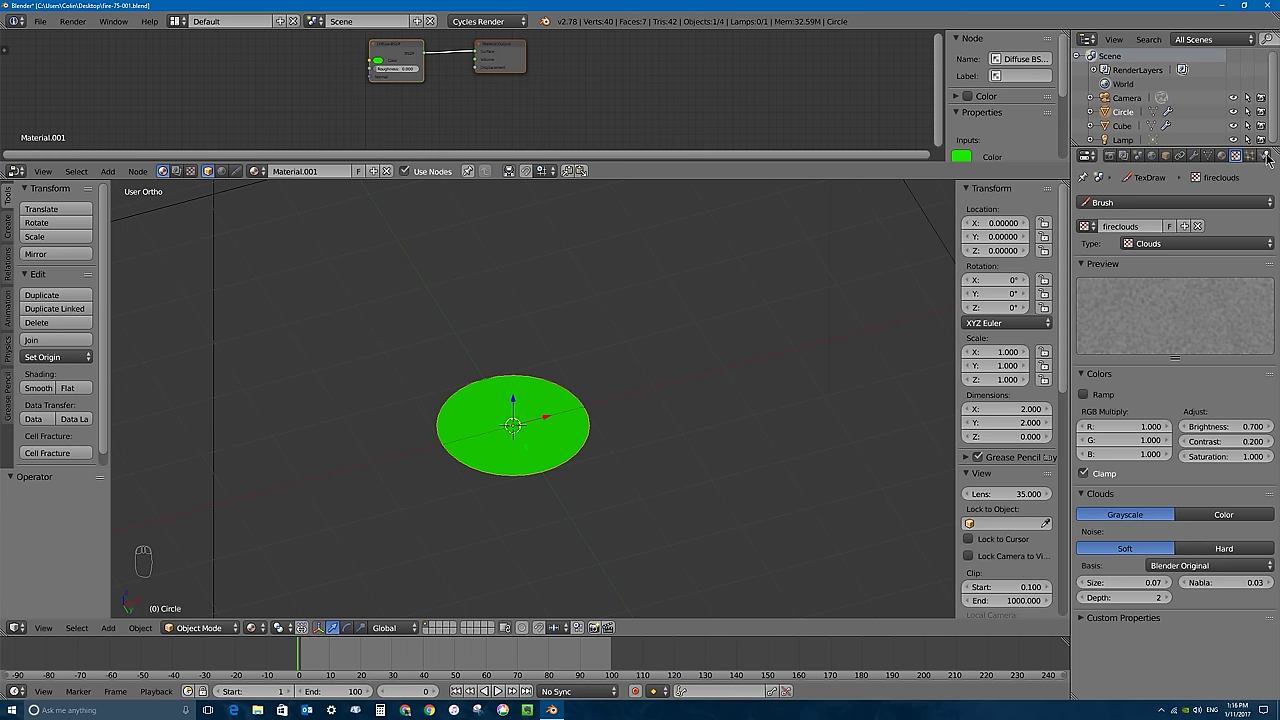
Apply the fireclouds texture to the circle's smoke flow and play the simulation.
left_click_drag(832, 253, 403, 642)
key("alt+a")
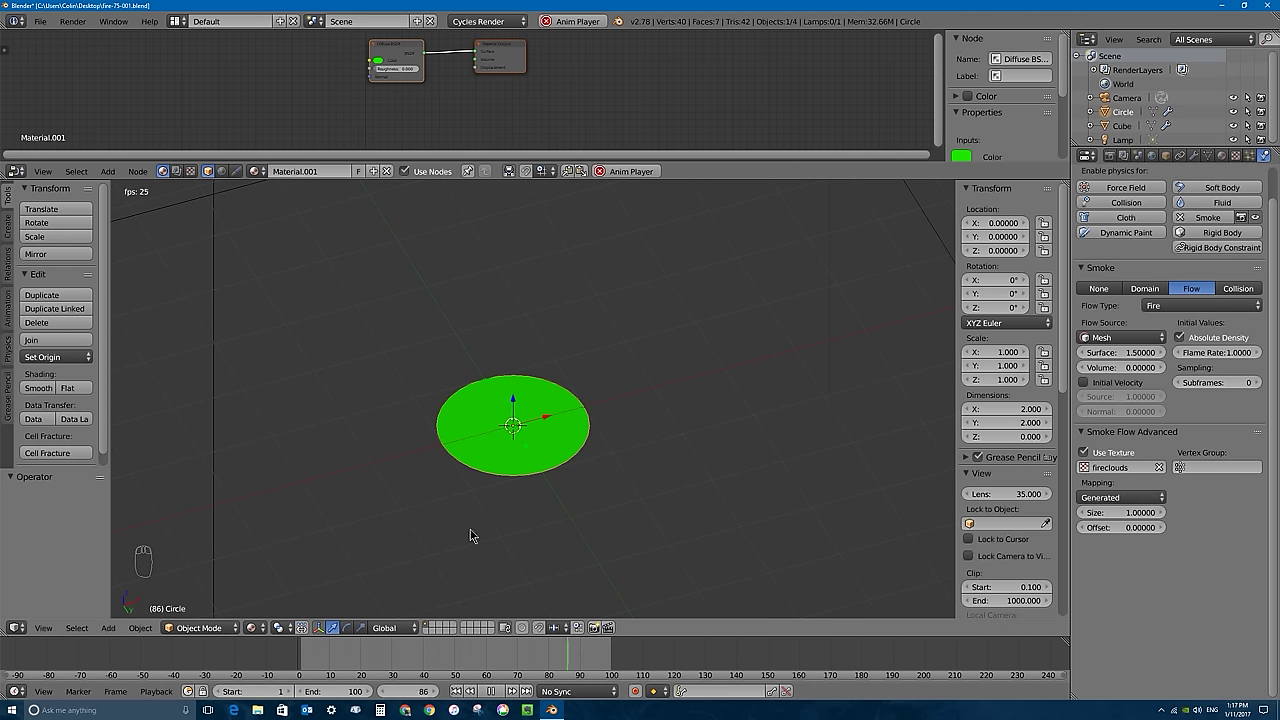
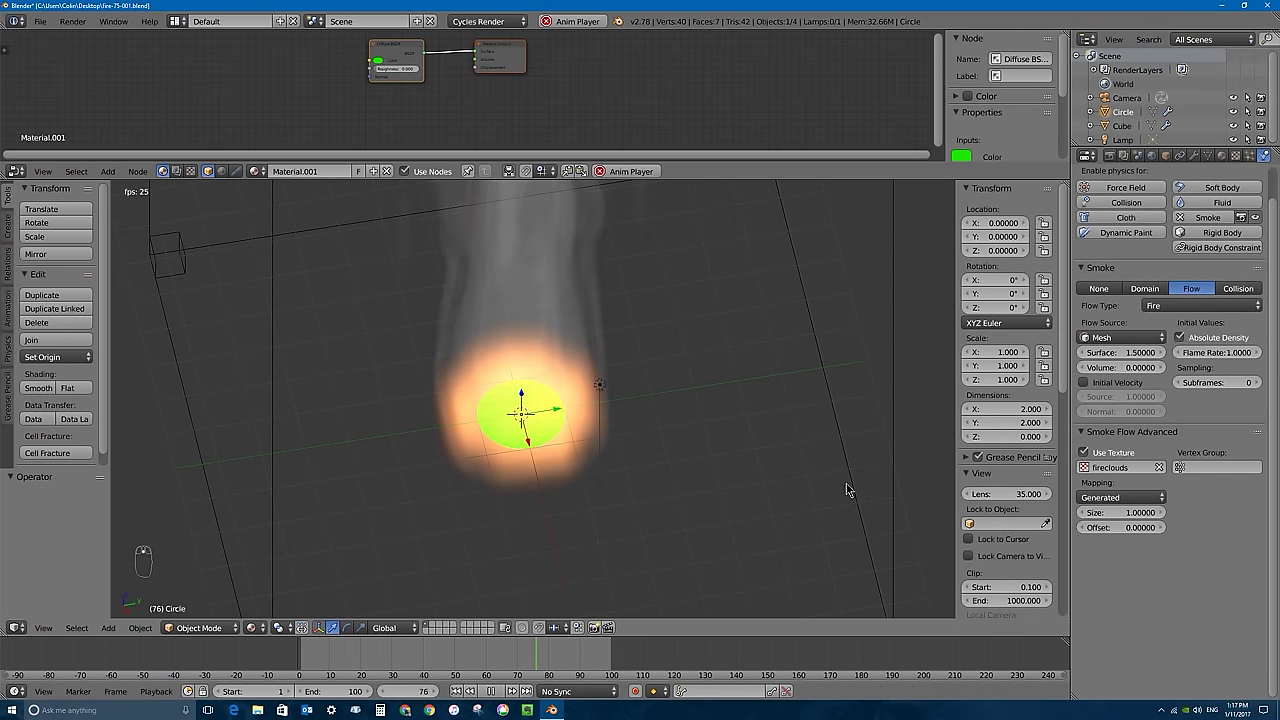
Stop playback and rewind the flame simulation to frame 0.
key("Escape")
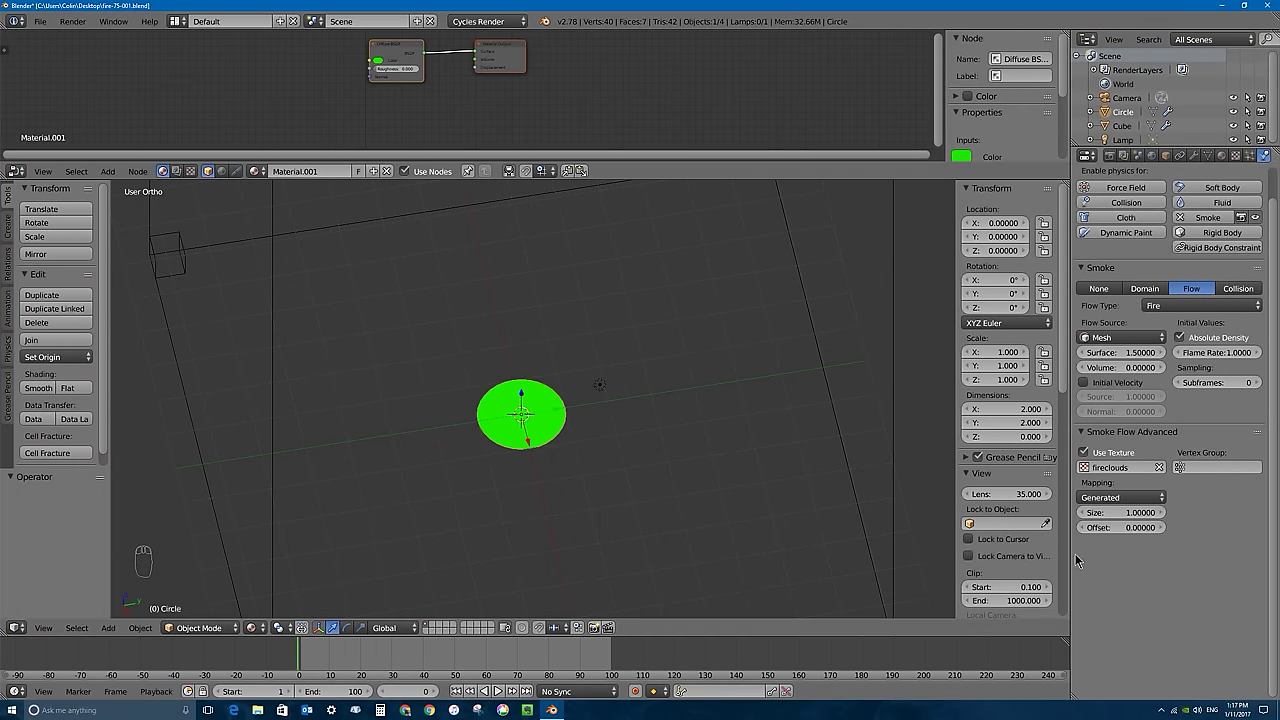
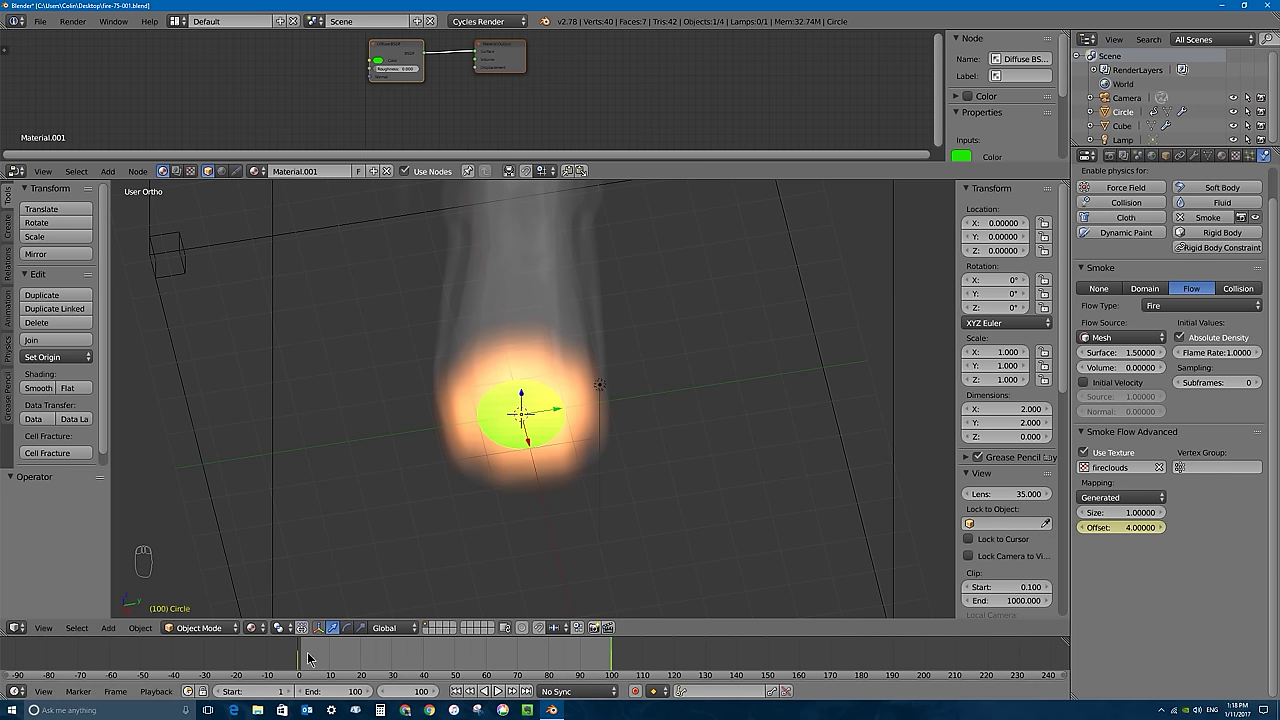
Scrub the timeline between frames 0 and 90 to preview the texture offset animation.
left_click_drag(309, 661, 732, 609)
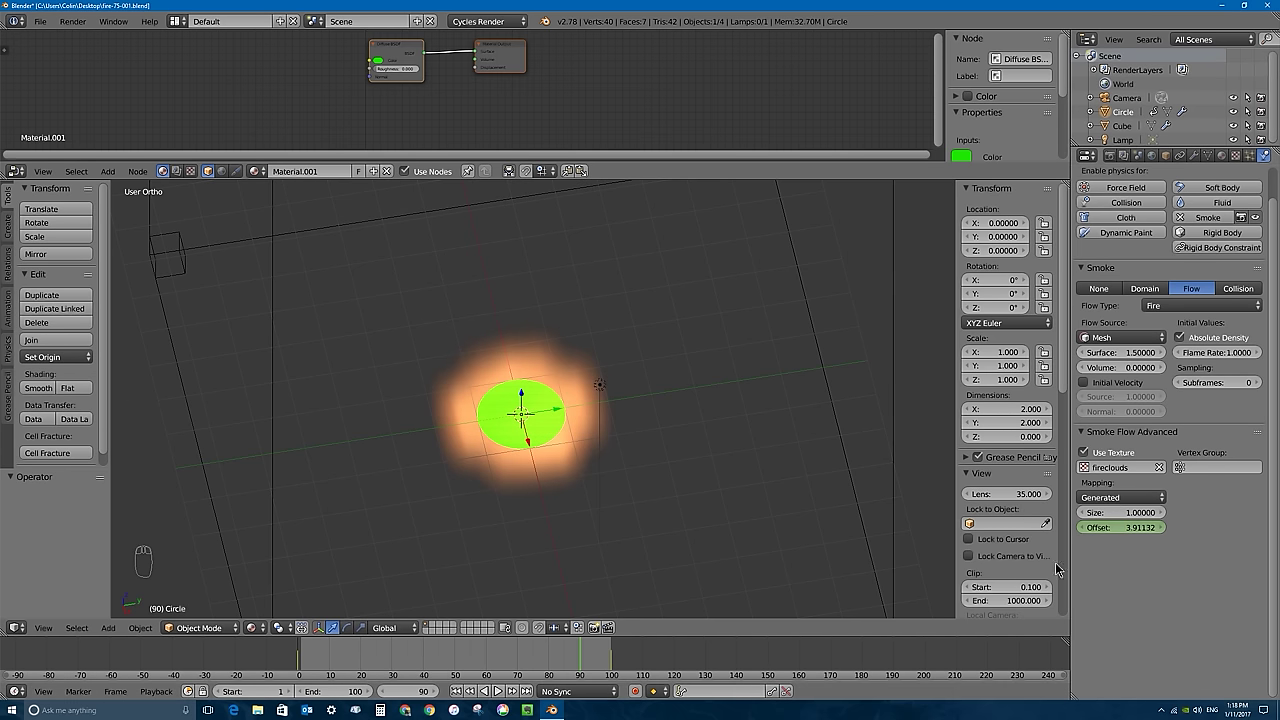
left_click_drag(342, 655, 949, 573)
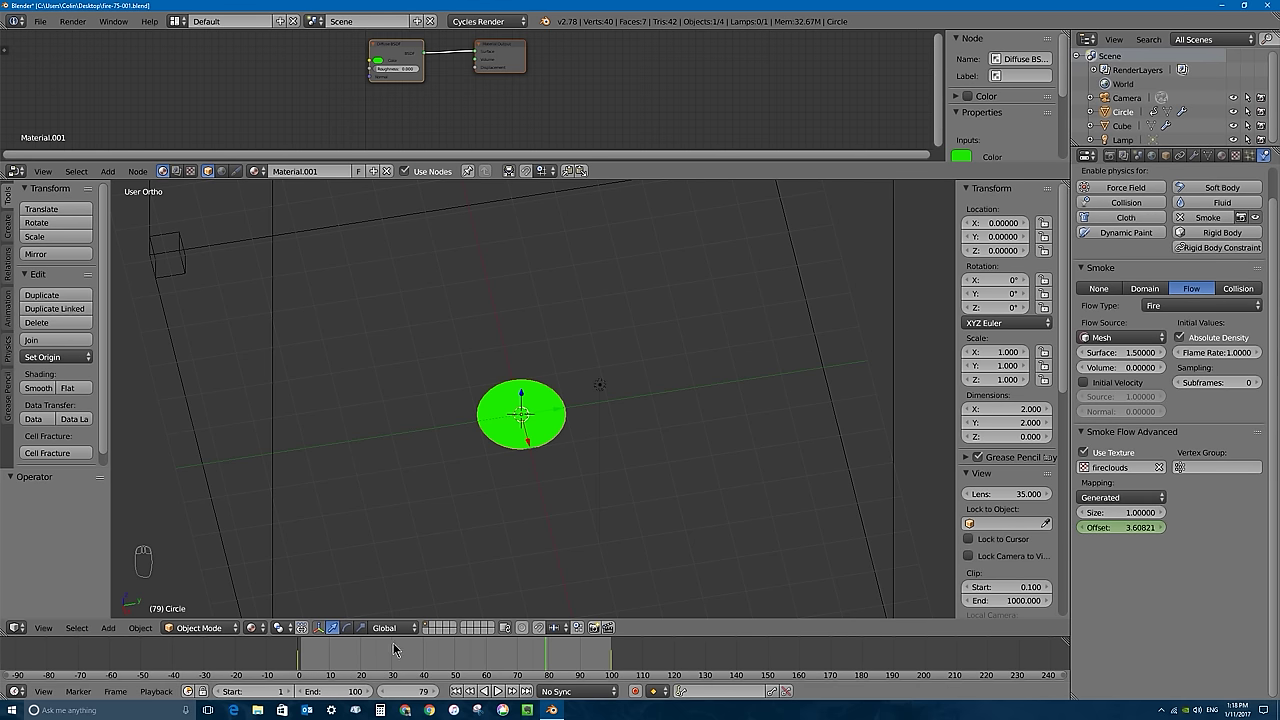
left_click_drag(429, 659, 569, 630)
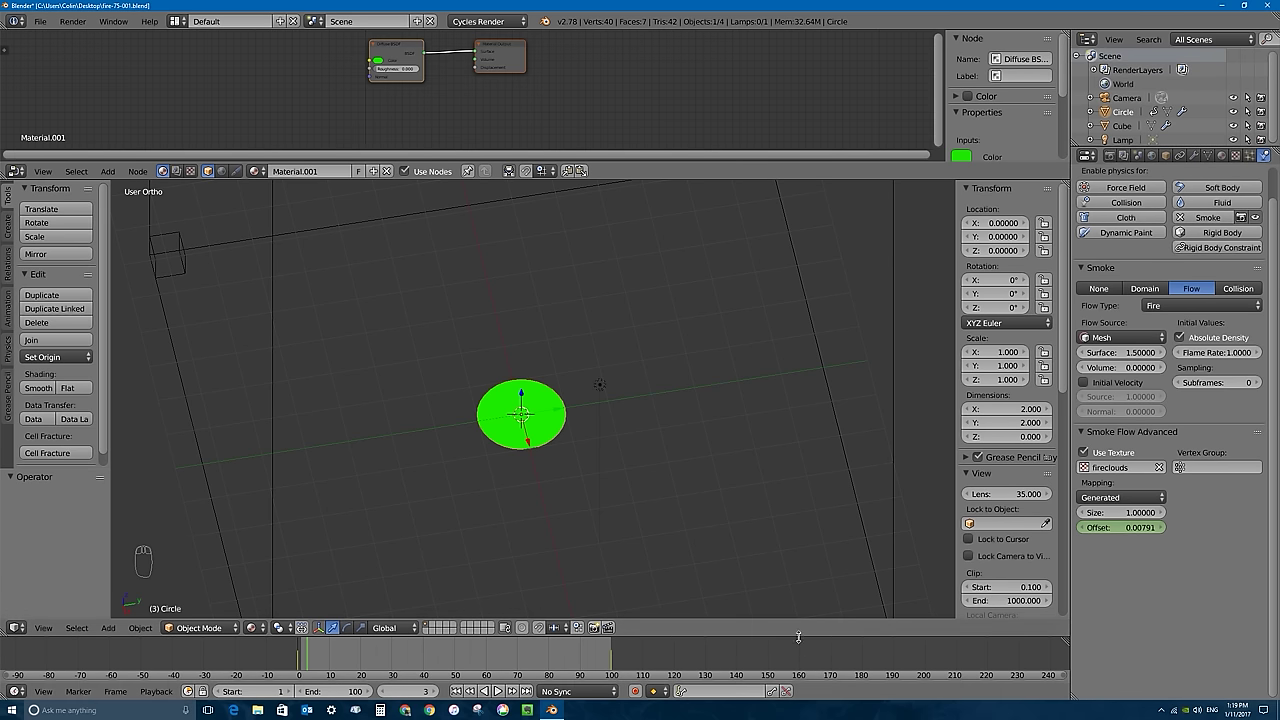
left_click_drag(311, 665, 461, 664)
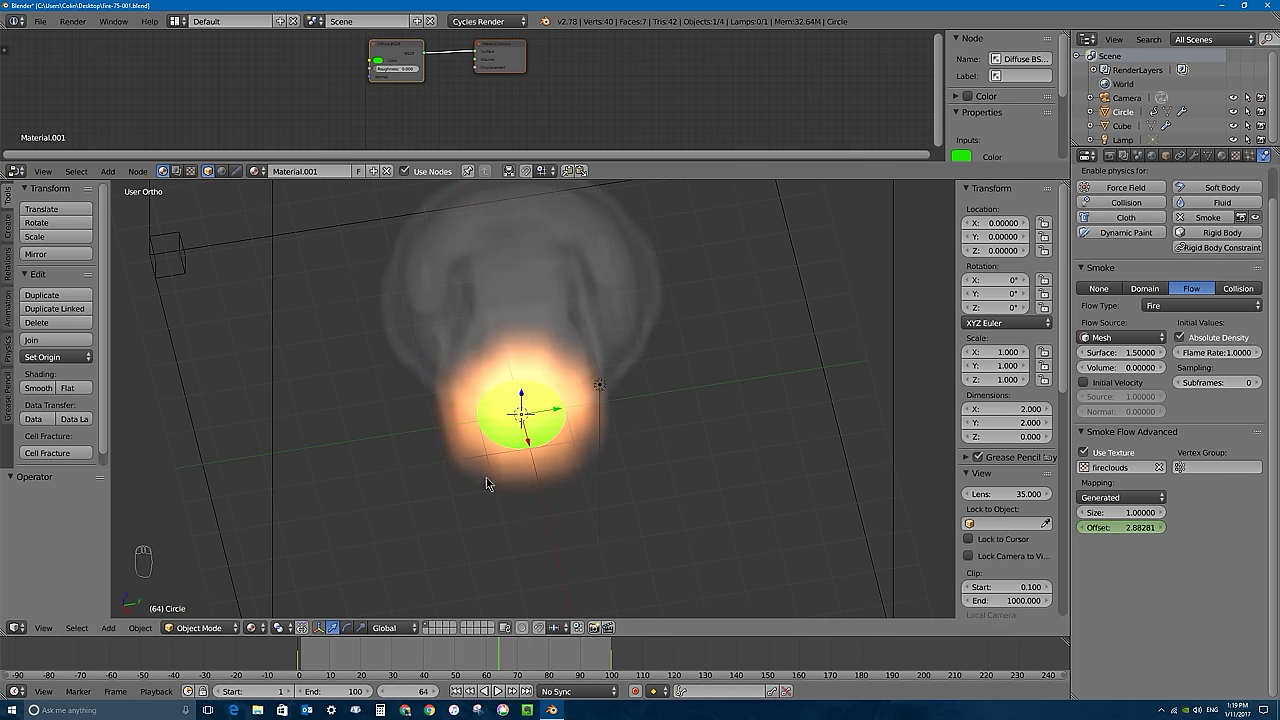
left_click_drag(306, 656, 403, 652)
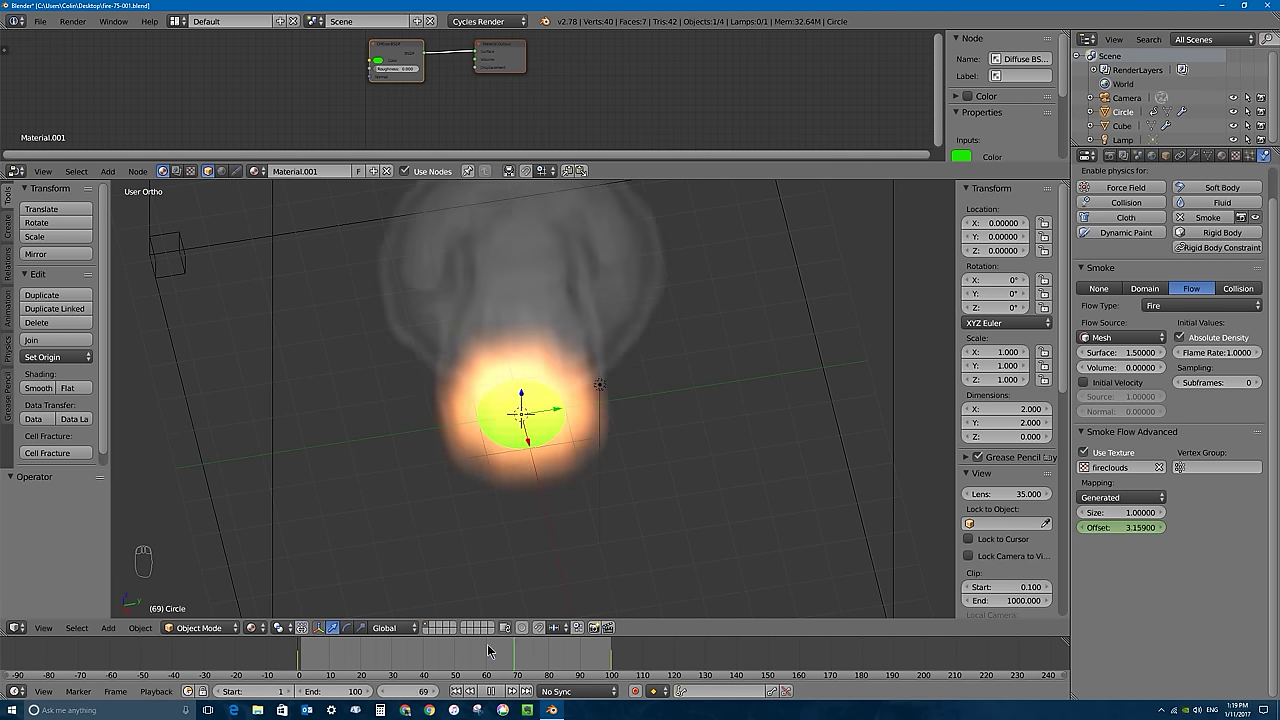
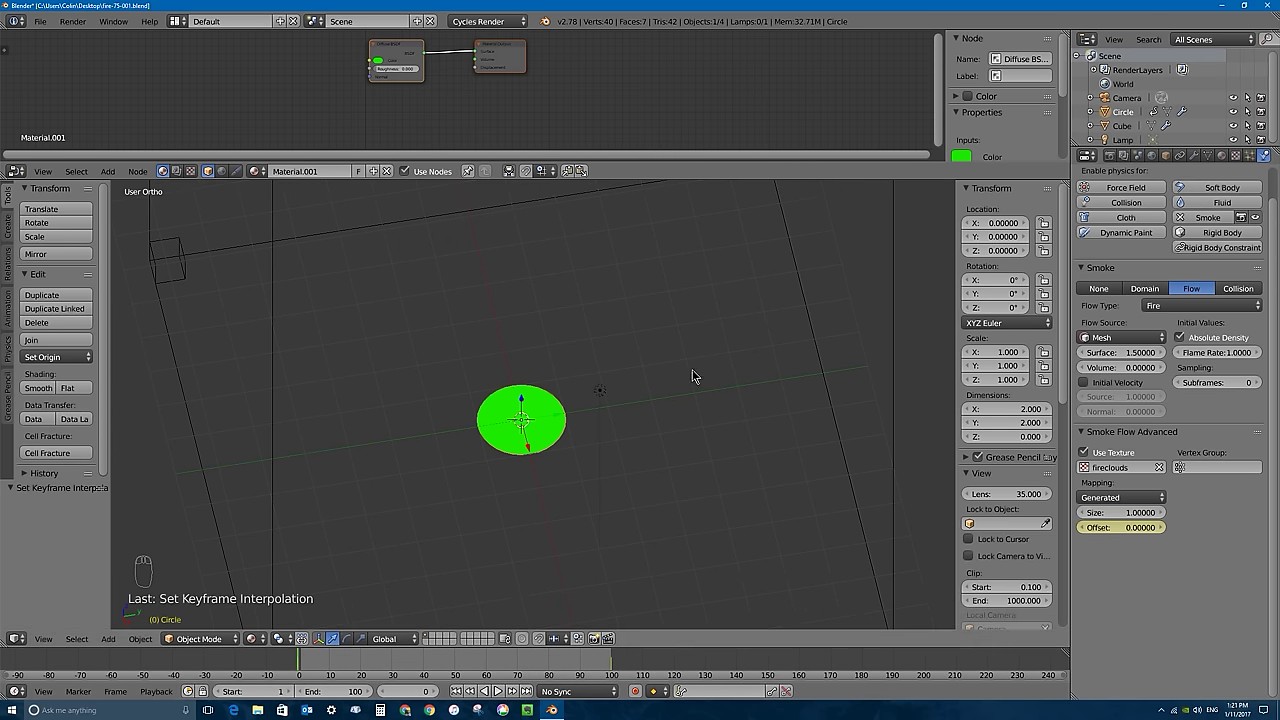
Select the Cube smoke domain and zoom the viewport toward it.
left_click_drag(692, 377, 617, 257)
left_click_drag(617, 257, 1111, 218)
middle_click(1111, 218)
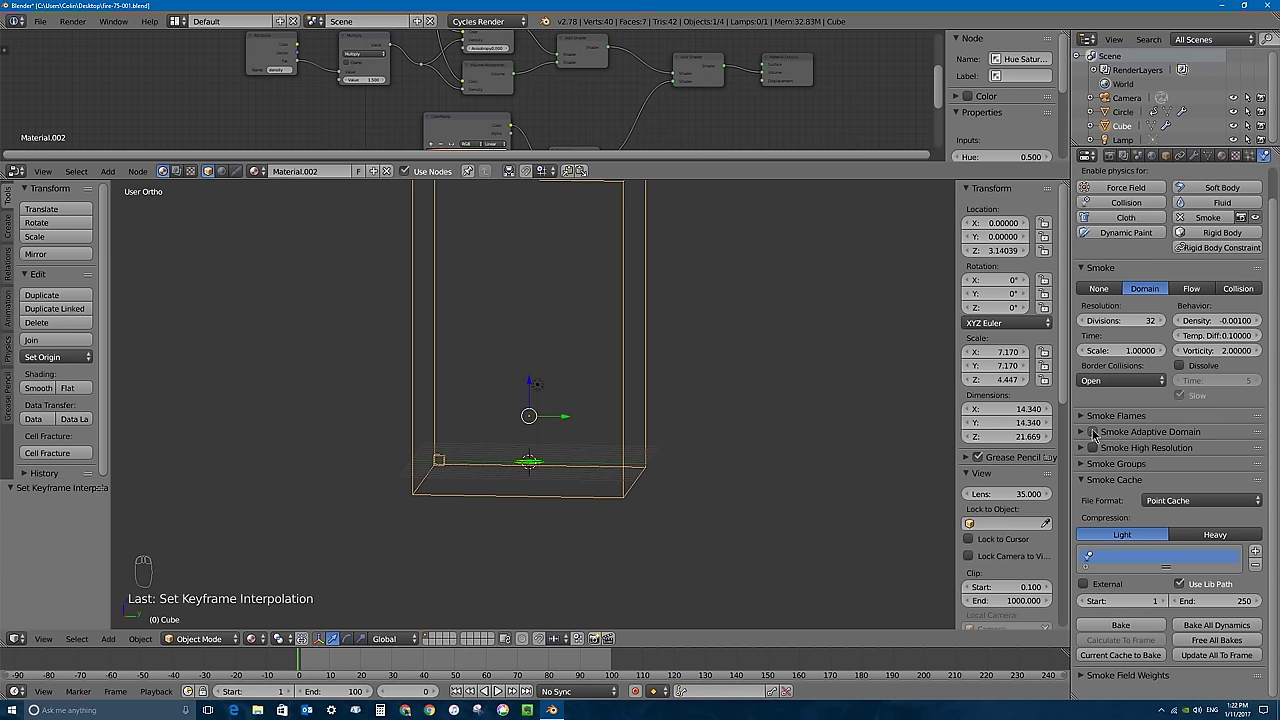
Zoom out and centre the view so the whole domain box is visible.
left_click_drag(1097, 433, 906, 411)
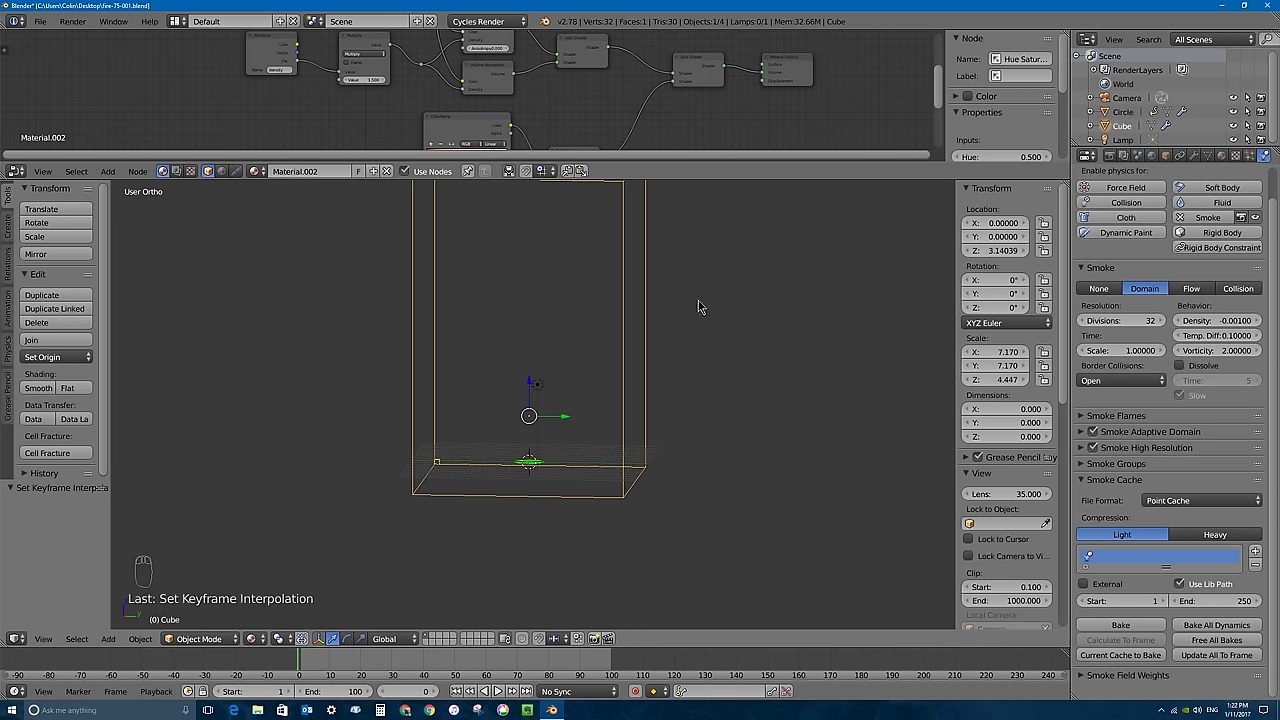
left_click_drag(528, 448, 577, 518)
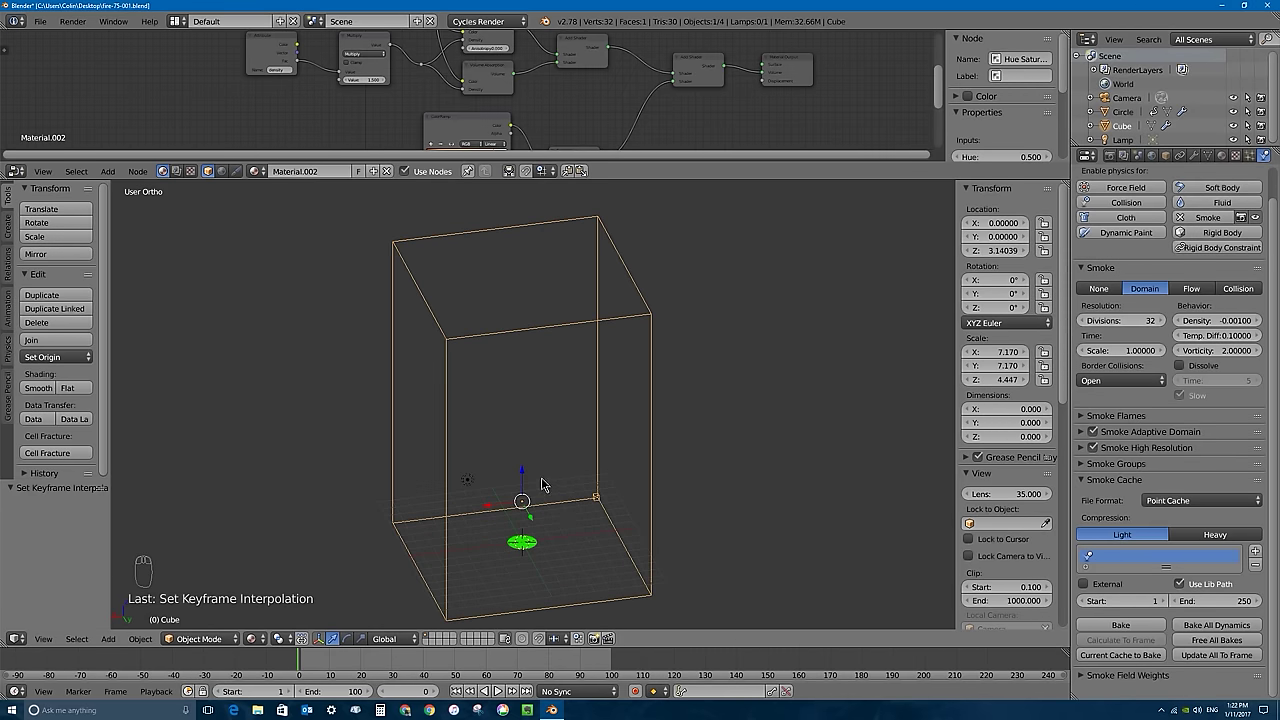
left_click_drag(613, 465, 598, 499)
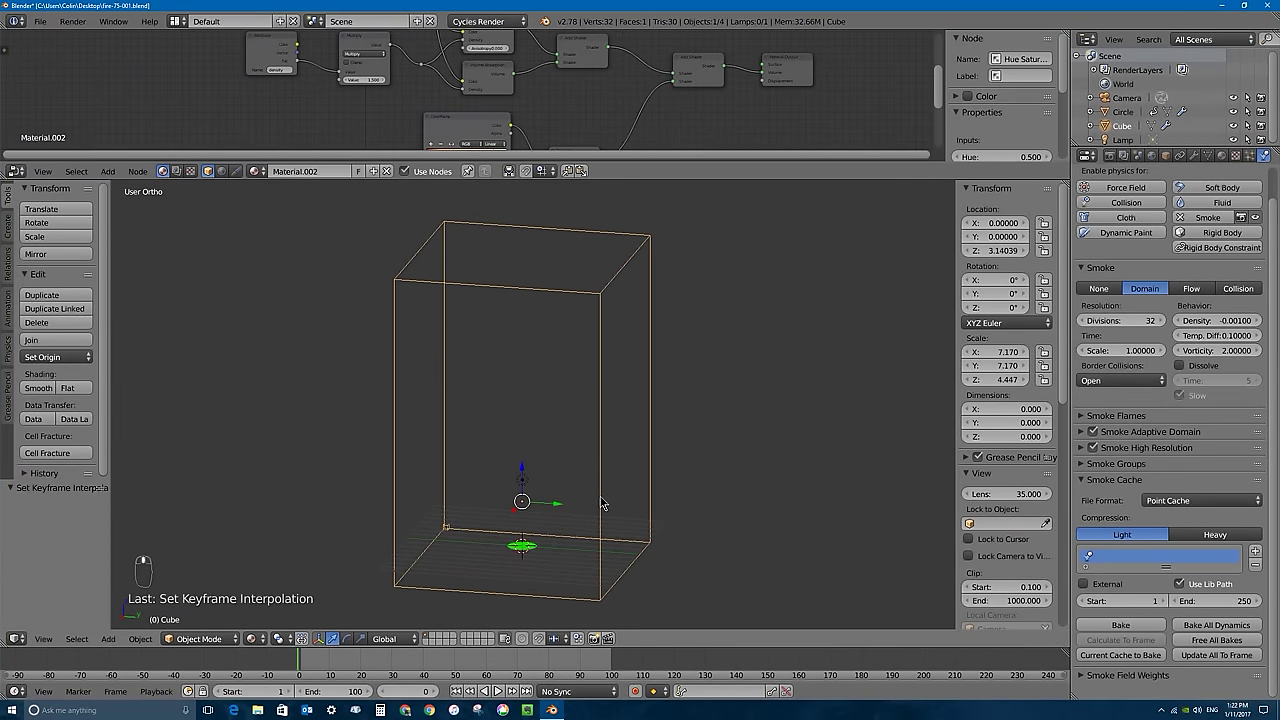
middle_click(571, 524)
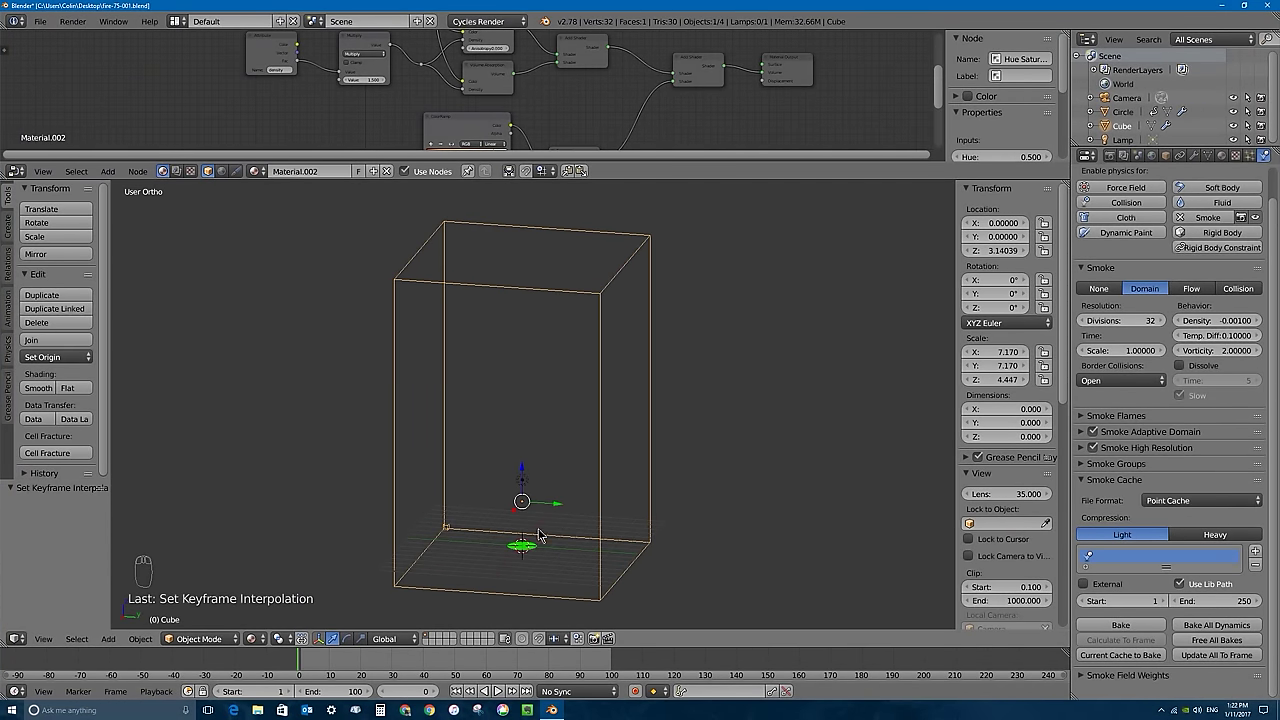
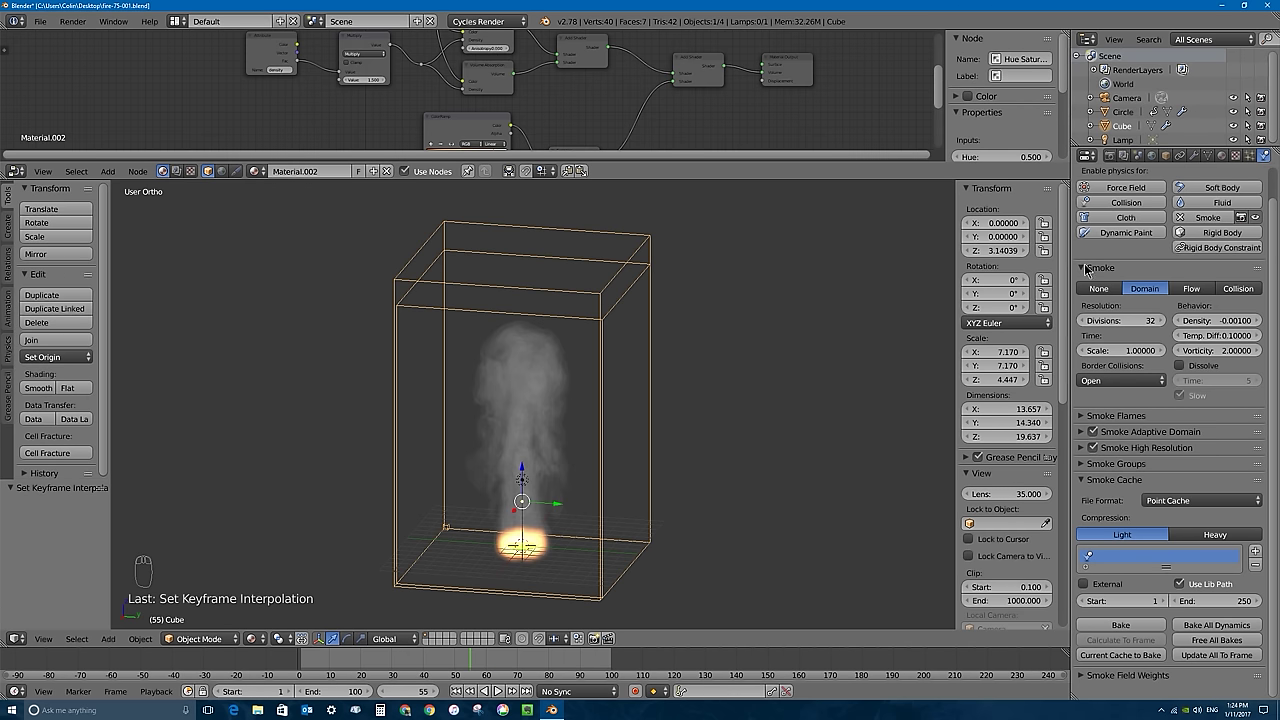
Collapse the Smoke Cache panel and leave only the main Smoke settings expanded.
left_click_drag(1082, 271, 1158, 247)
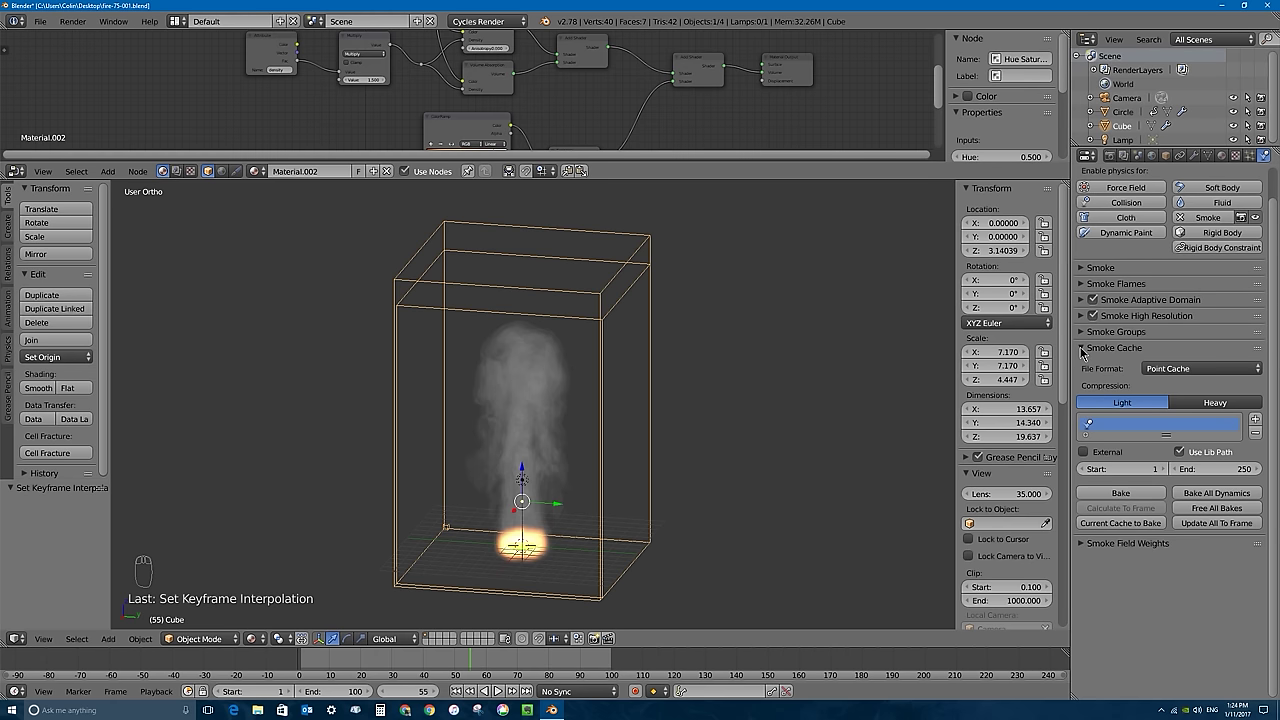
left_click(1086, 349)
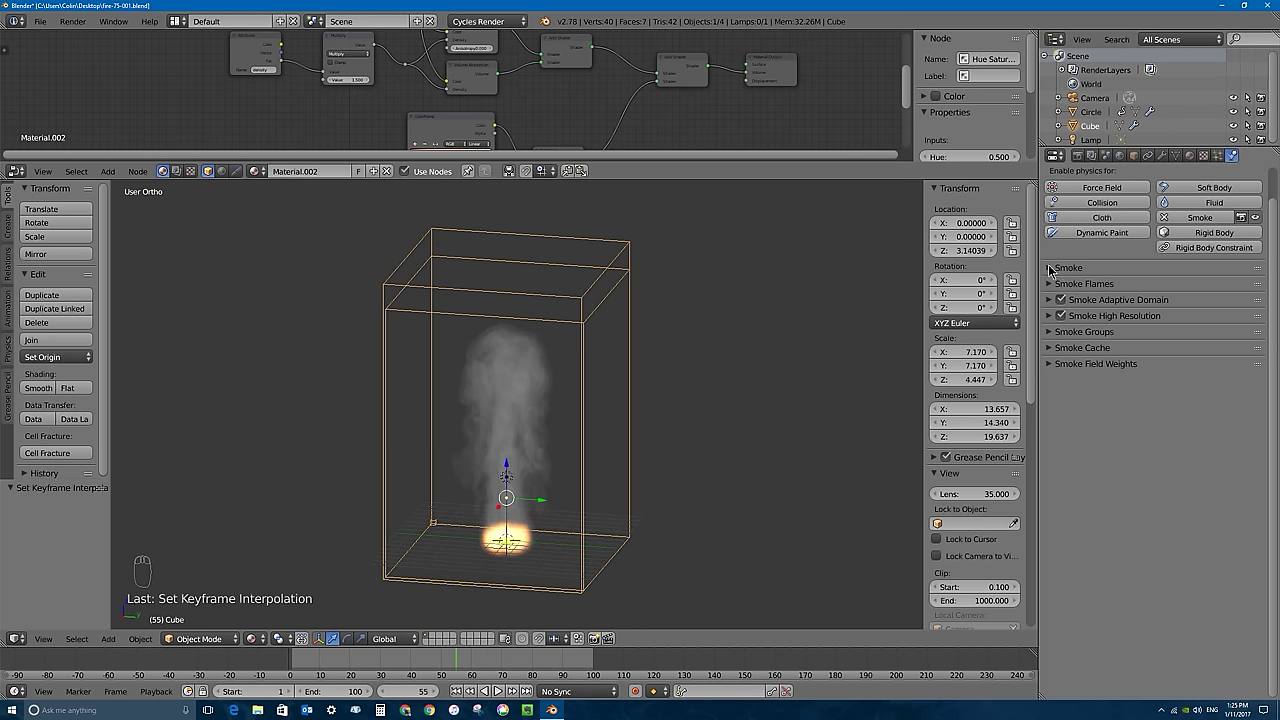
left_click_drag(1054, 271, 929, 318)
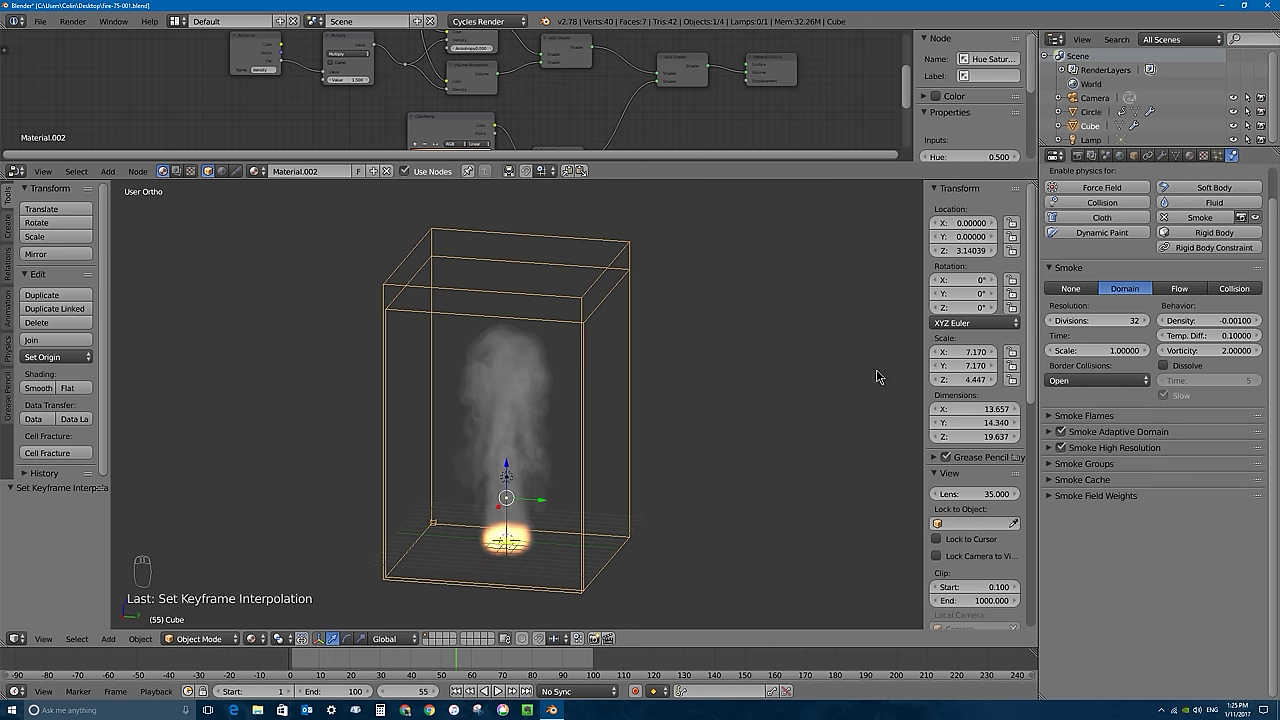
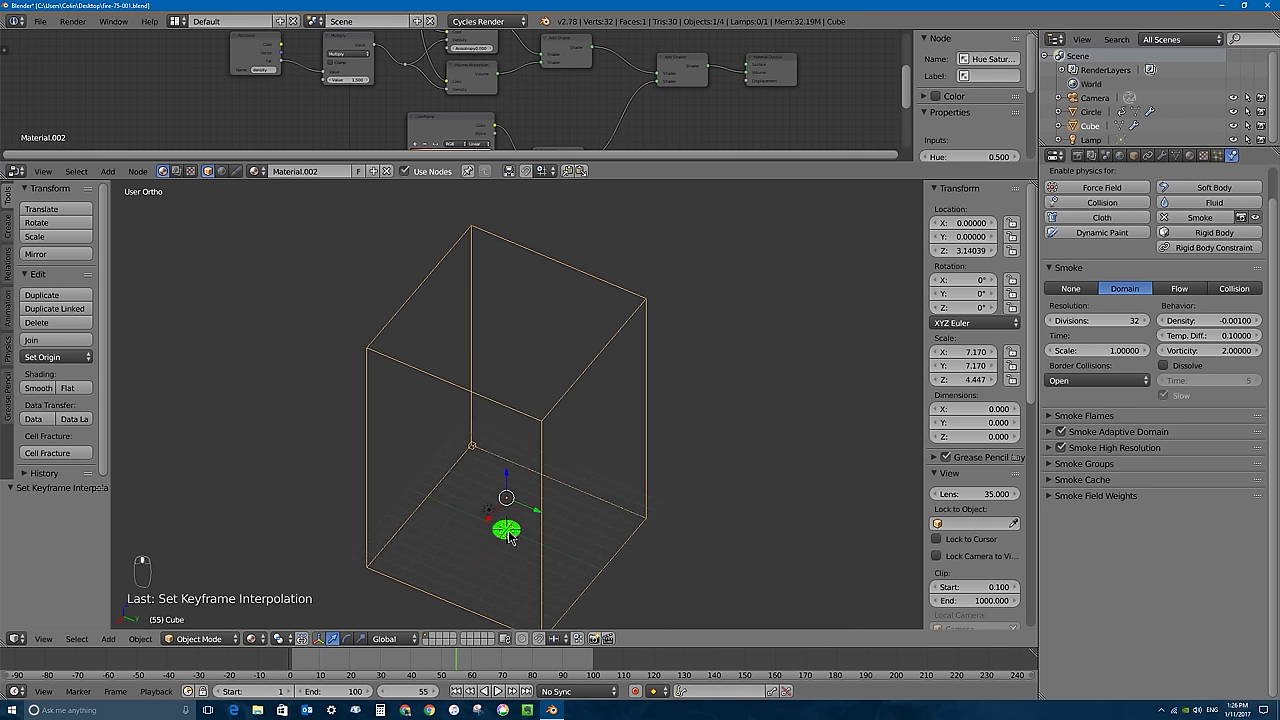
Orbit and zoom the 3D view around the smoke domain box.
middle_click(511, 536)
scroll("up", 3)
left_click_drag(516, 548, 546, 426)
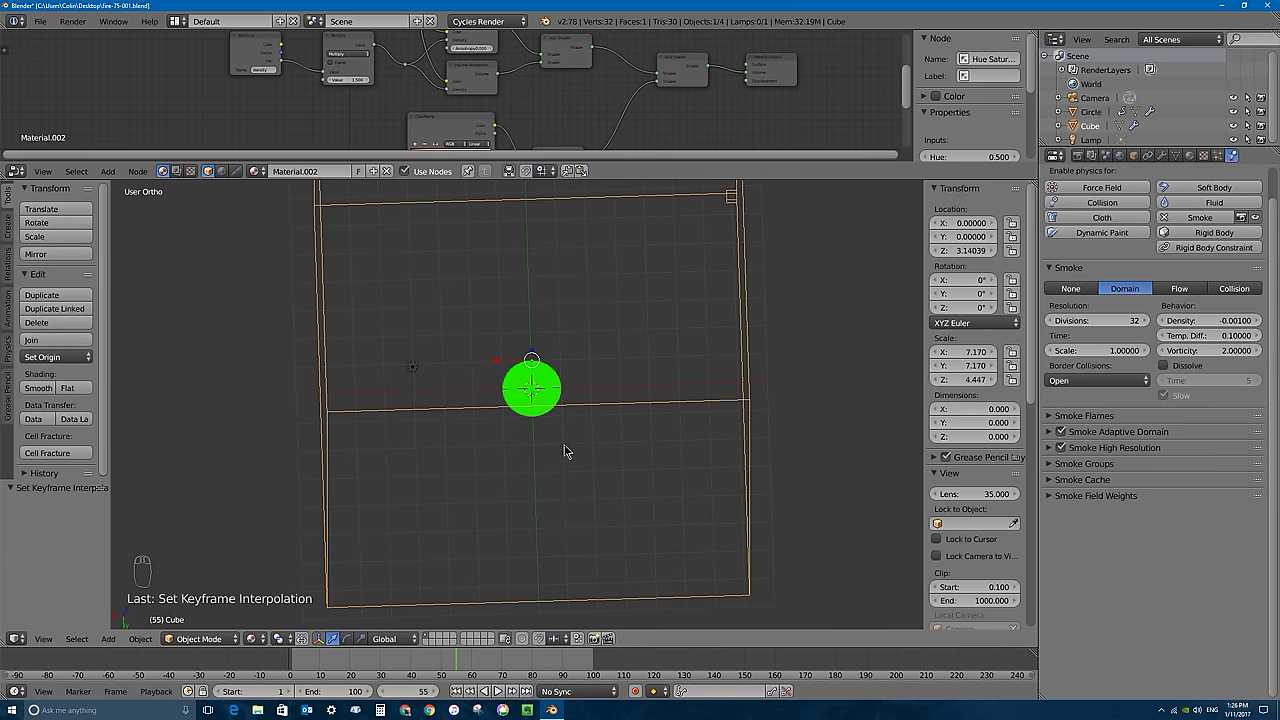
left_click_drag(566, 396, 503, 402)
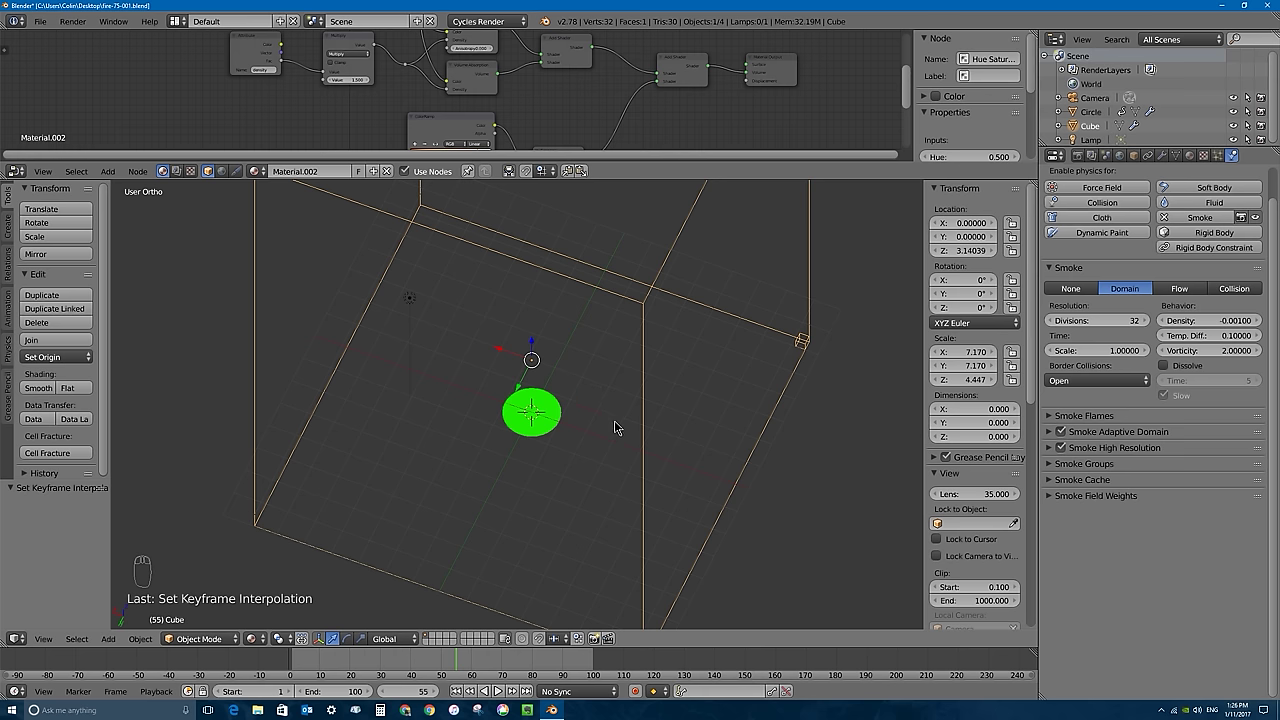
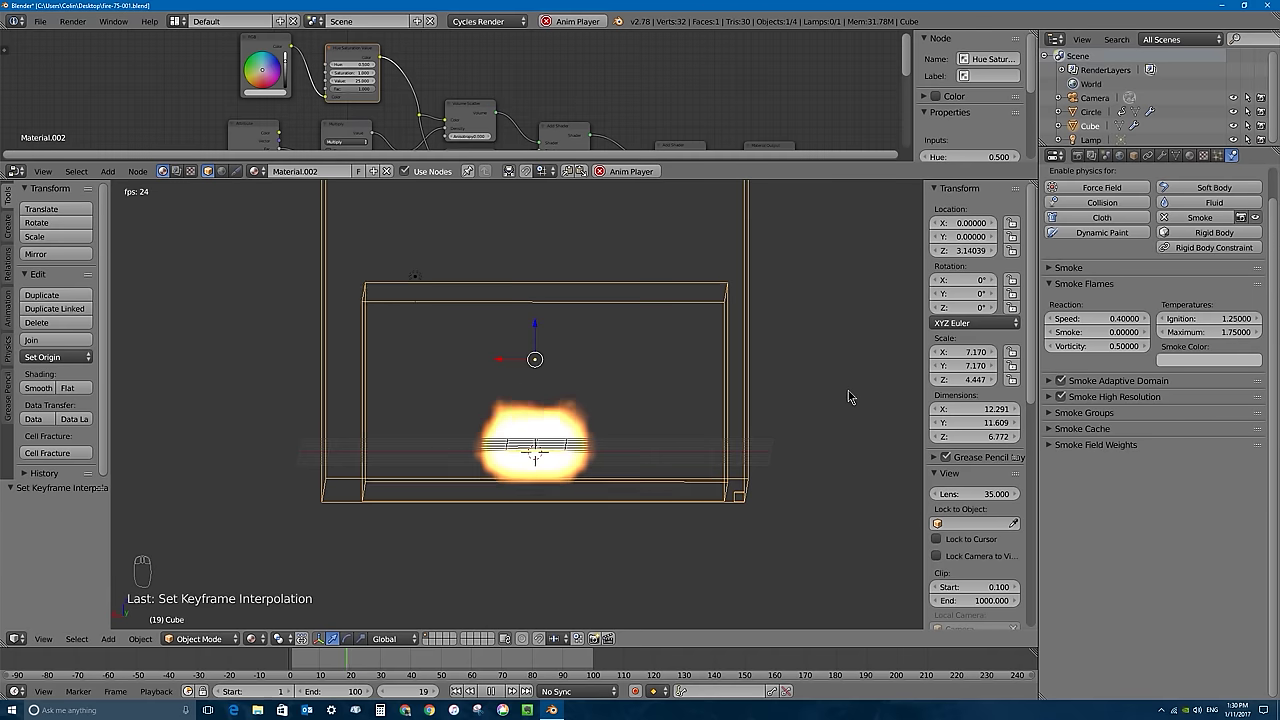
Stop the simulation playback after checking flame speed 0.4 and smoke 0.
key("Escape")
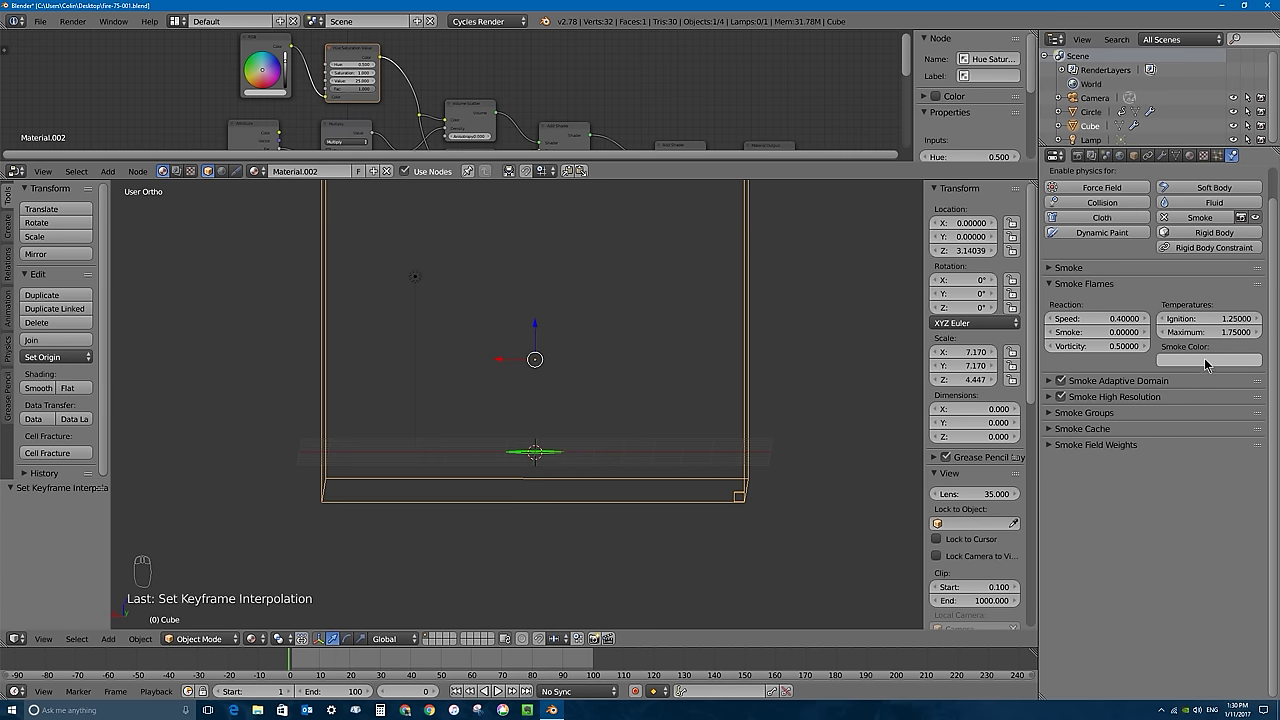
Reposition the RGB colour node and expand the domain's Smoke High Resolution settings.
left_click_drag(260, 41, 1082, 348)
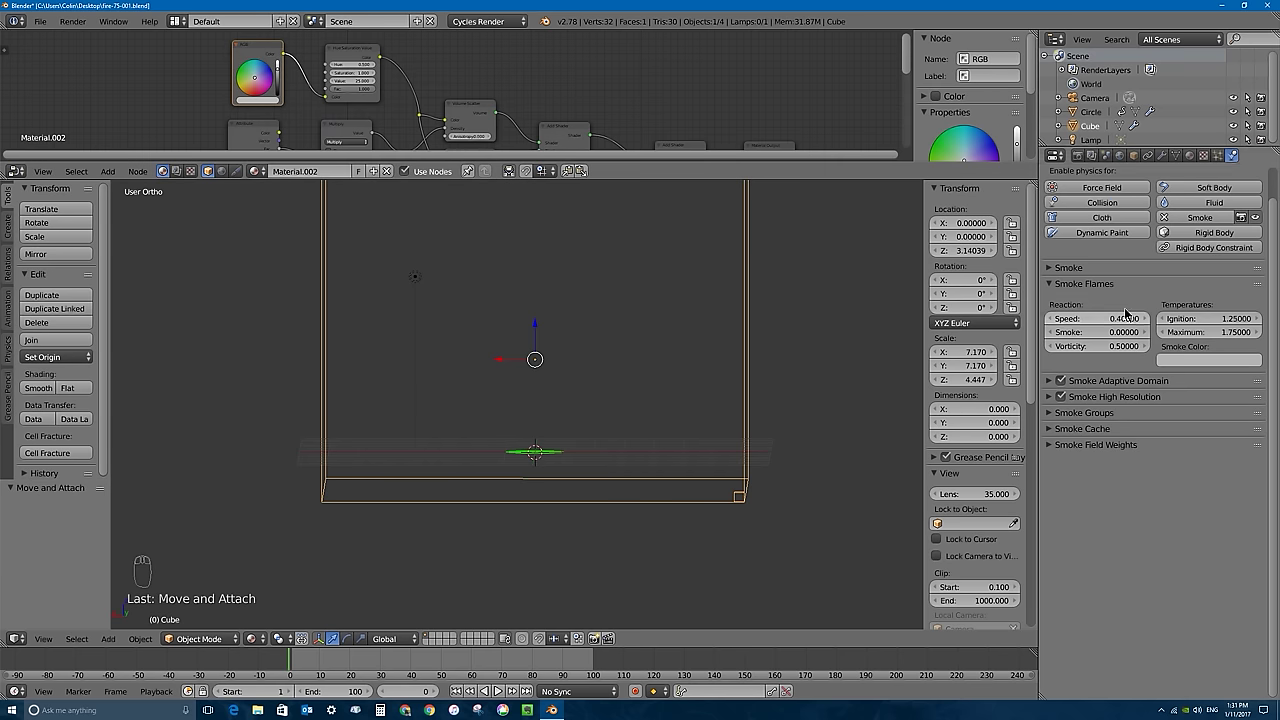
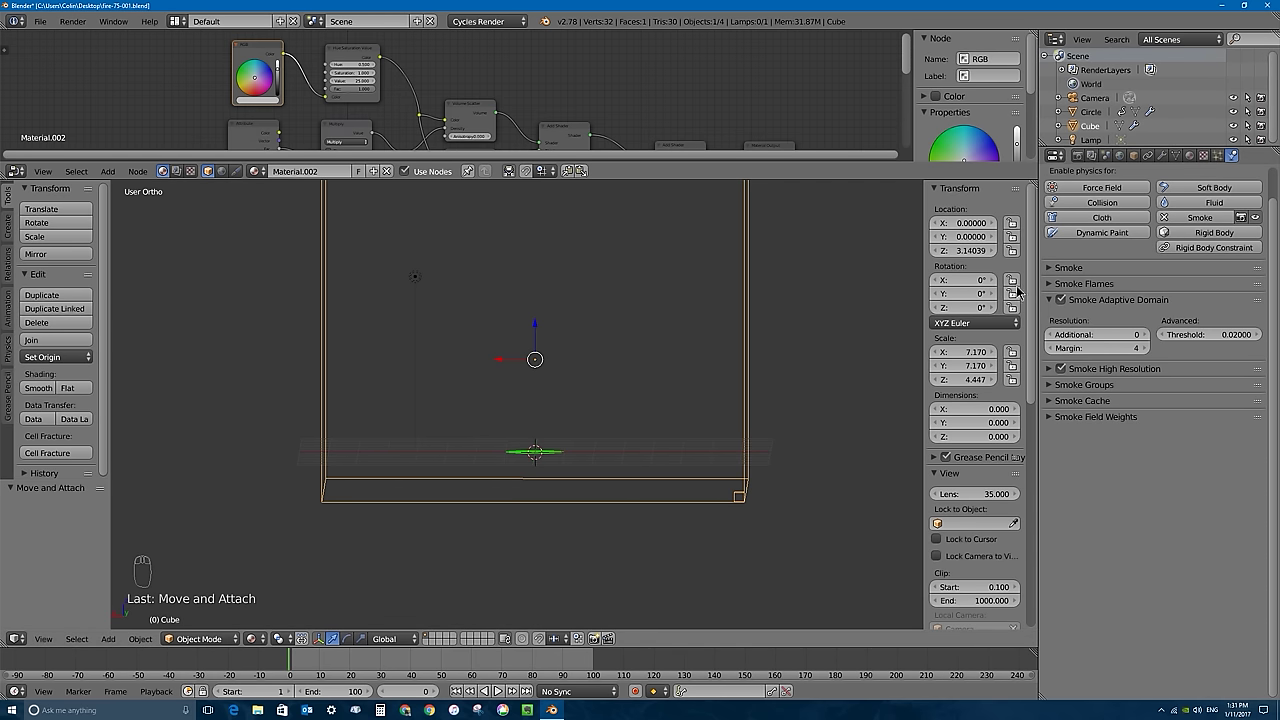
left_click_drag(1095, 291, 901, 430)
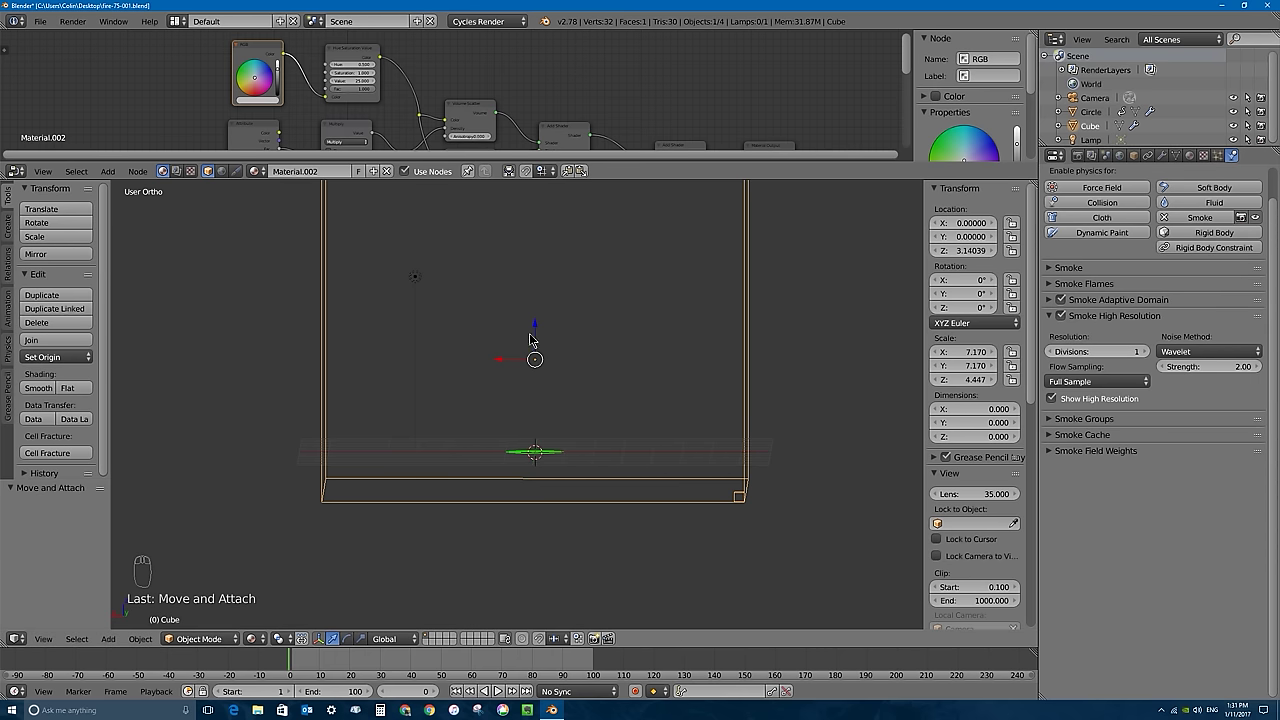
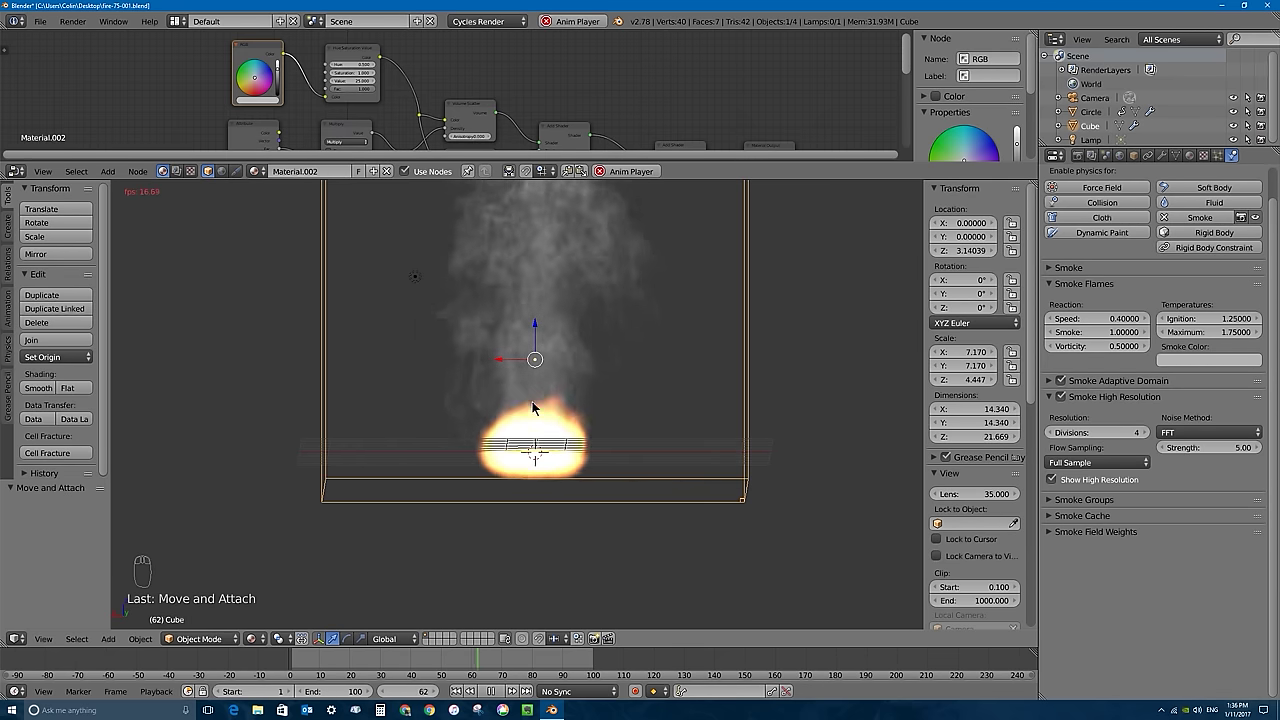
Preview the burning fire from several angles, stop playback, and raise domain divisions to 64.
left_click_drag(534, 406, 483, 427)
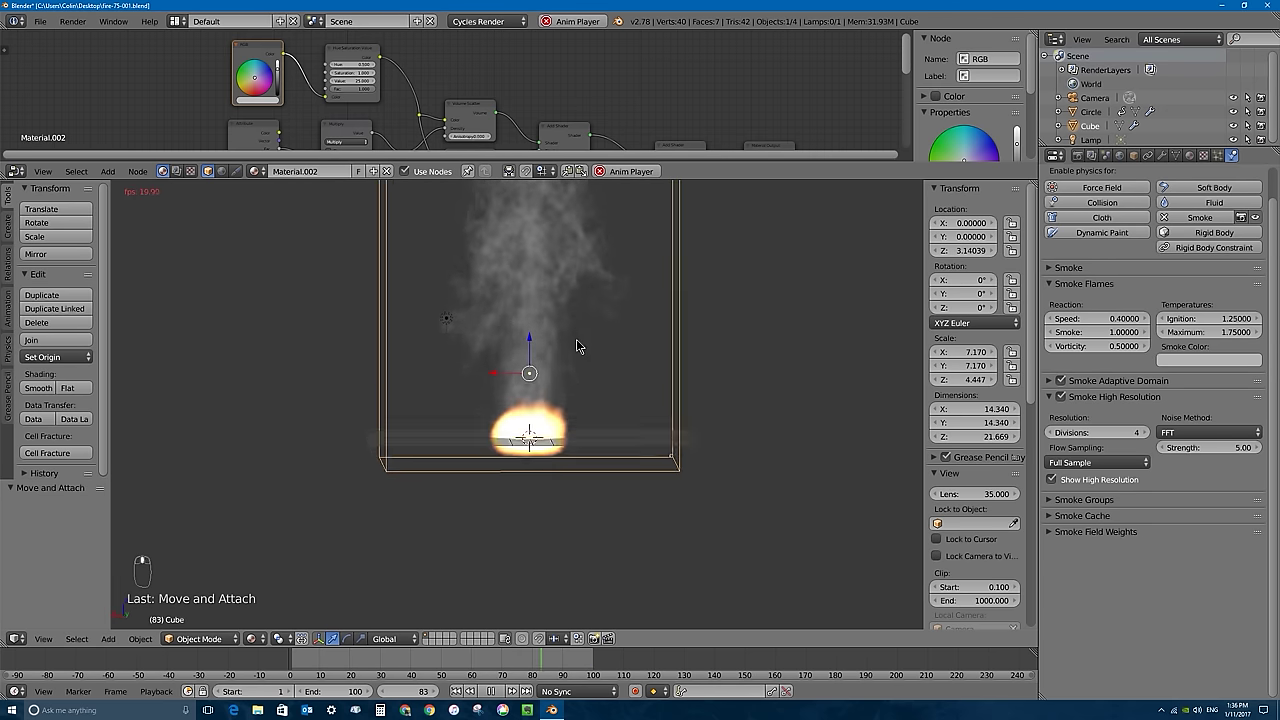
left_click_drag(578, 342, 717, 391)
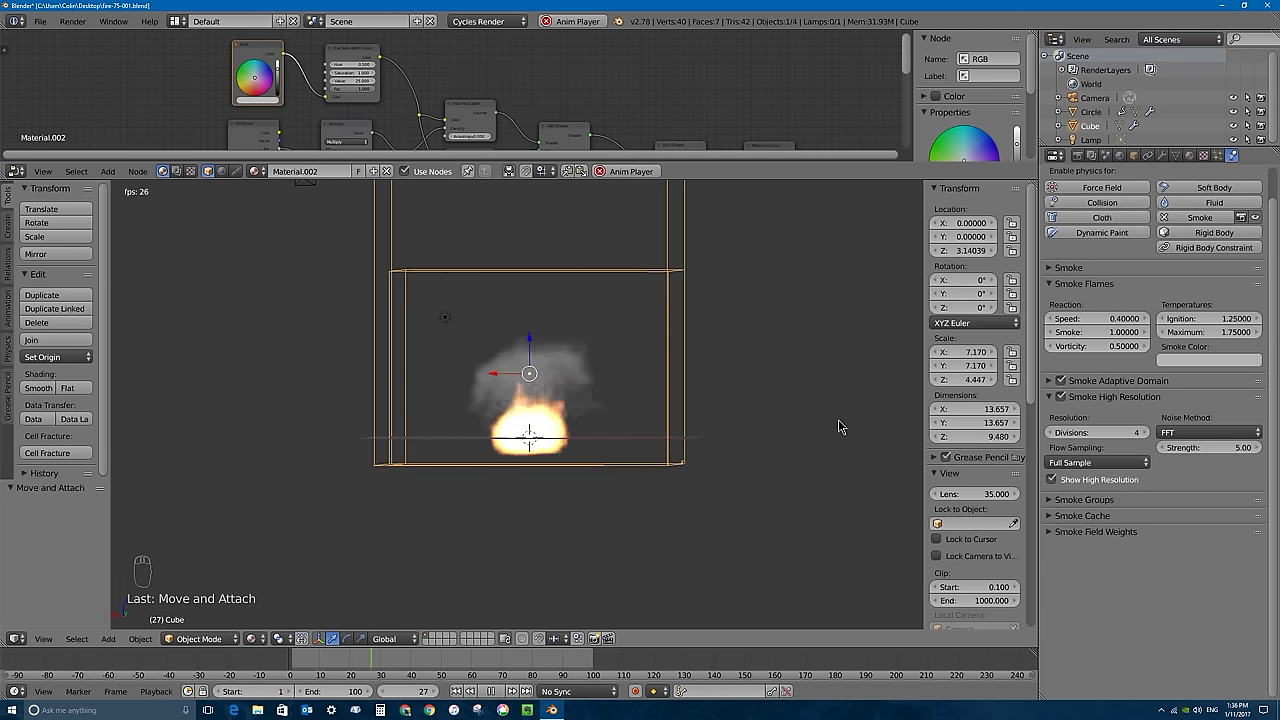
key("Escape")
left_click_drag(655, 389, 434, 594)
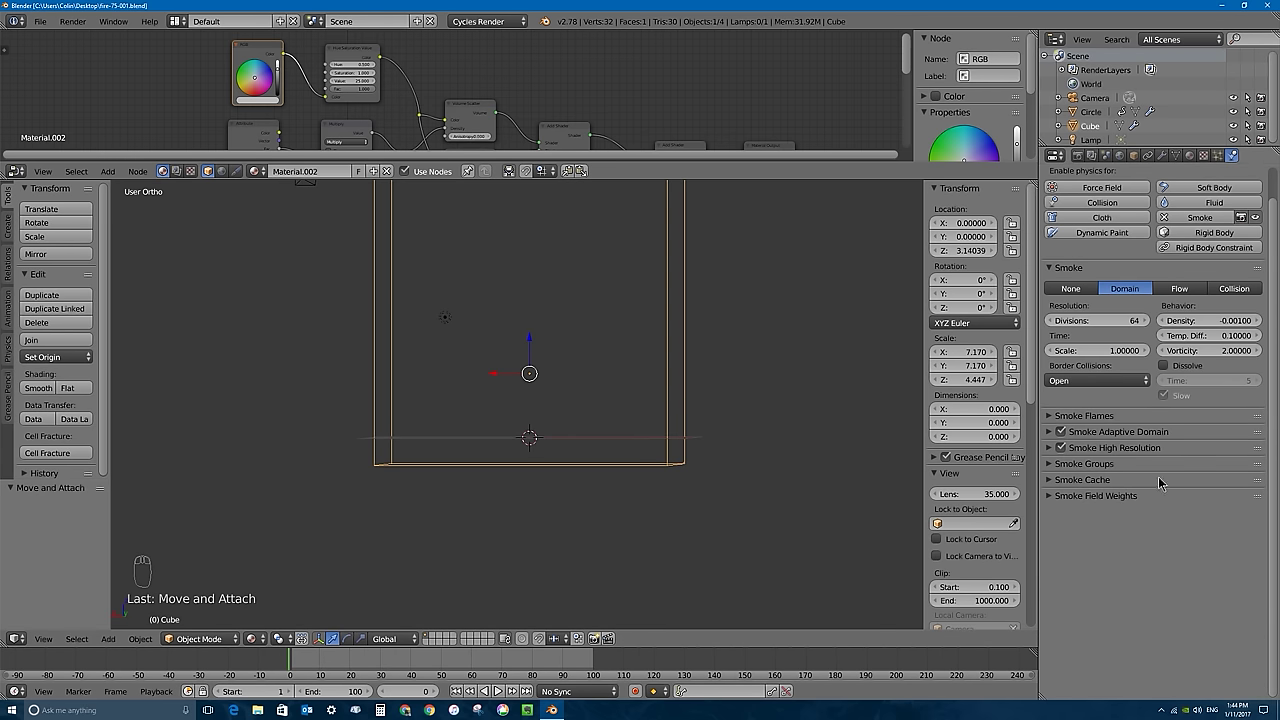
Bake the smoke simulation, free the cache, then stop playback back at the first frame.
left_click_drag(1053, 484, 1105, 664)
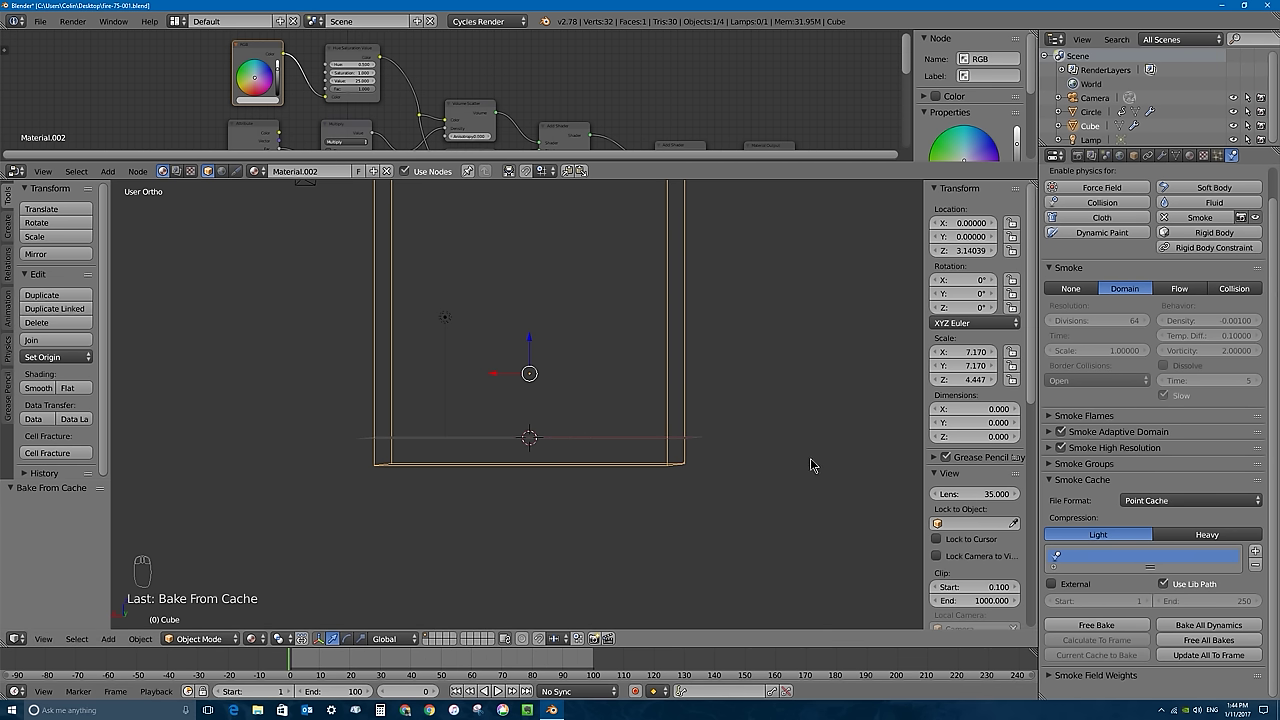
left_click_drag(742, 520, 854, 516)
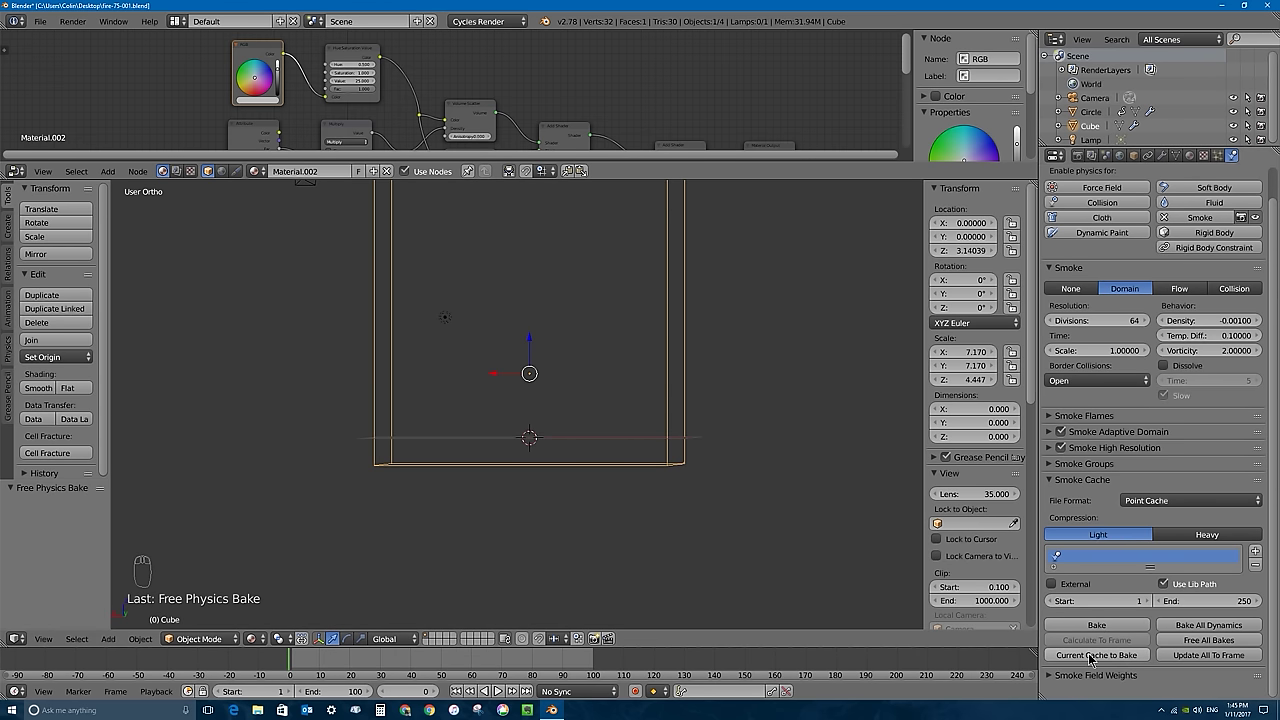
left_click_drag(1099, 657, 1051, 557)
key("Escape")
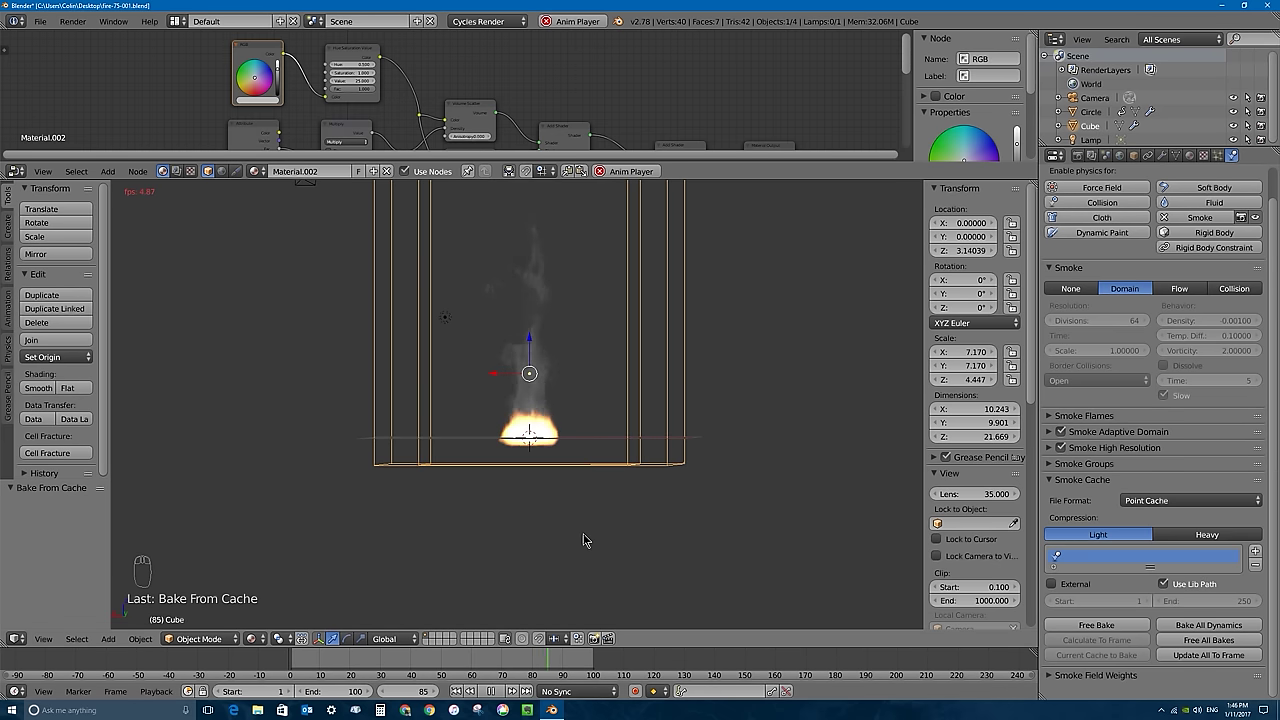
key("Escape")
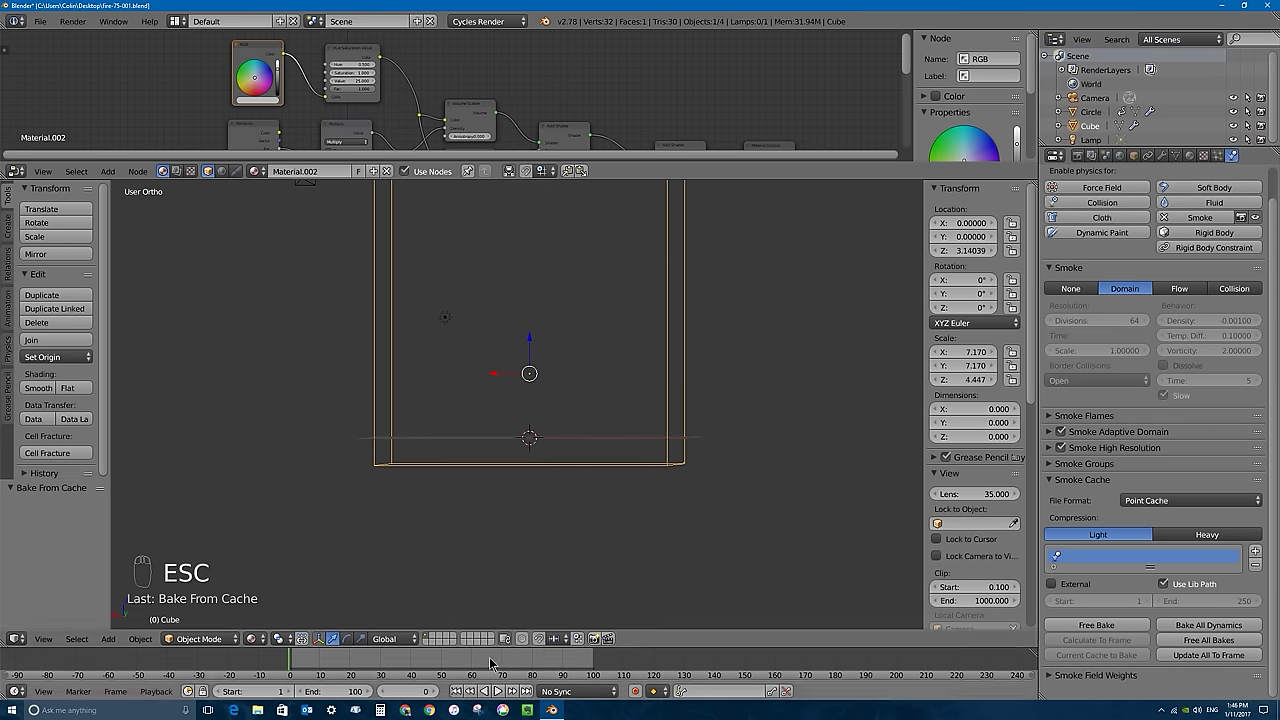
Switch the Cycles render device to GPU Compute and pan toward the smoke column.
left_click_drag(500, 662, 1006, 368)
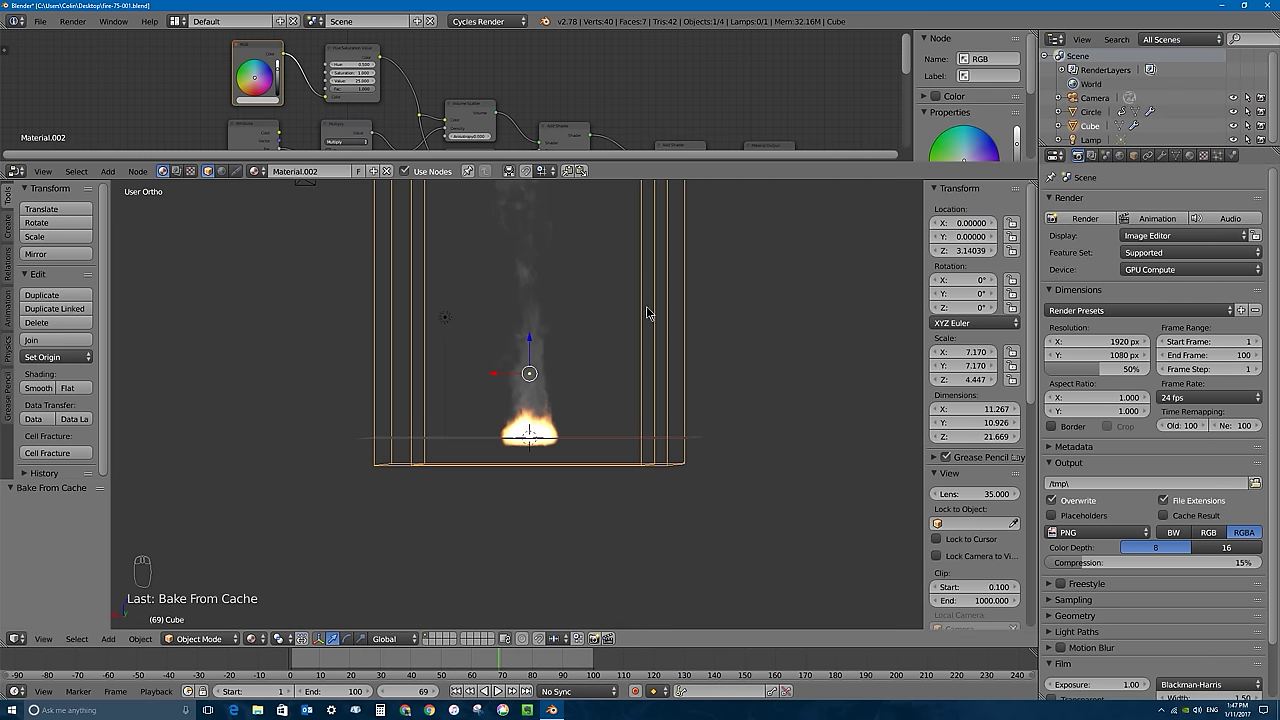
middle_click(663, 398)
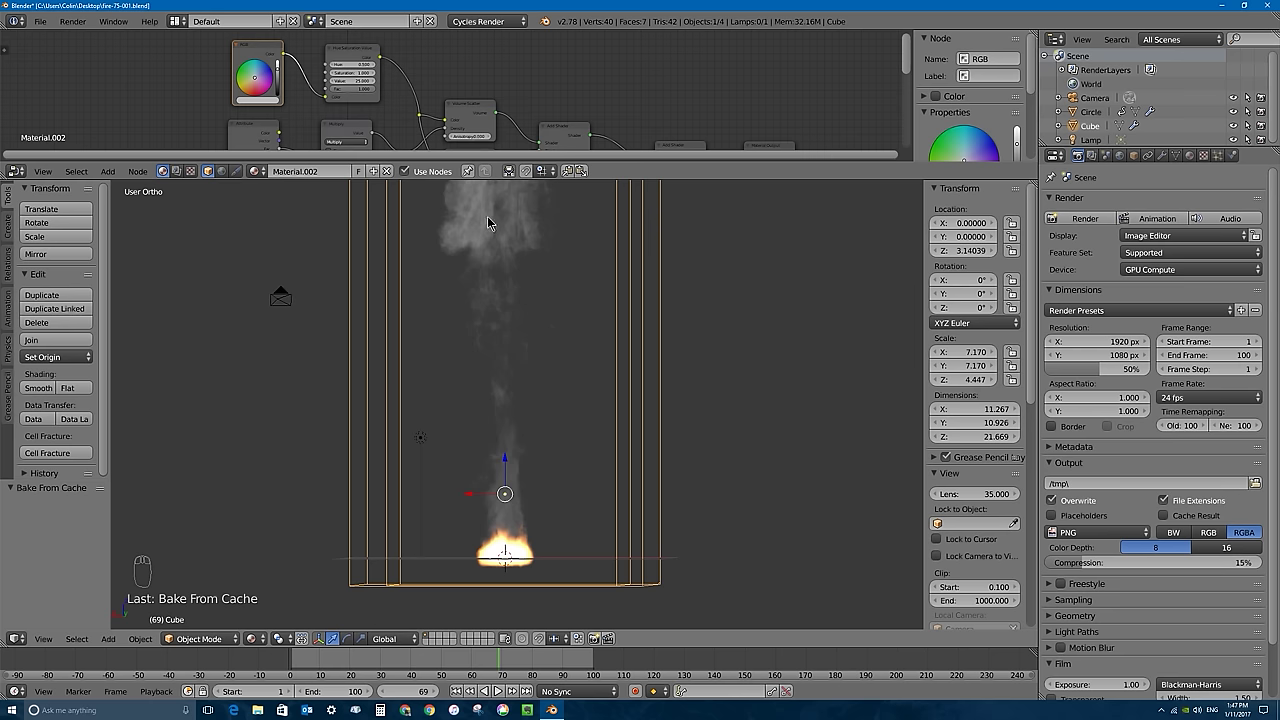
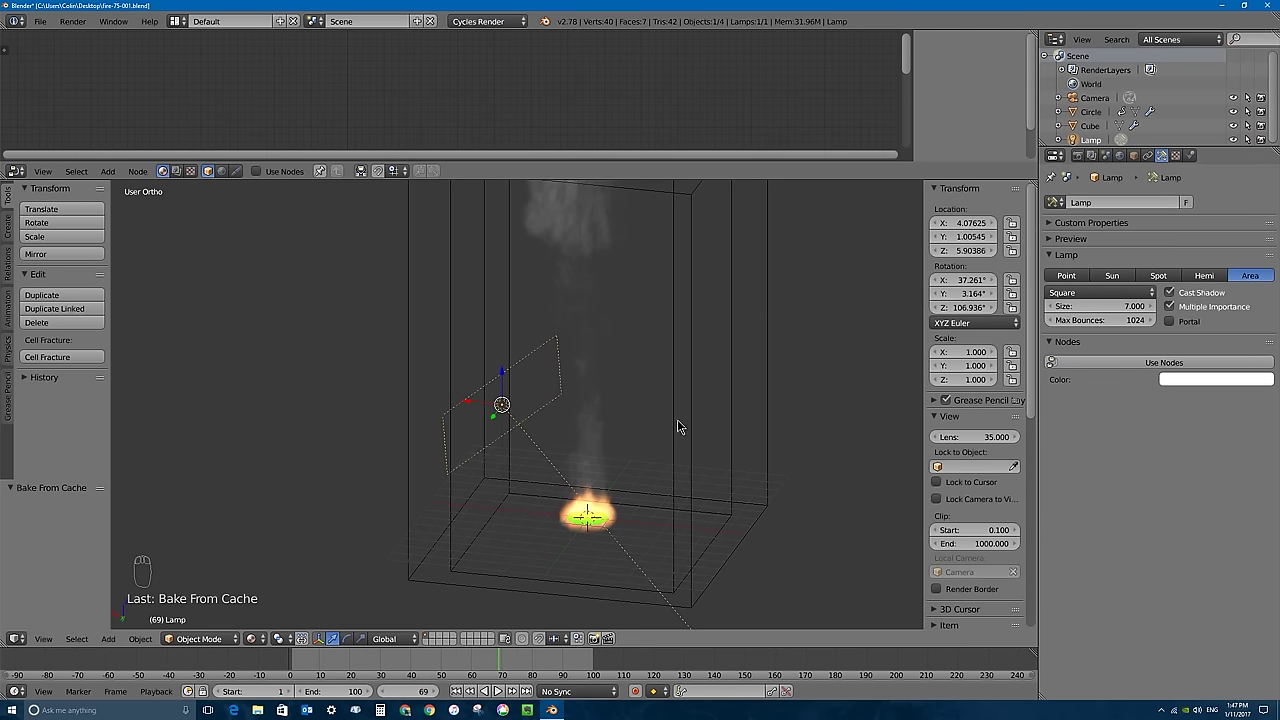
From top view, move the area lamp out to the lower right and rotate it about 56° toward the fire.
key("KP_7")
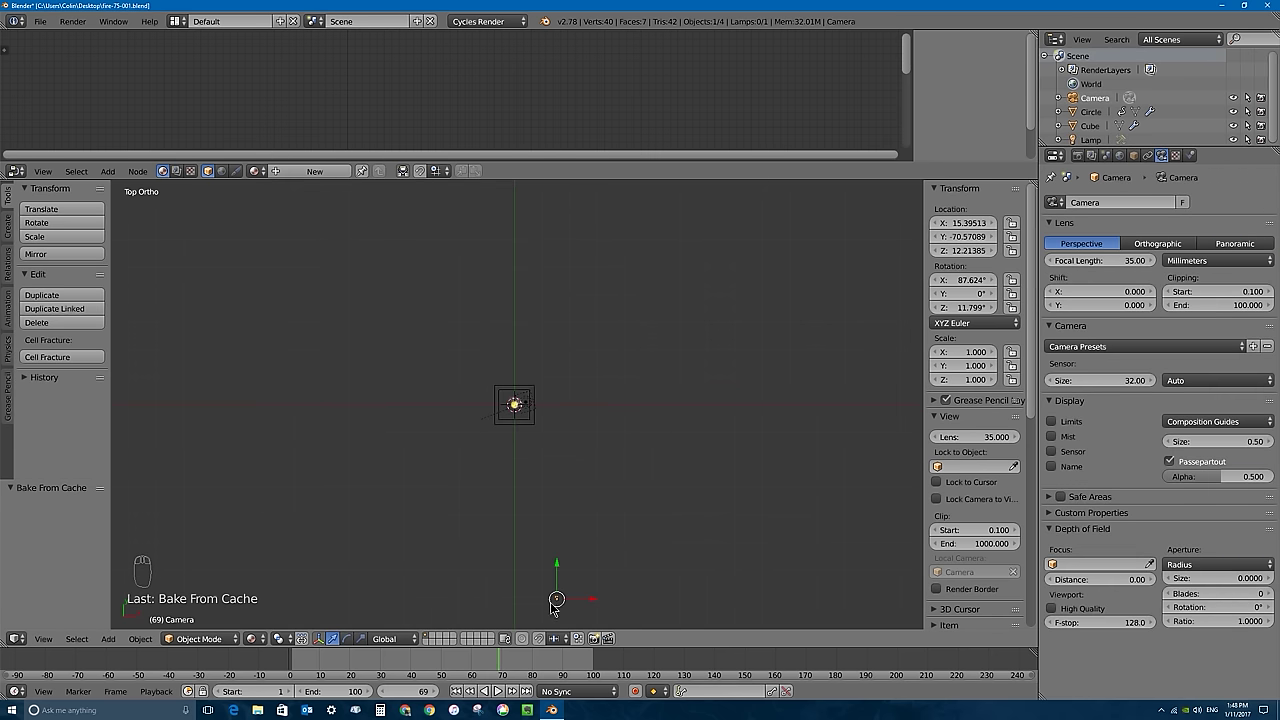
right_click(597, 598)
key("g")
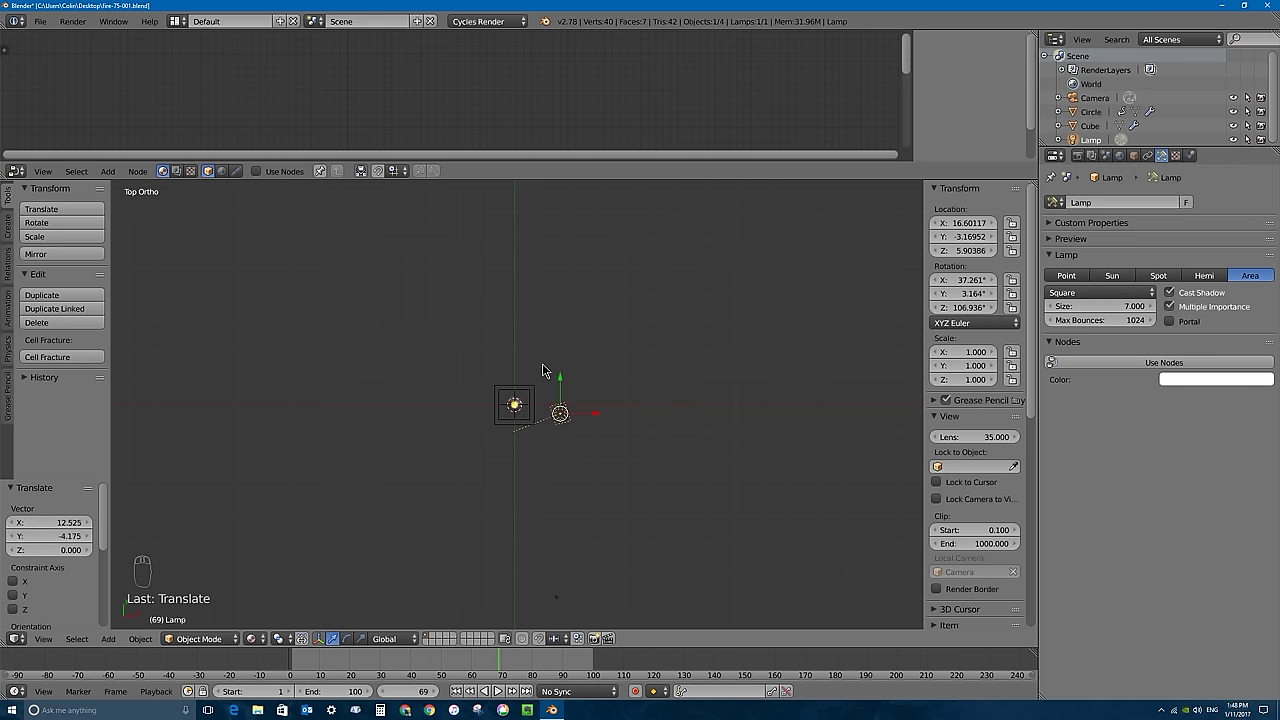
key("g")
left_click_drag(638, 429, 680, 311)
key("r")
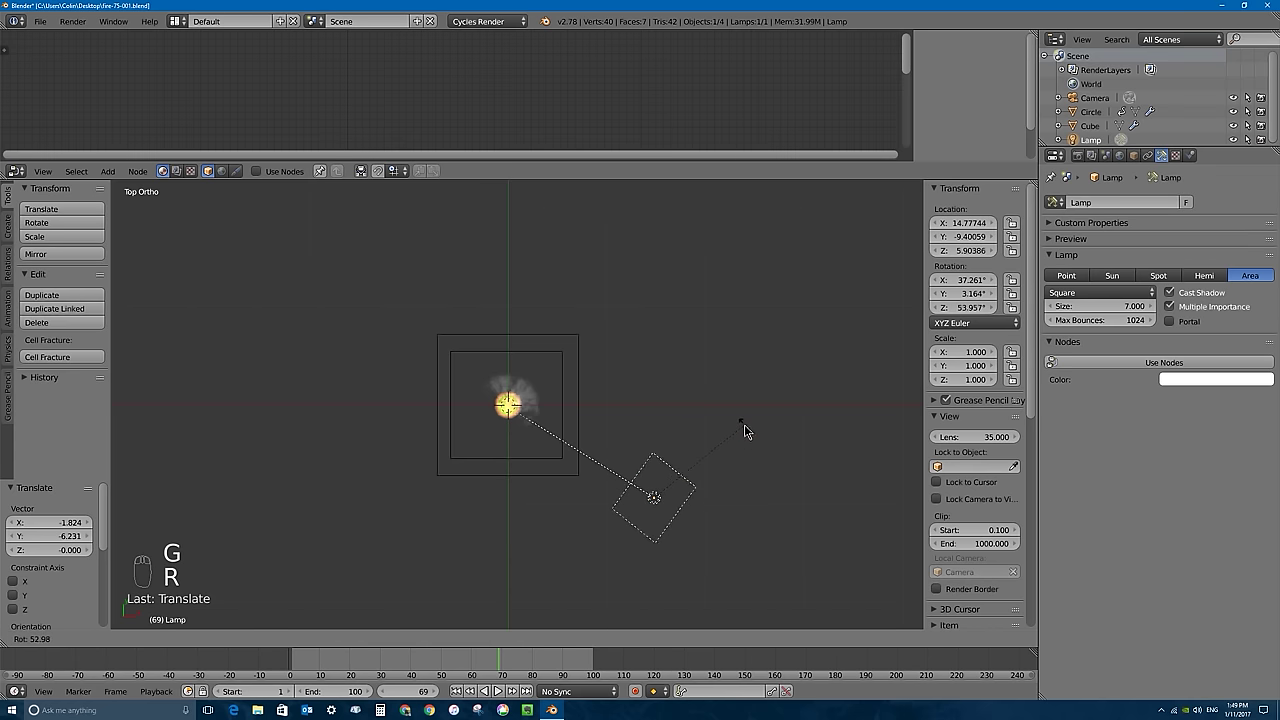
From front view, raise the lamp to roughly 24 units above the domain.
key("KP_1")
left_click_drag(656, 347, 662, 453)
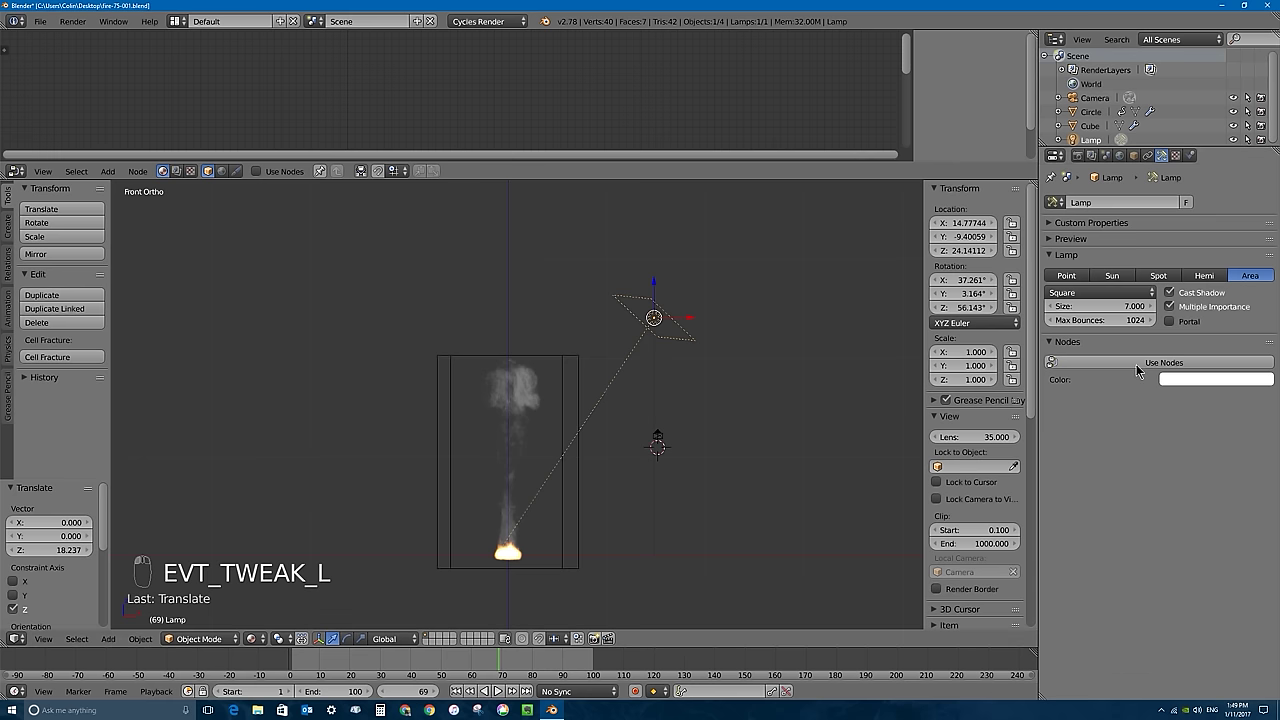
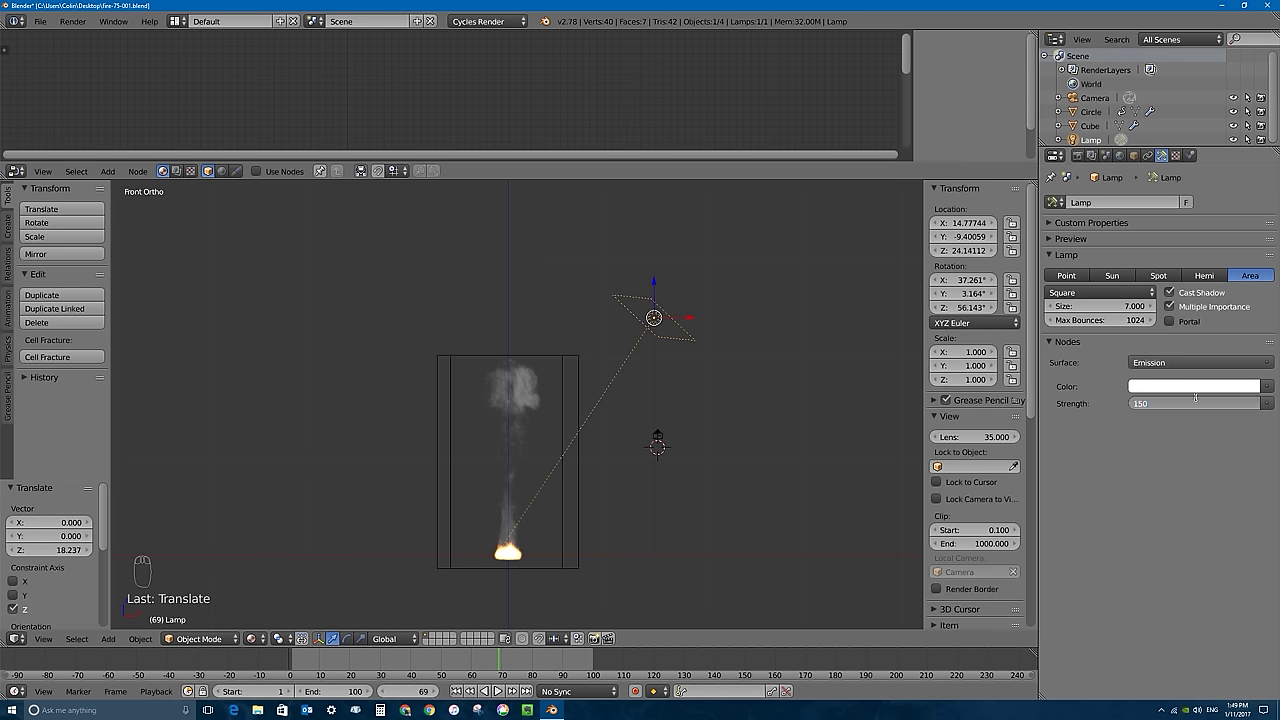
Give the area lamp an emission strength of 1500 and return to top view.
key("KP_0")
key("KP_1")
key("KP_7")
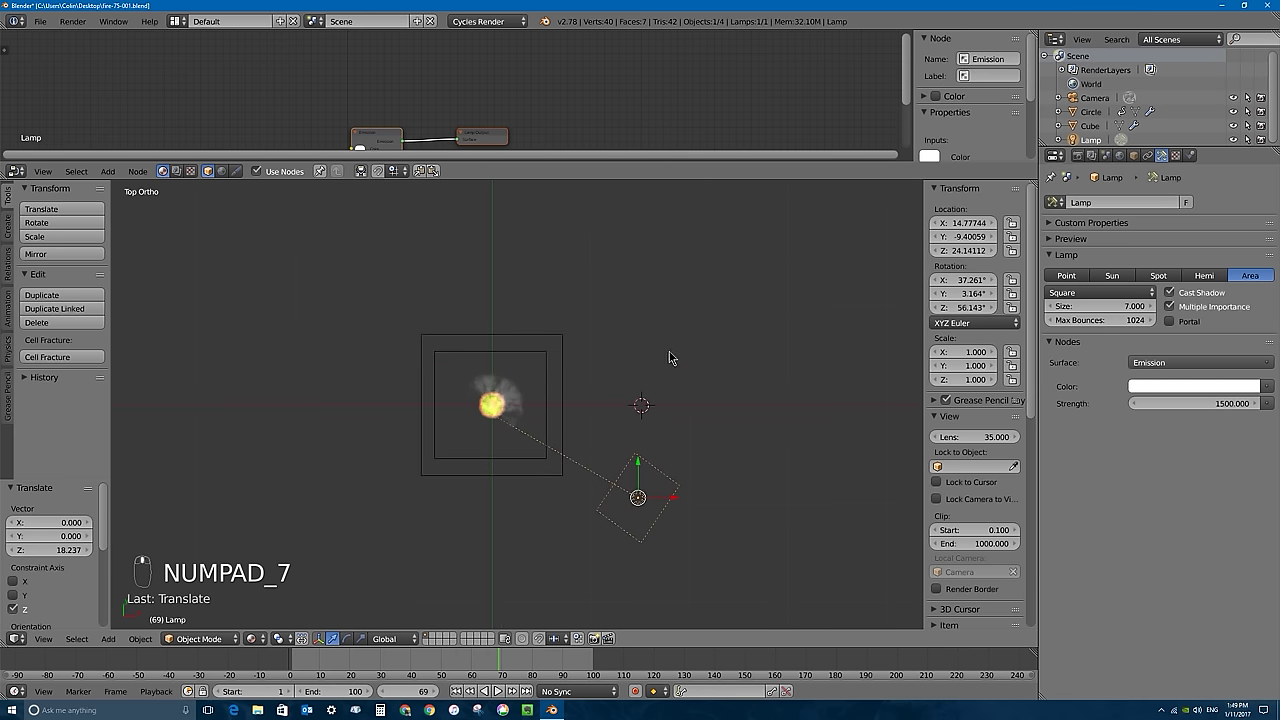
Duplicate the lamp twice around the fire, rotating each copy to face the domain.
key("shift+d")
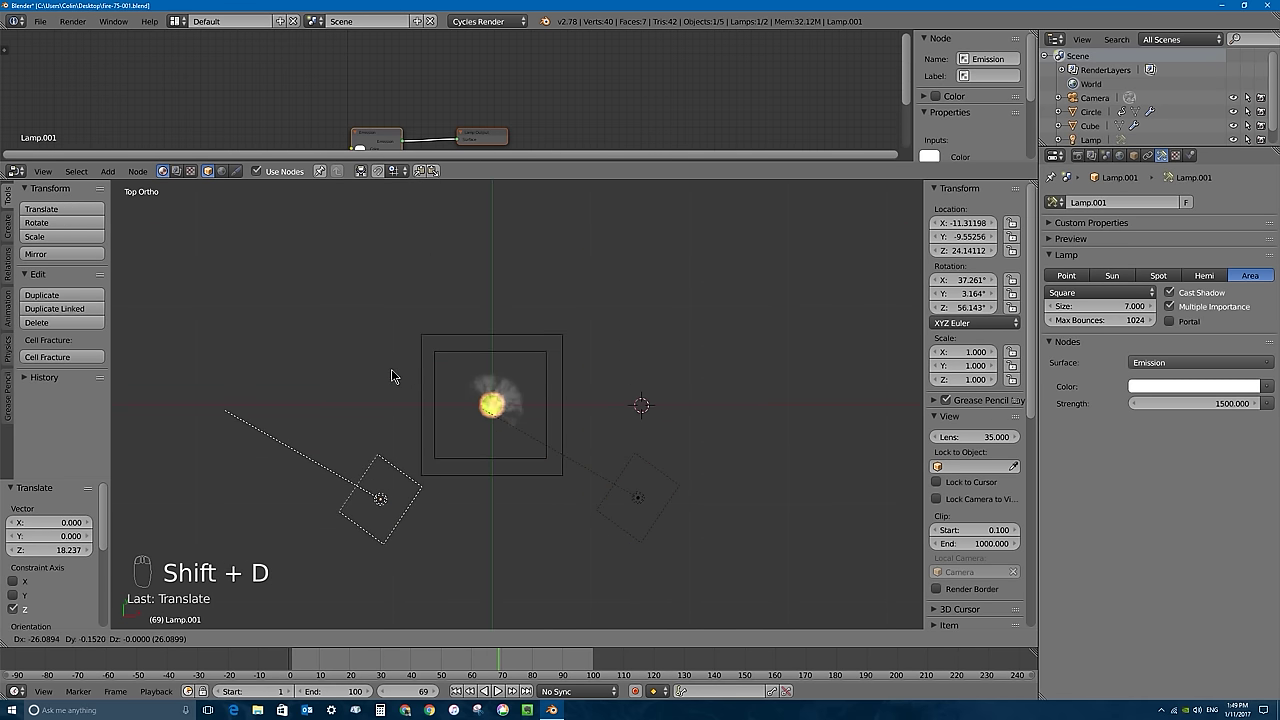
key("r")
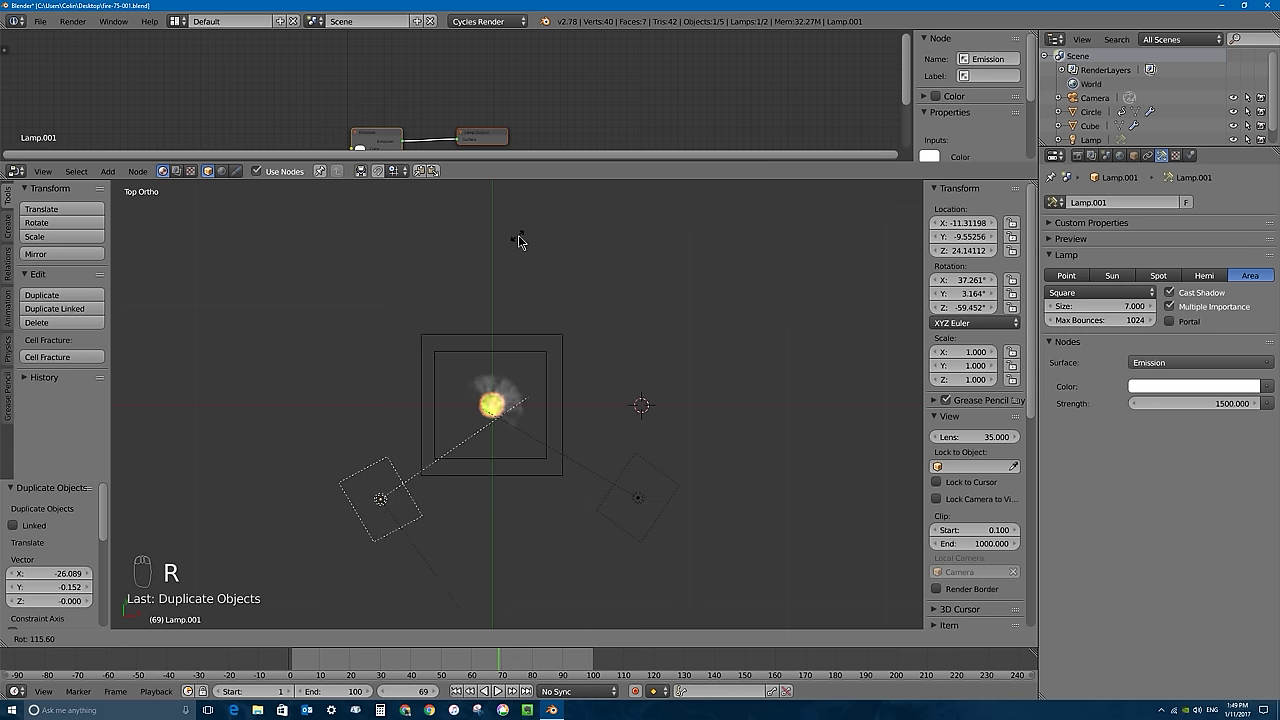
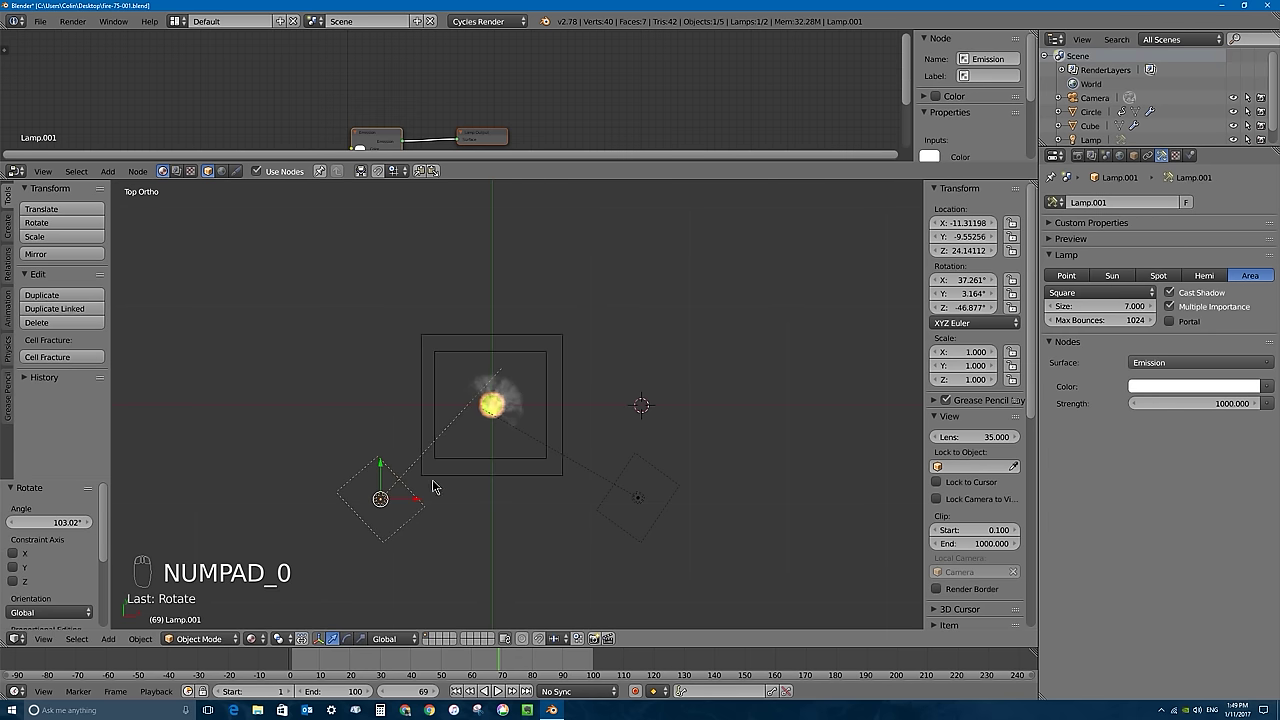
key("shift+d")
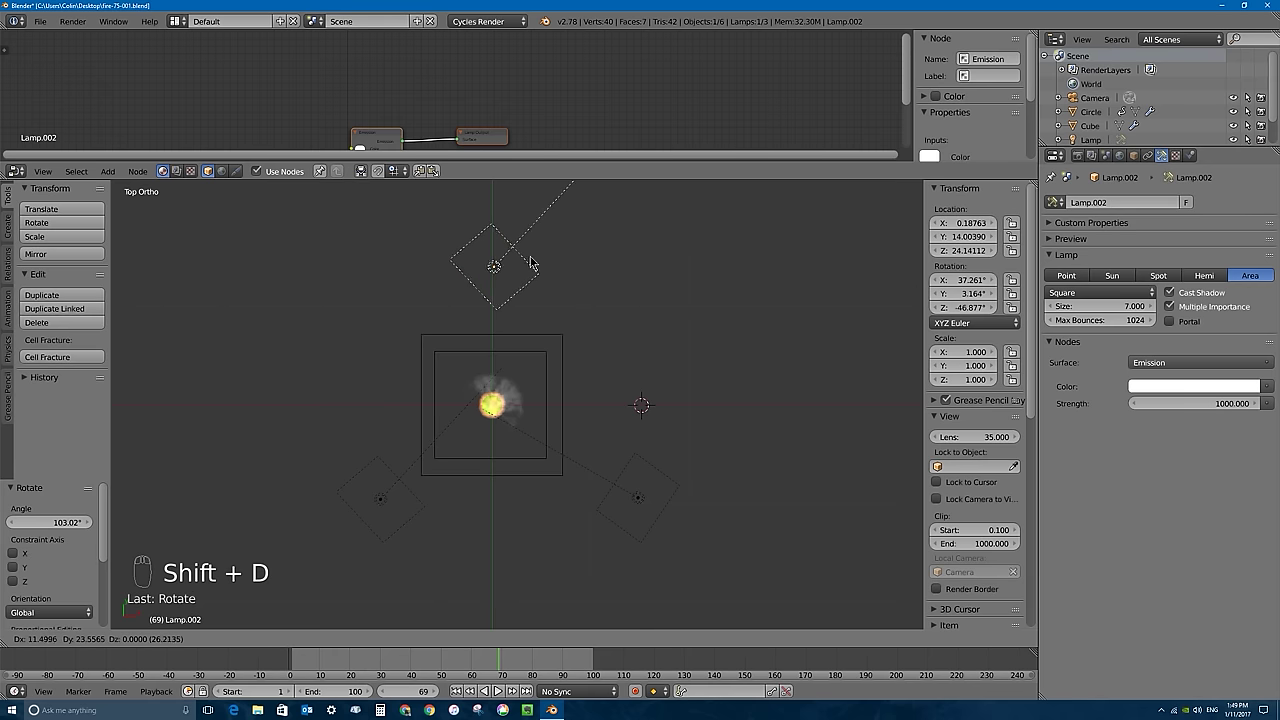
key("r")
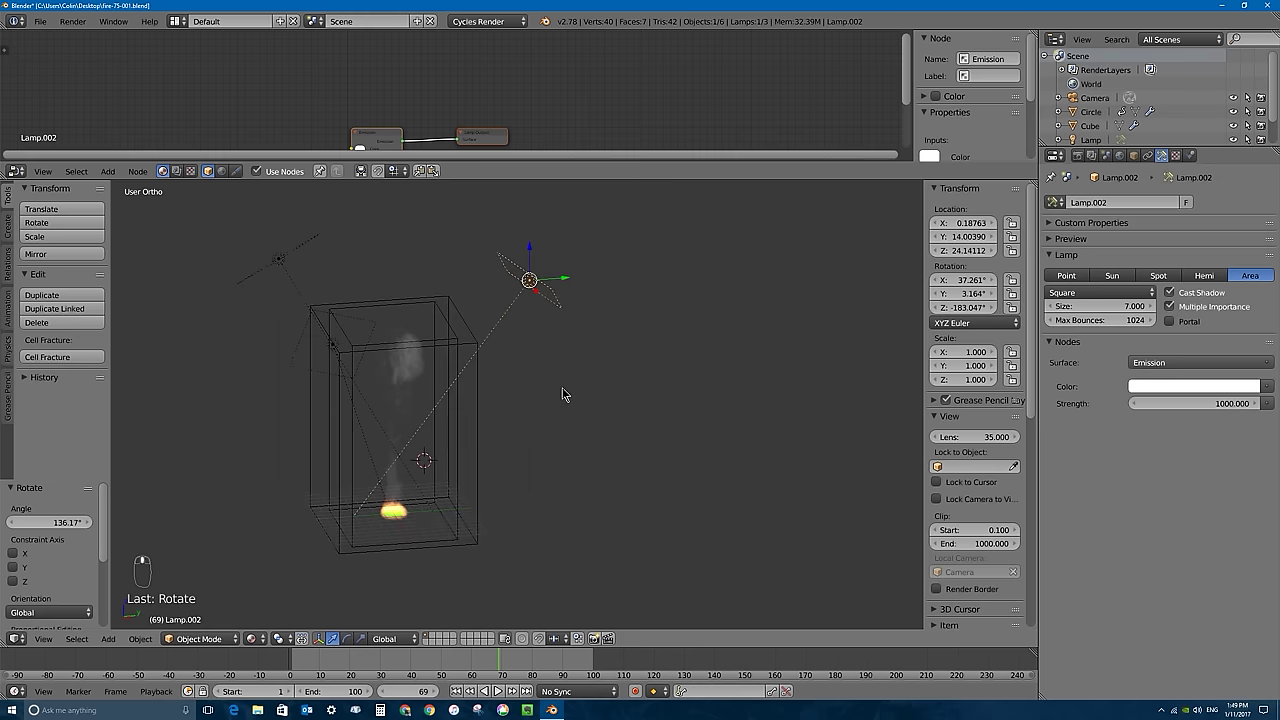
Look through the camera, frame the smoke plume and lamps in its locked view, and save.
left_click_drag(462, 311, 733, 528)
key("KP_0")
left_click_drag(685, 525, 938, 503)
left_click_drag(938, 503, 598, 378)
left_click_drag(598, 378, 845, 355)
key("ctrl+s")
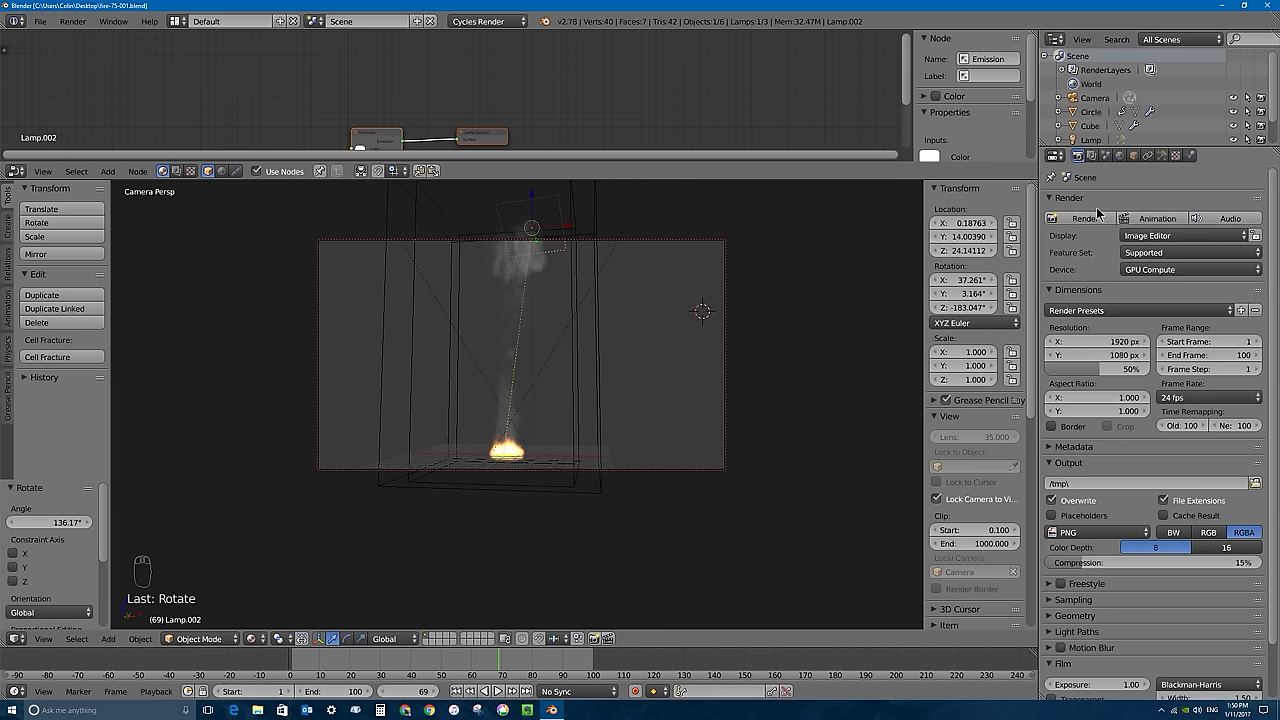
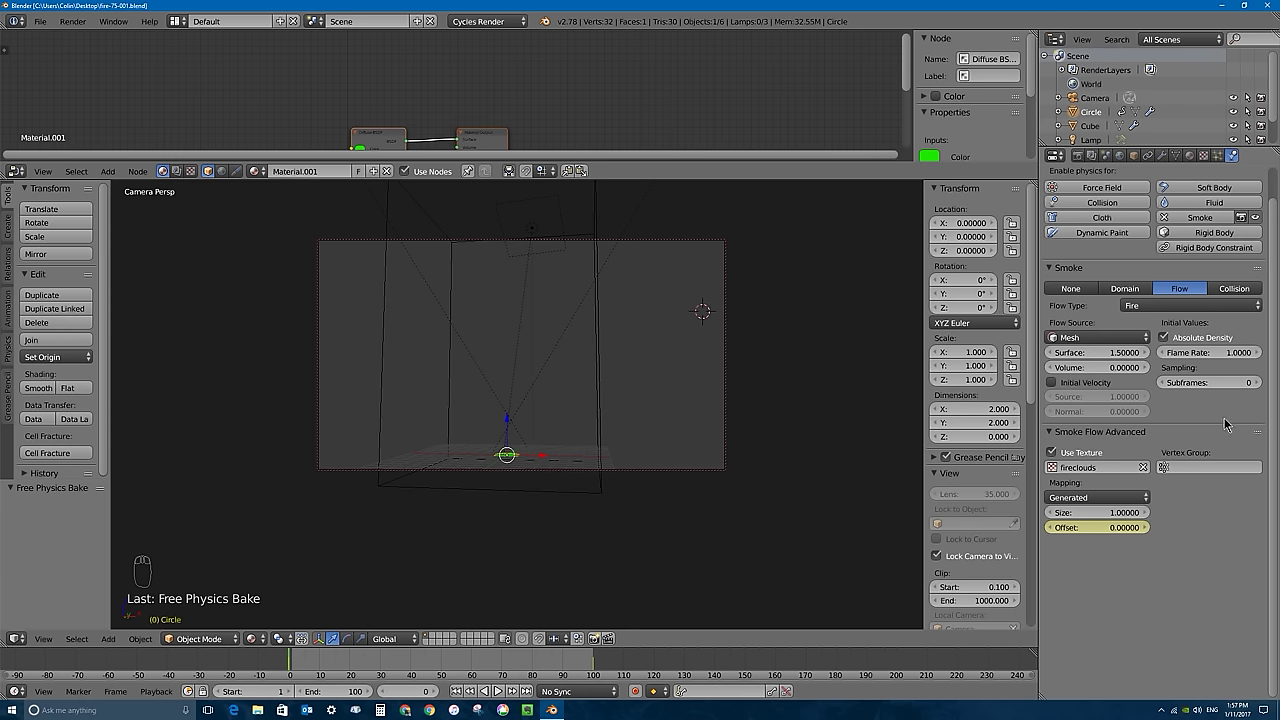
Save the file and maximize the smoke material's node tree across the window.
key("ctrl+s")
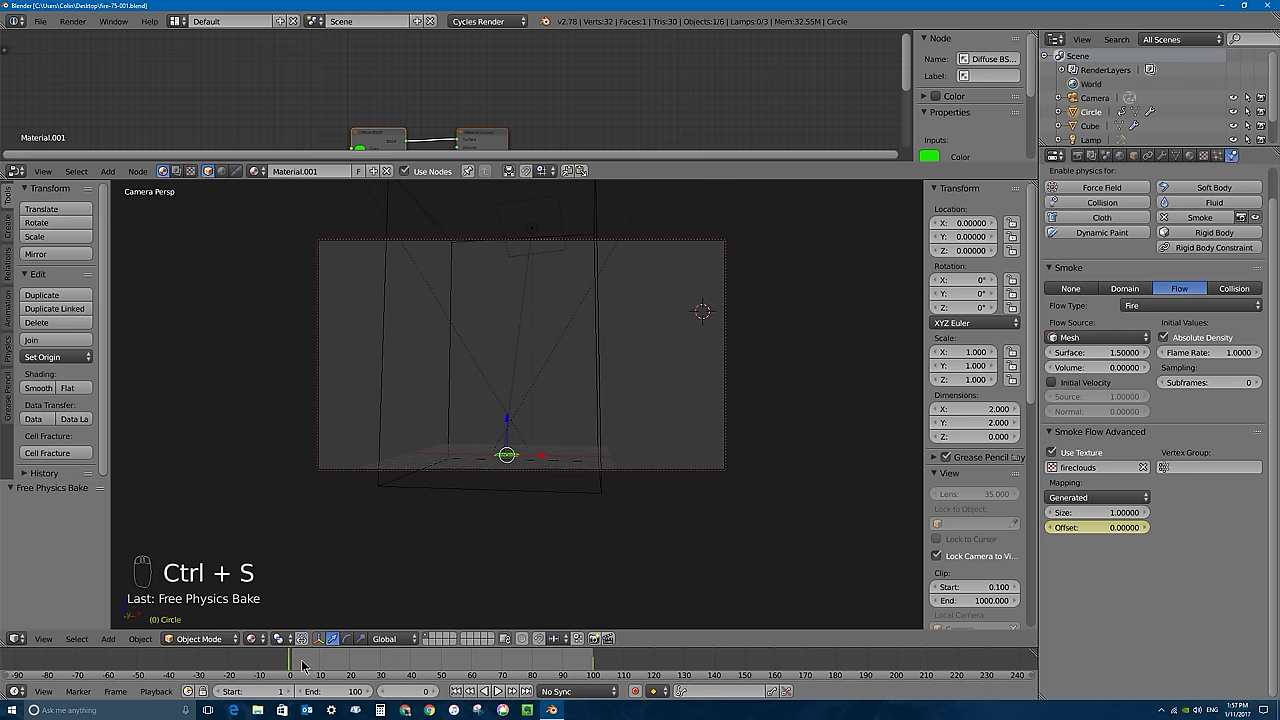
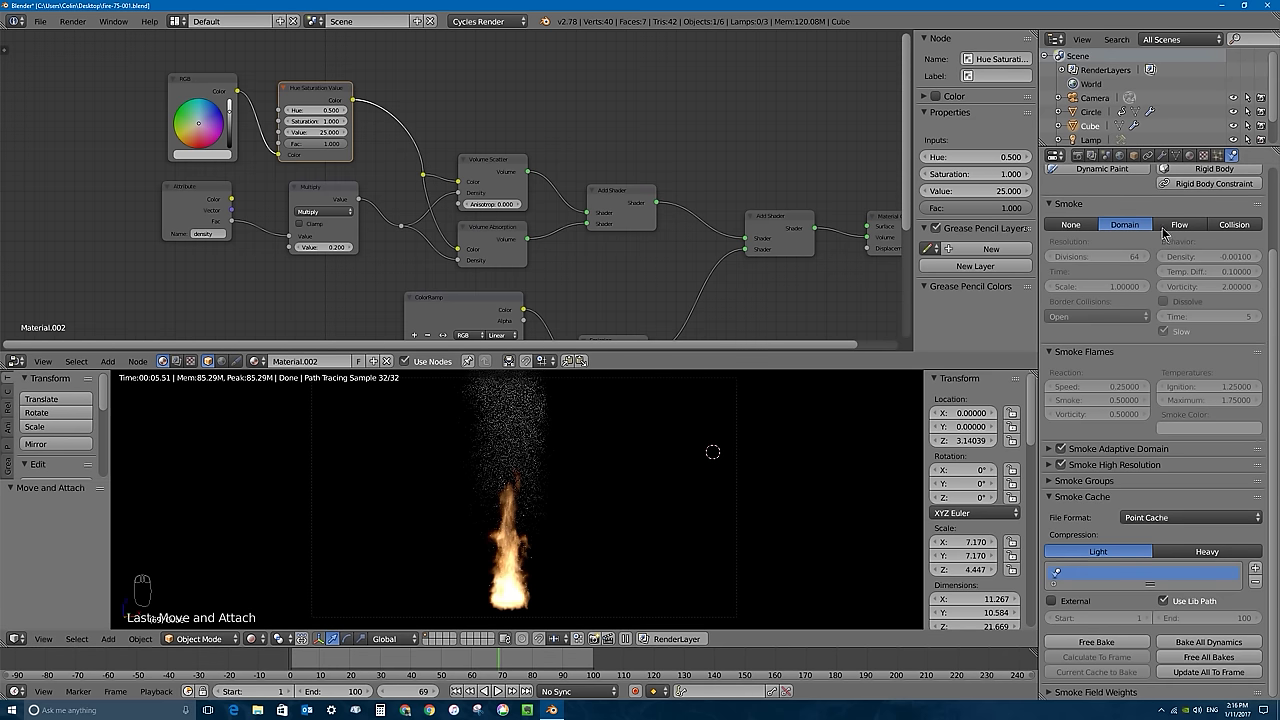
left_click_drag(1210, 158, 678, 289)
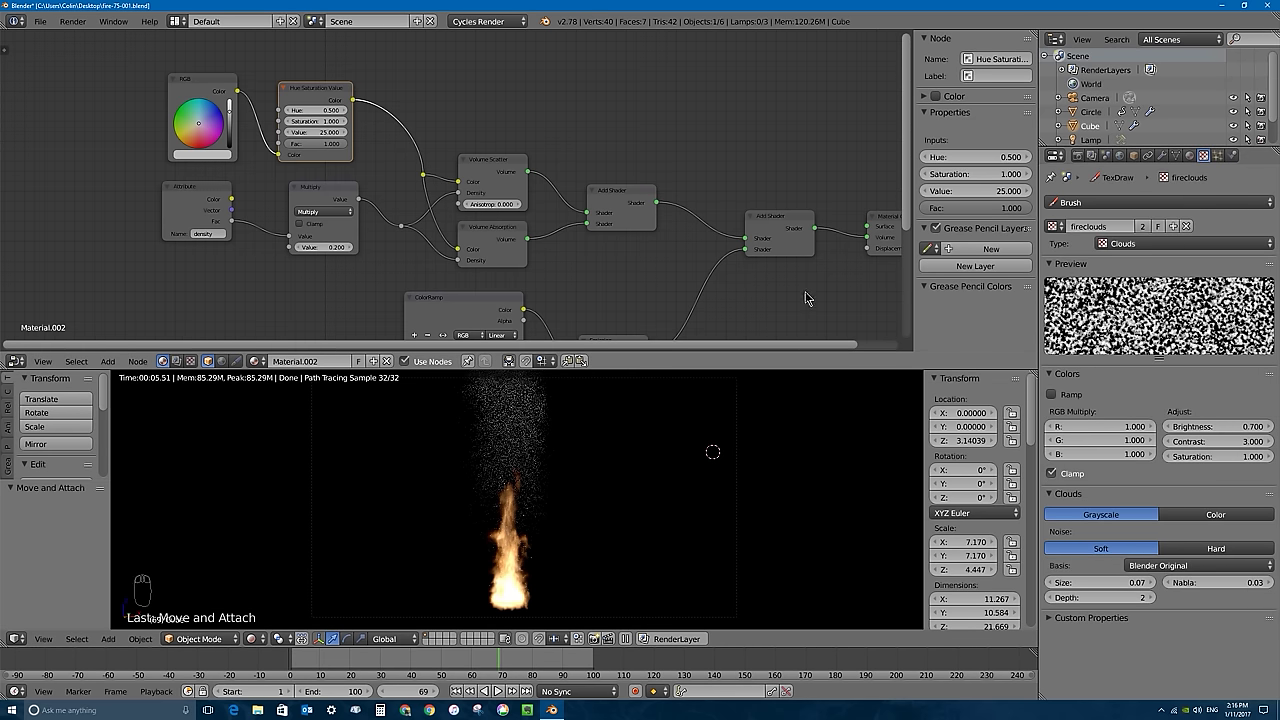